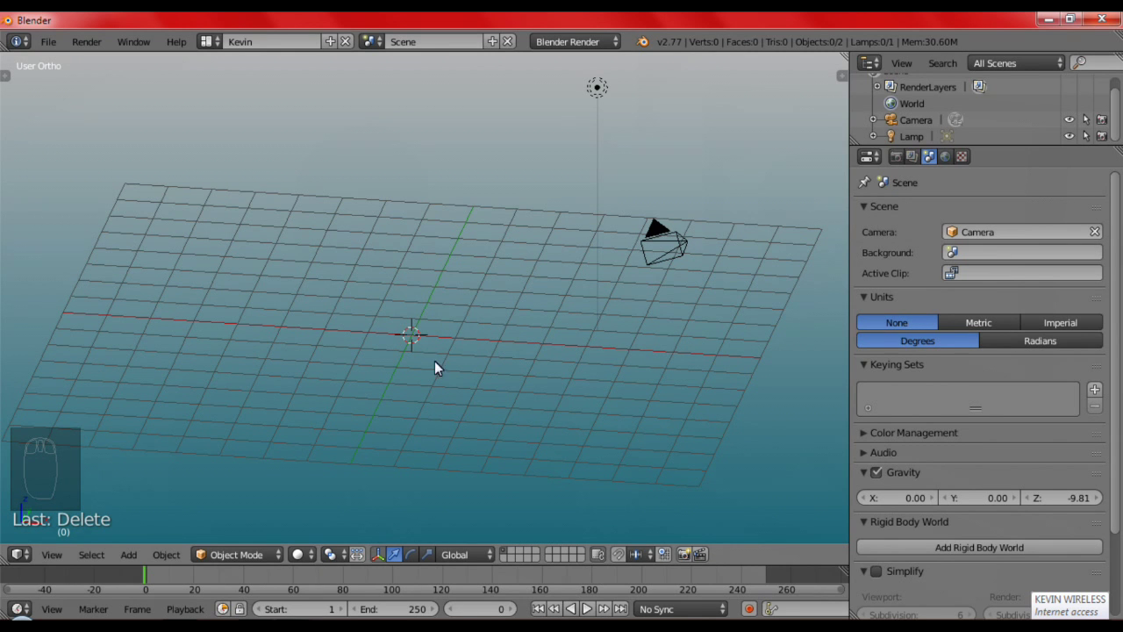
Add a mesh plane and scale it up hugely into a wide ground surface
drag(454, 338, 490, 340)
key(shift+a)
drag(500, 351, 501, 351)
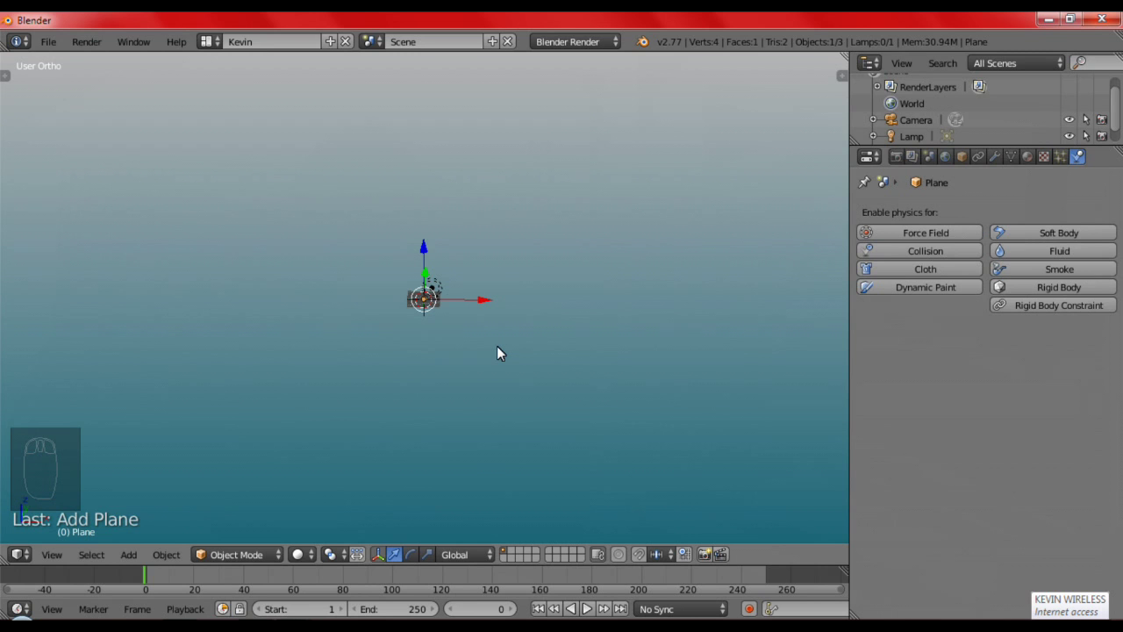
key(s)
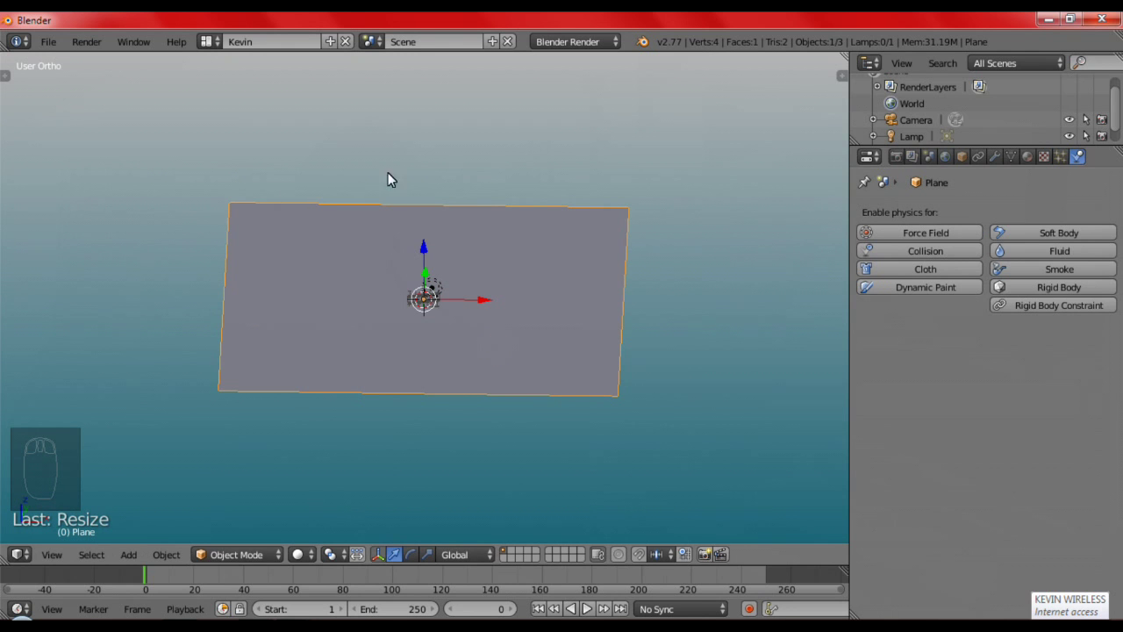
drag(593, 408, 426, 466)
drag(493, 428, 458, 419)
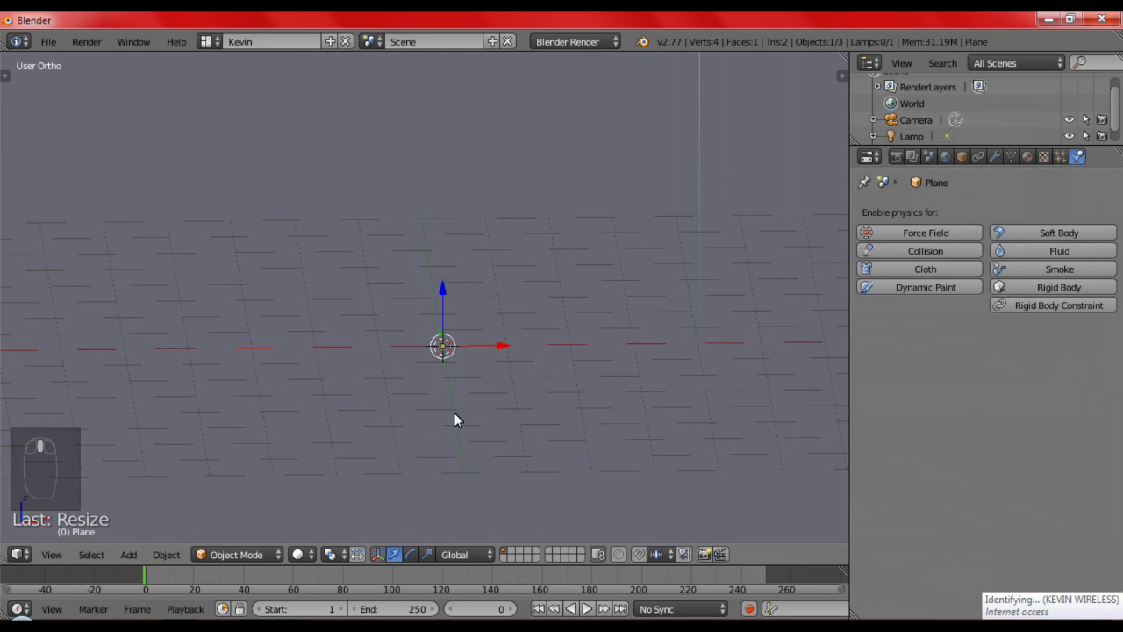
From front view, add a mesh circle and extrude its first ring in Edit Mode
key(KP_1)
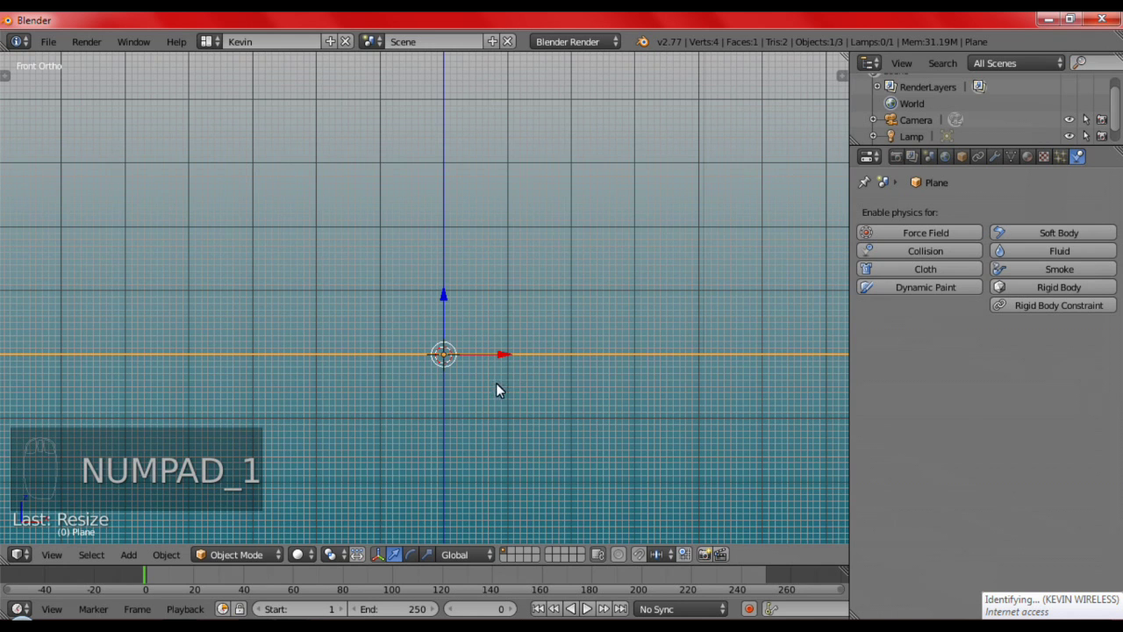
drag(444, 397, 389, 407)
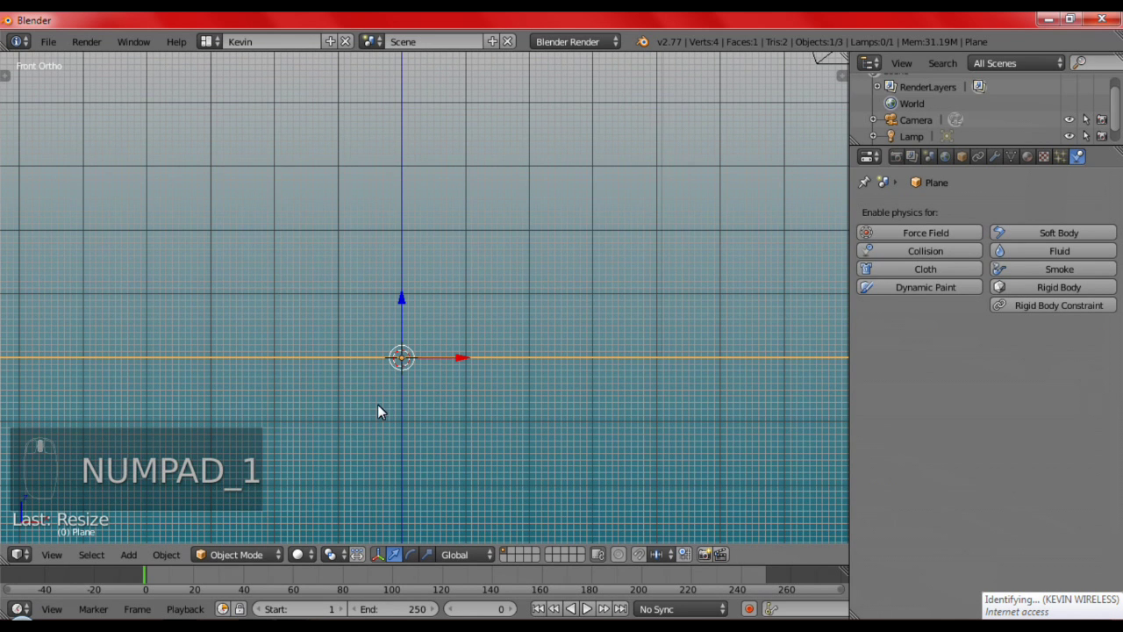
key(shift+a)
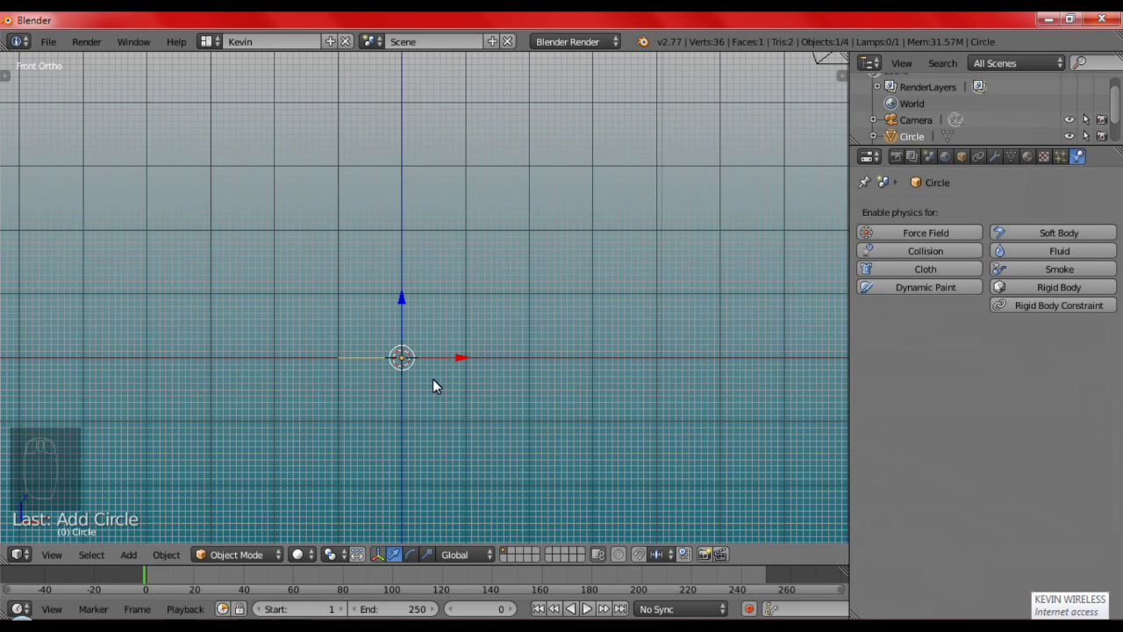
key(e)
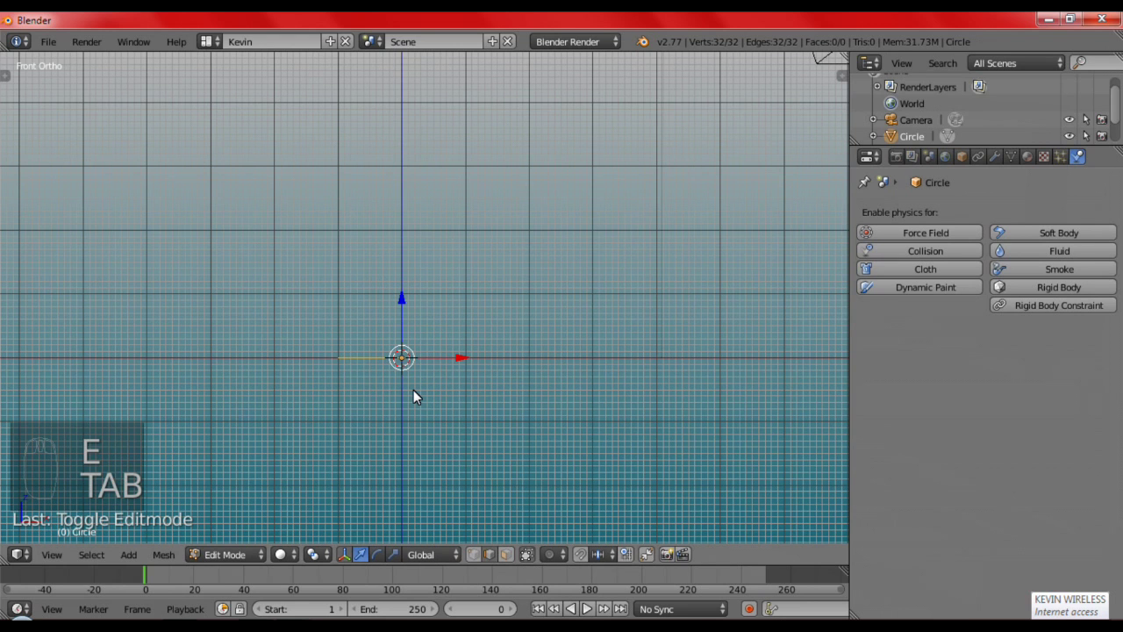
key(Tab)
key(e)
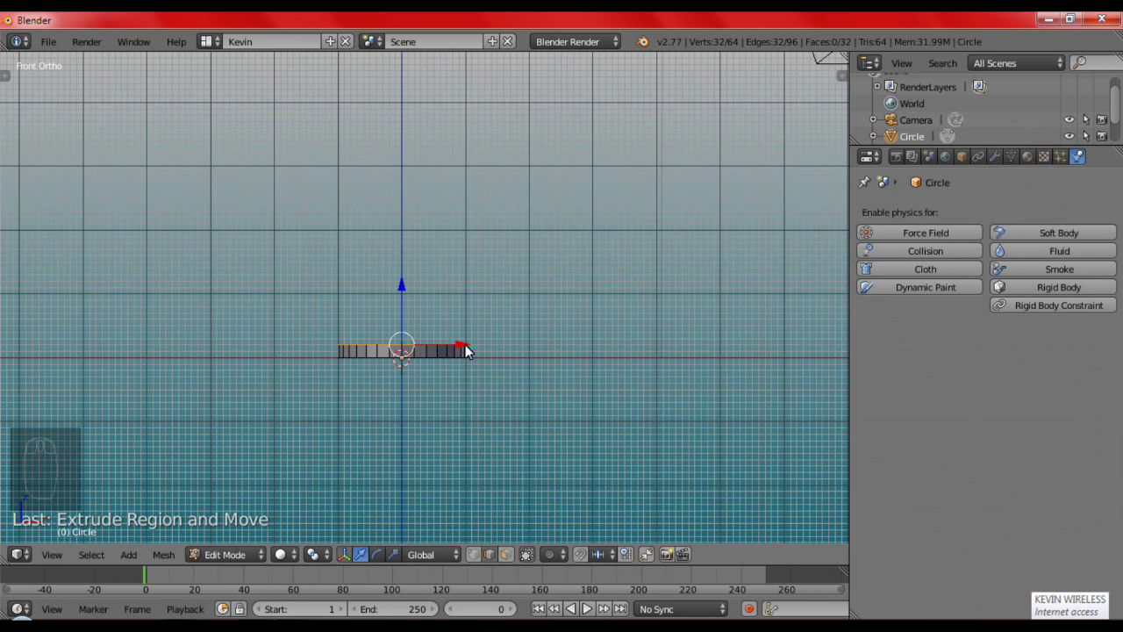
Extrude and scale two more concentric rings outward to form the plate rim
key(e)
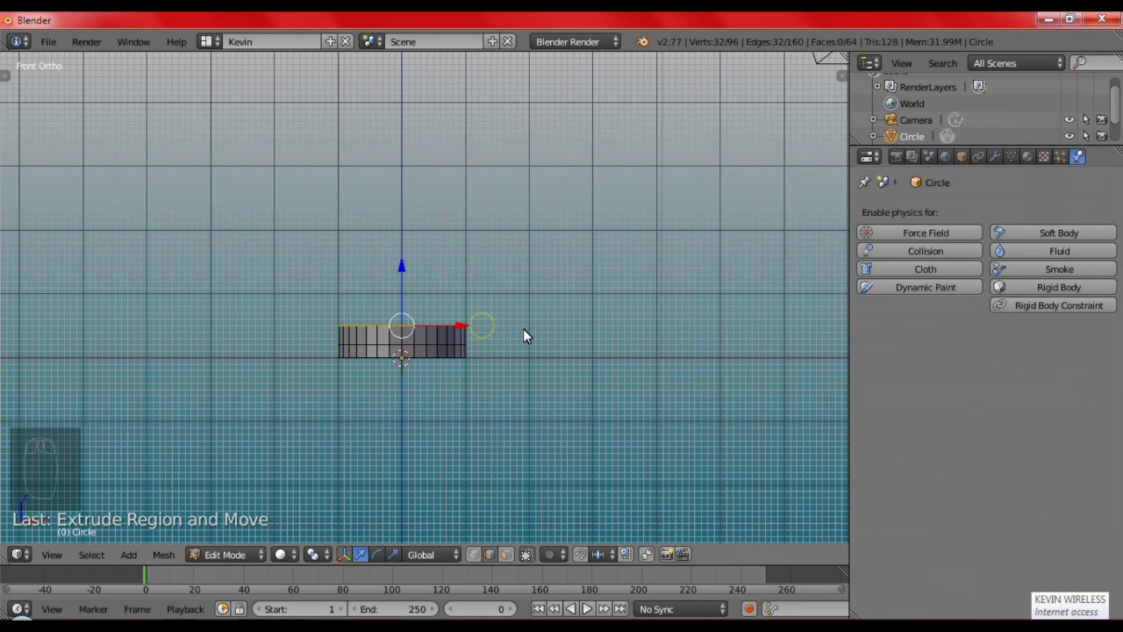
key(s)
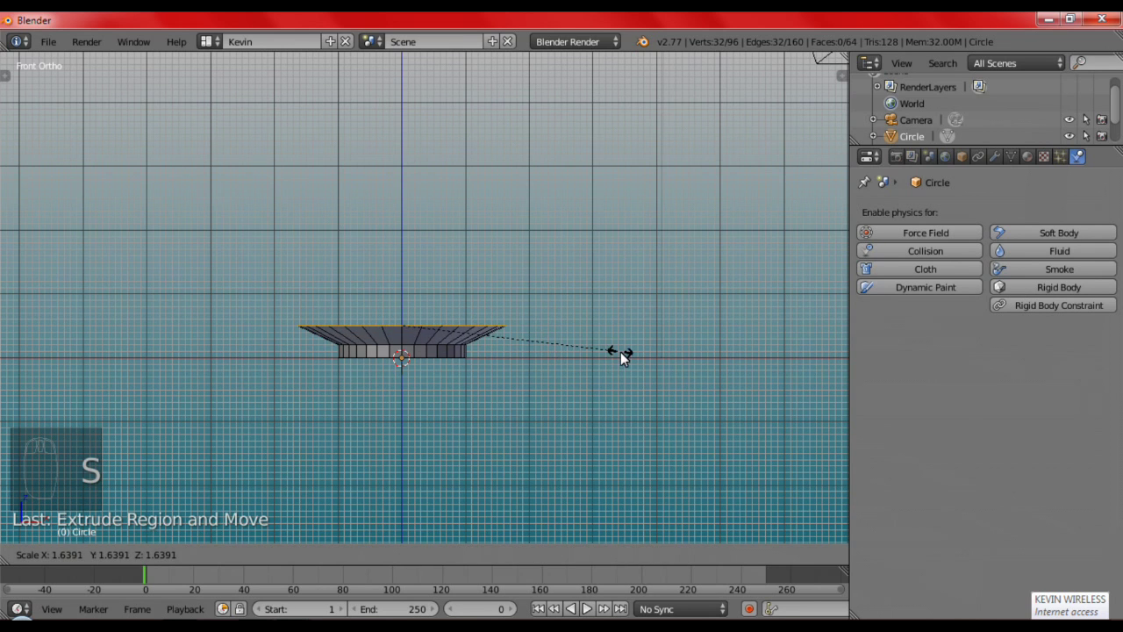
drag(407, 288, 408, 289)
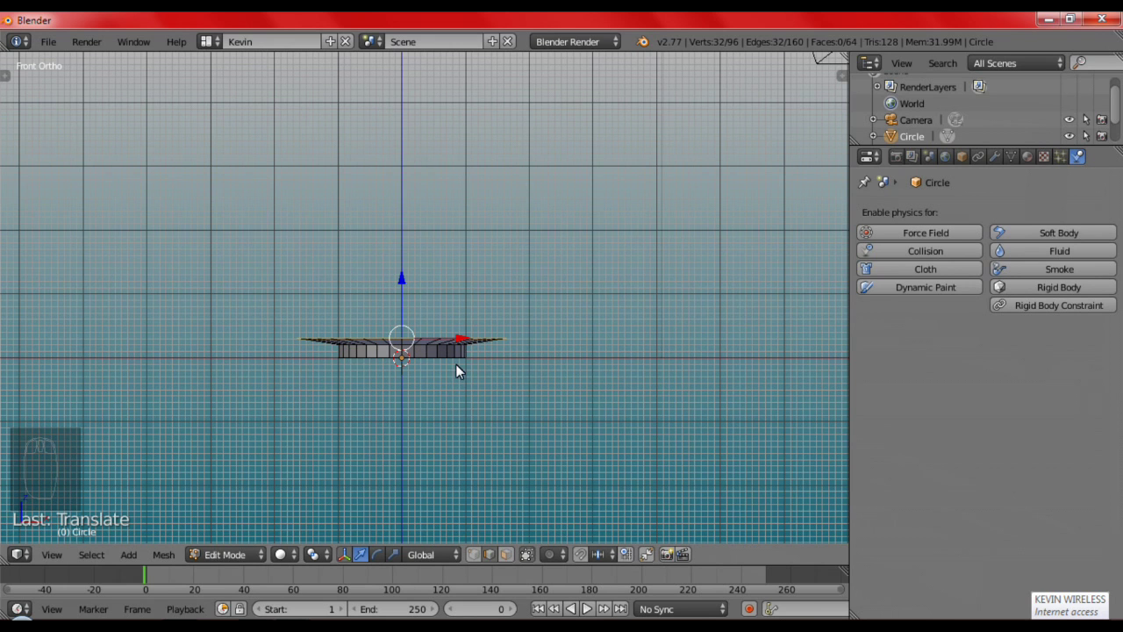
key(e)
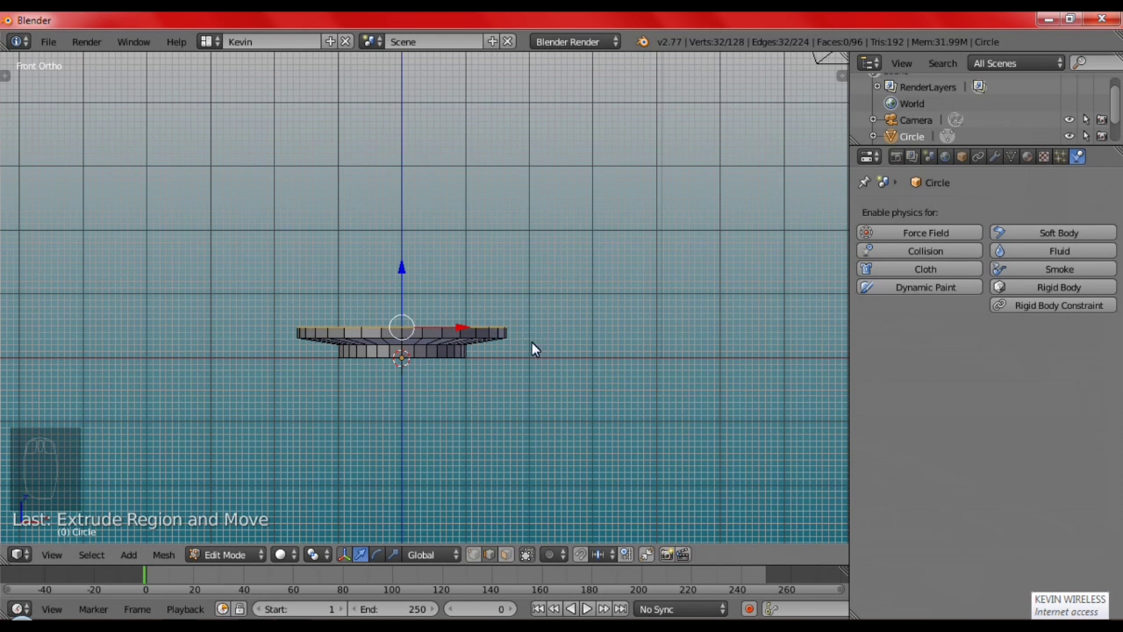
key(s)
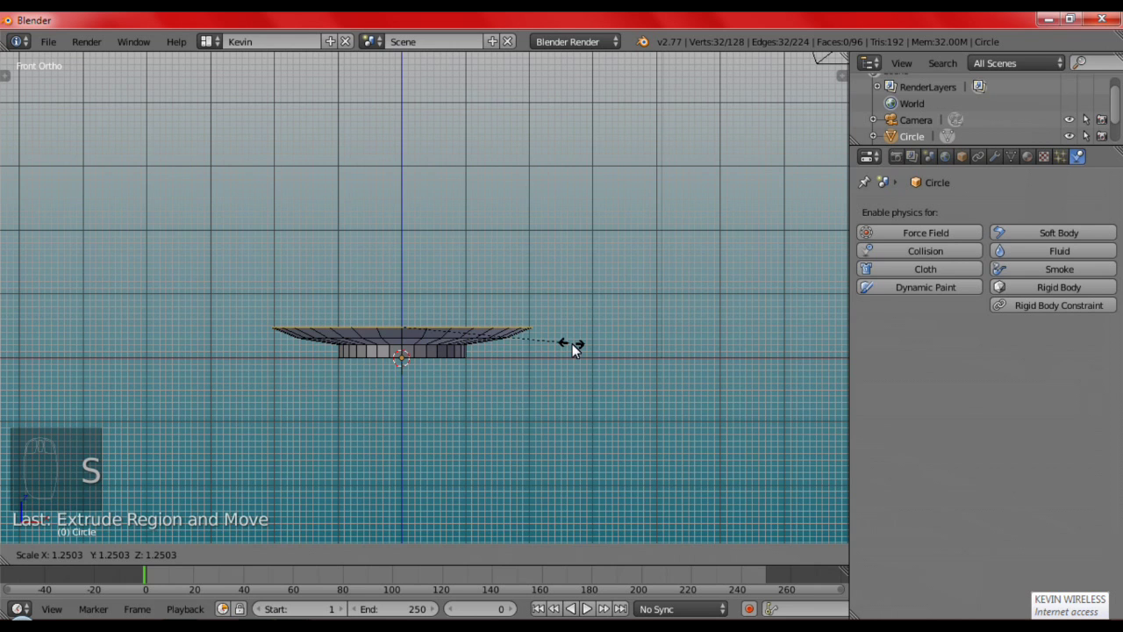
drag(563, 374, 470, 323)
drag(477, 319, 522, 356)
Fill the plate's centre opening with a face and view the dish at an angle
key(f)
drag(540, 347, 476, 355)
drag(387, 382, 587, 417)
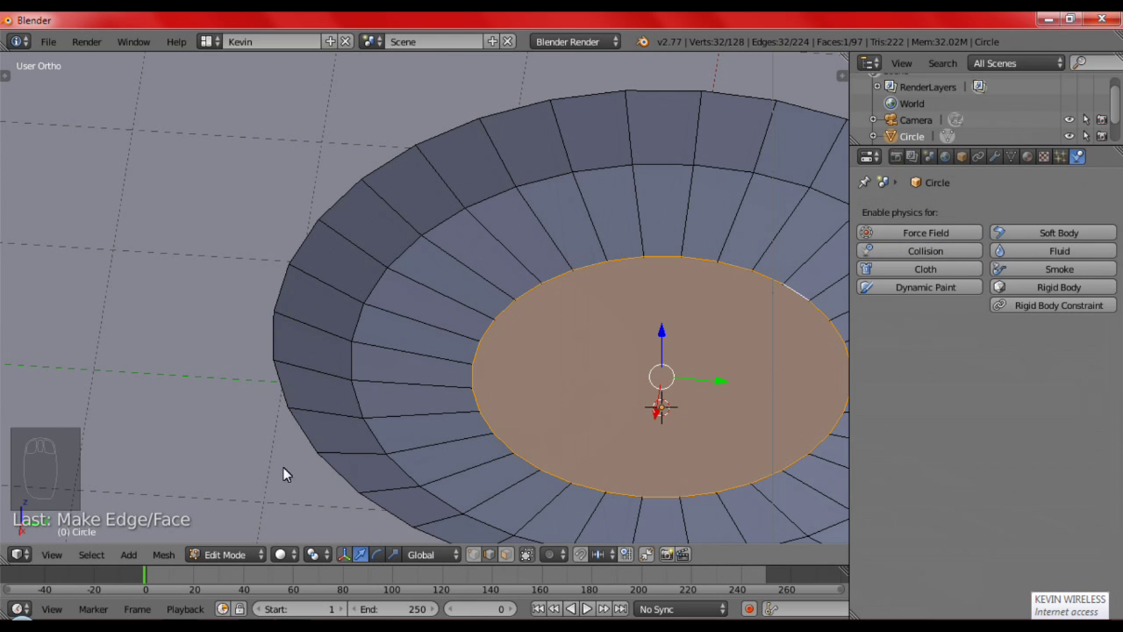
Add a Solidify modifier to the plate with Thickness 0.0150
key(a)
drag(996, 161, 782, 477)
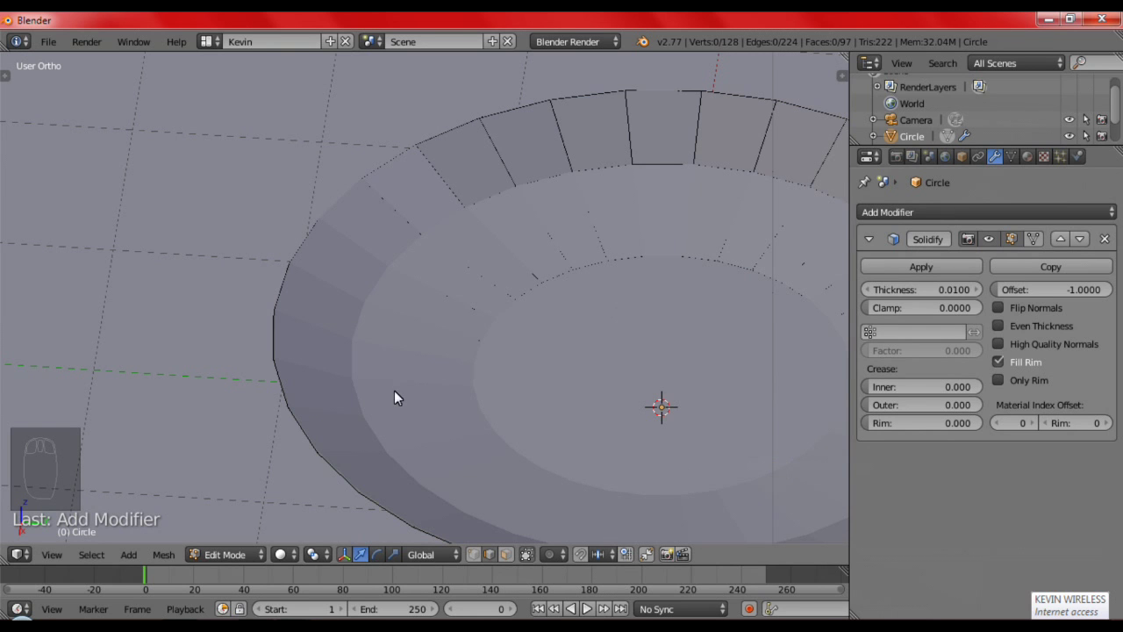
drag(530, 381, 675, 160)
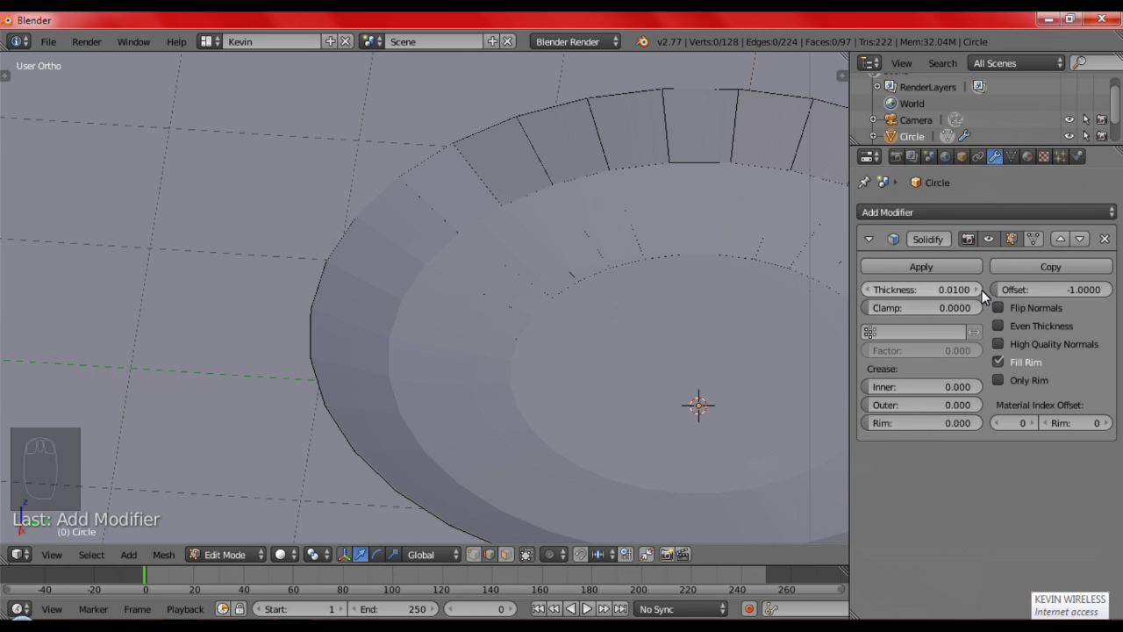
drag(525, 362, 179, 484)
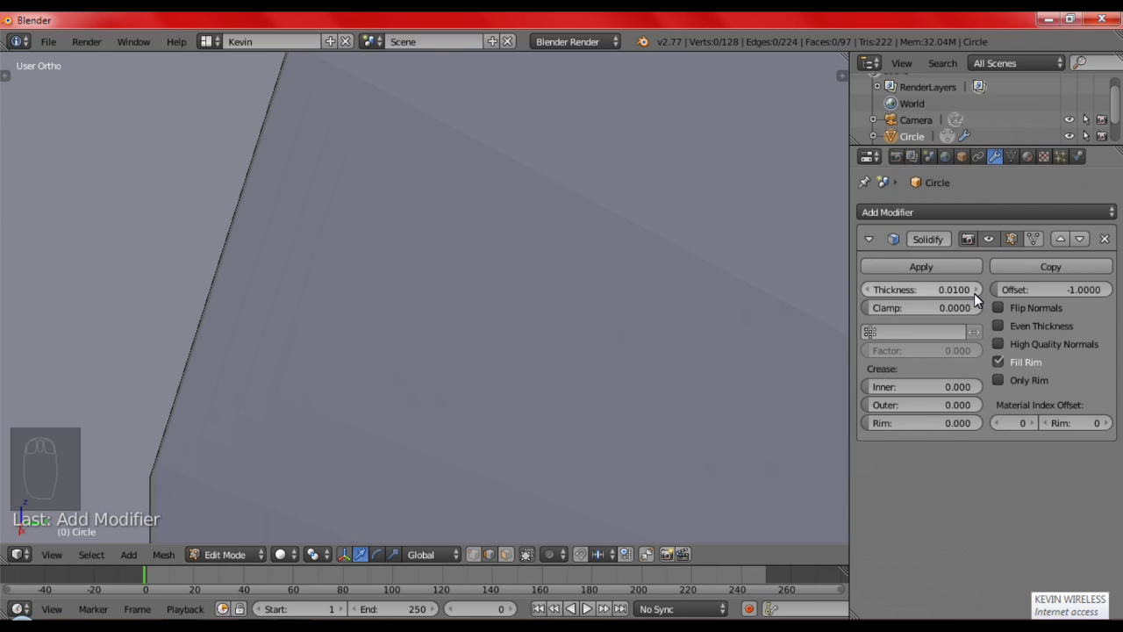
drag(978, 297, 460, 331)
drag(482, 414, 528, 332)
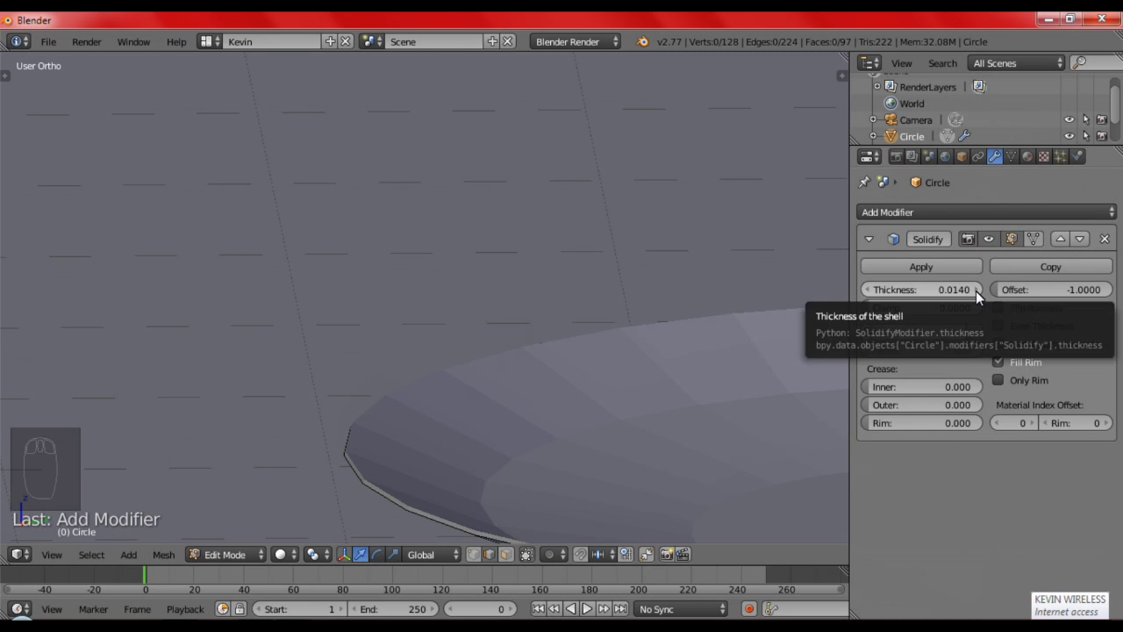
drag(983, 298, 736, 345)
drag(737, 345, 720, 448)
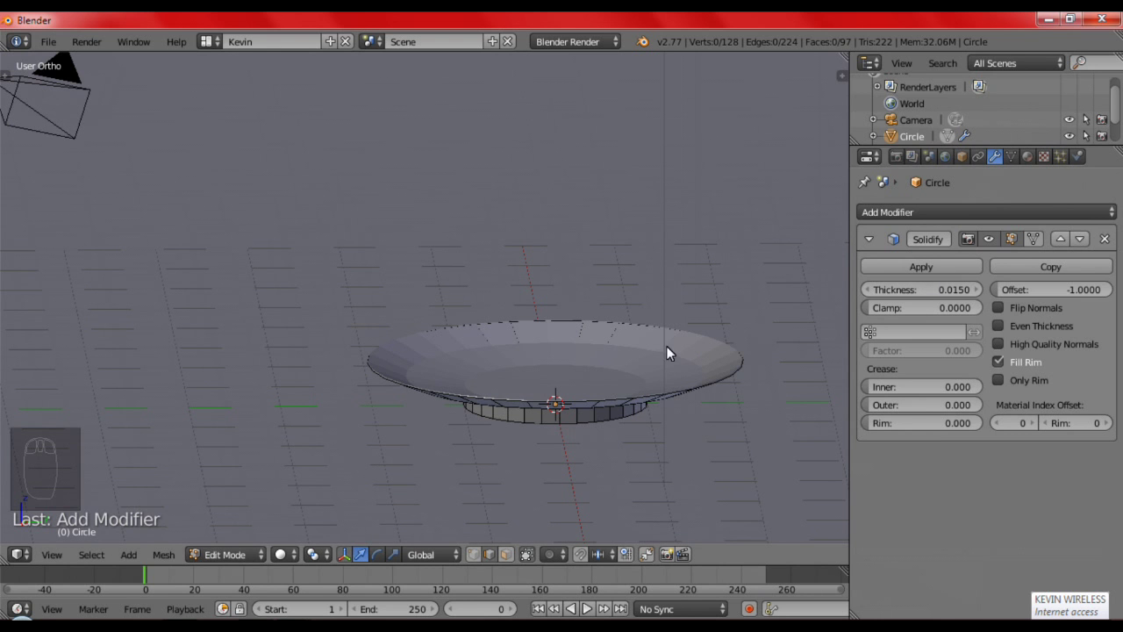
Add a second plane, Plane.001, and move it up and to the right above the plate
key(Tab)
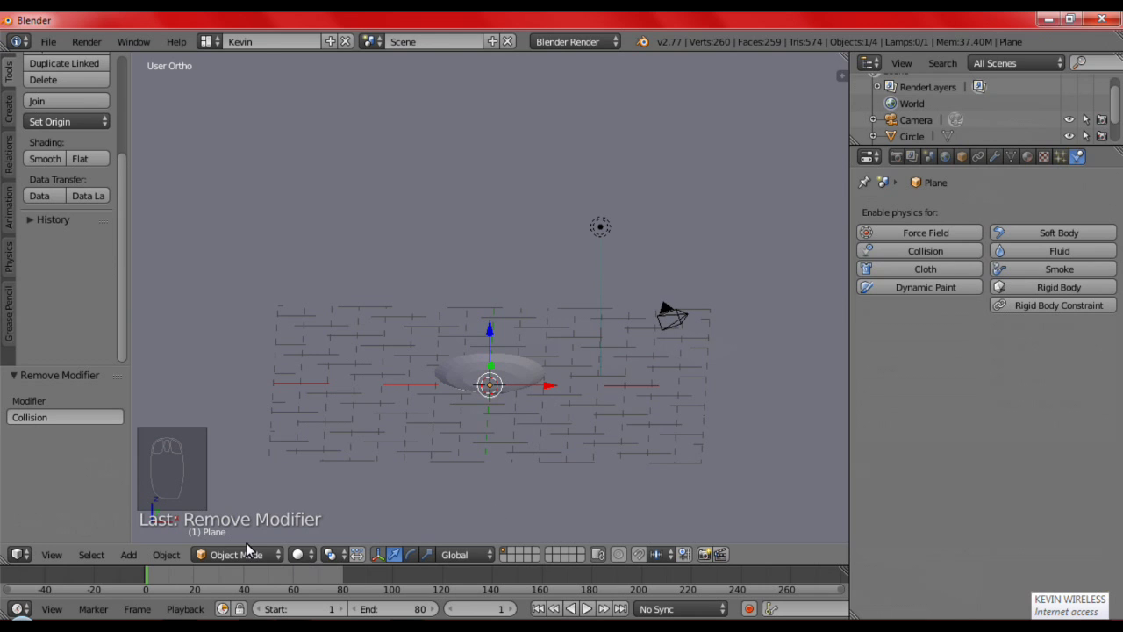
key(shift+a)
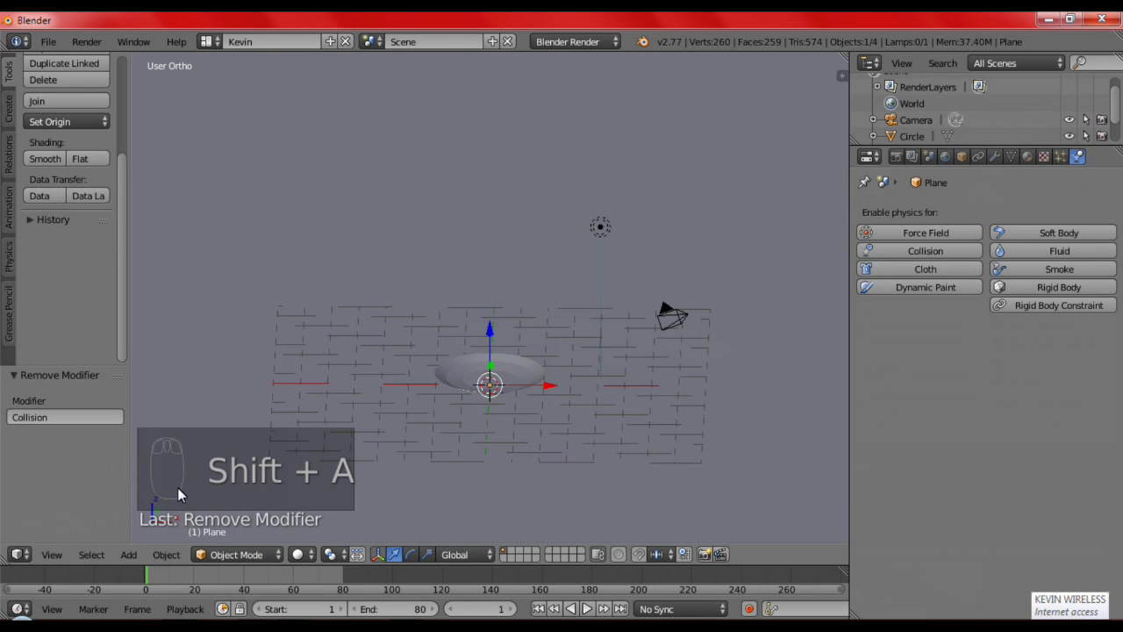
key(shift+a)
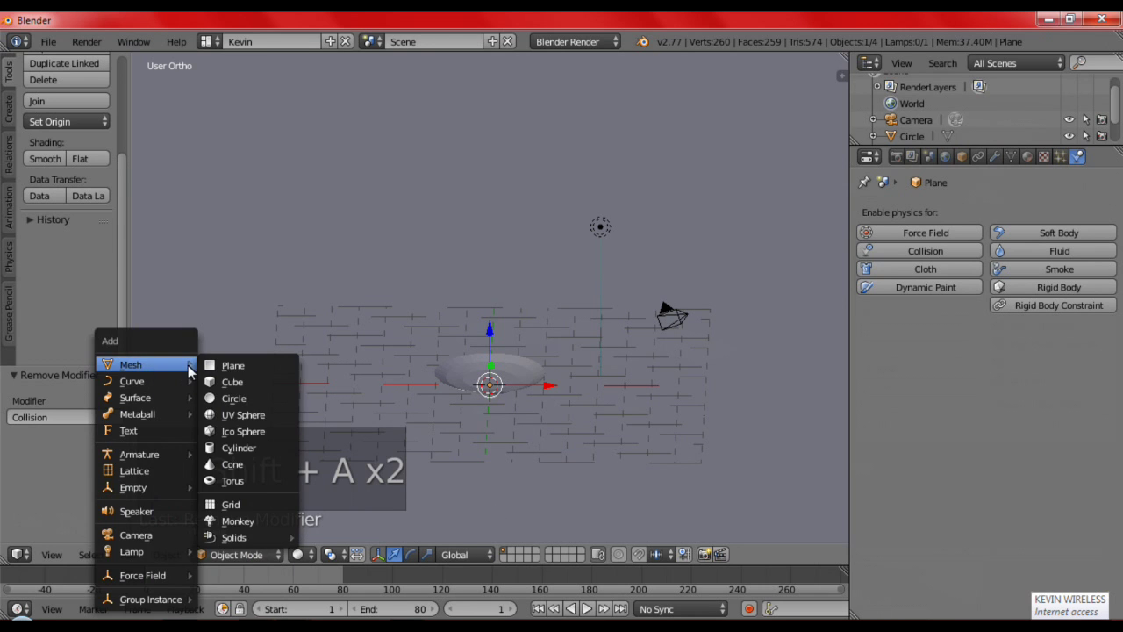
drag(509, 429, 545, 190)
drag(545, 191, 608, 102)
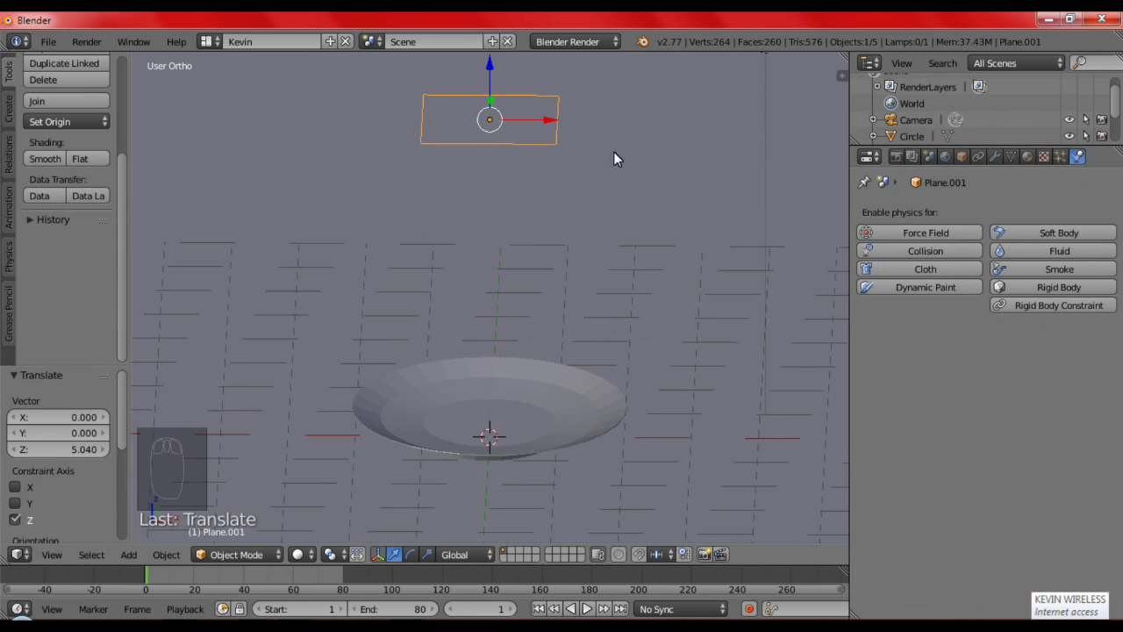
key(KP_1)
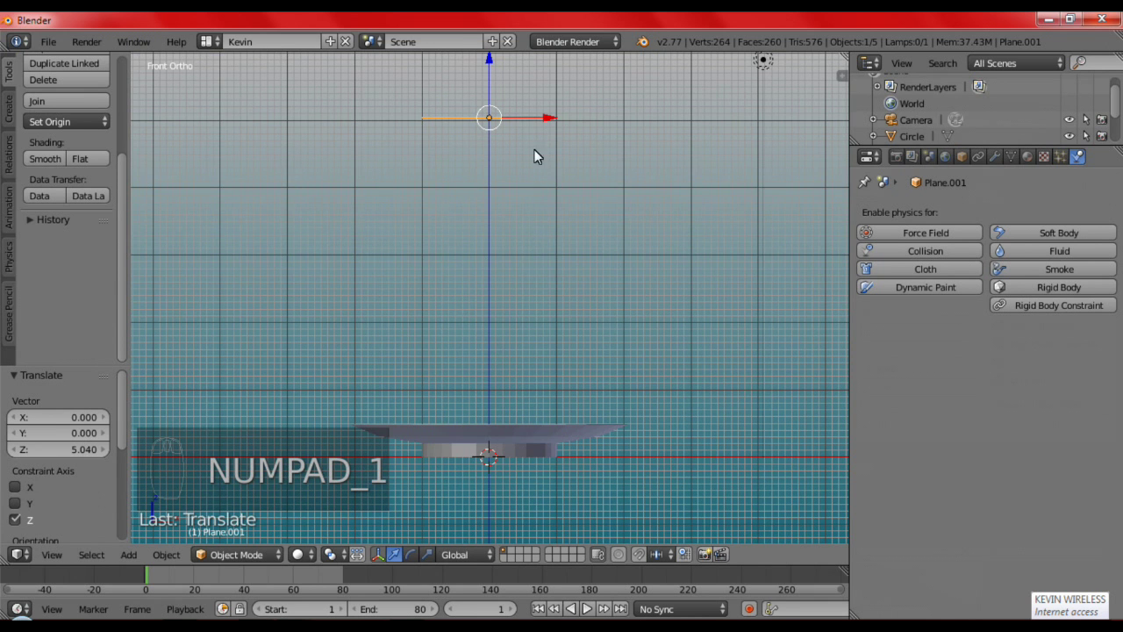
key(r)
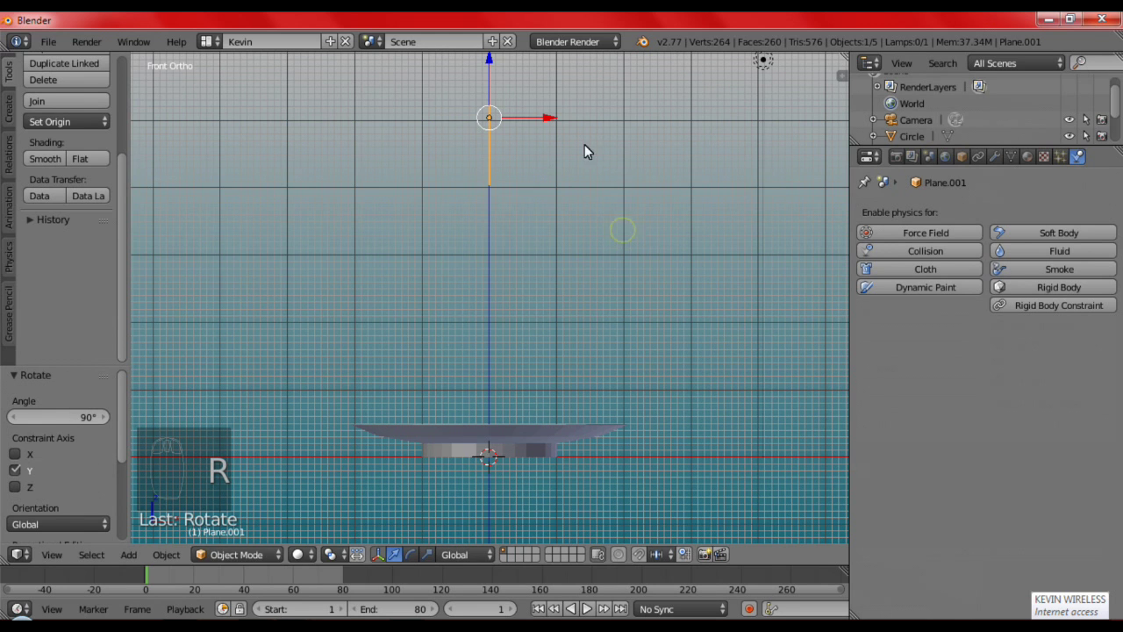
drag(589, 118, 613, 115)
click(613, 116)
Tilt Plane.001 at a slight angle from side view and shift it further right
key(KP_1)
key(KP_1)
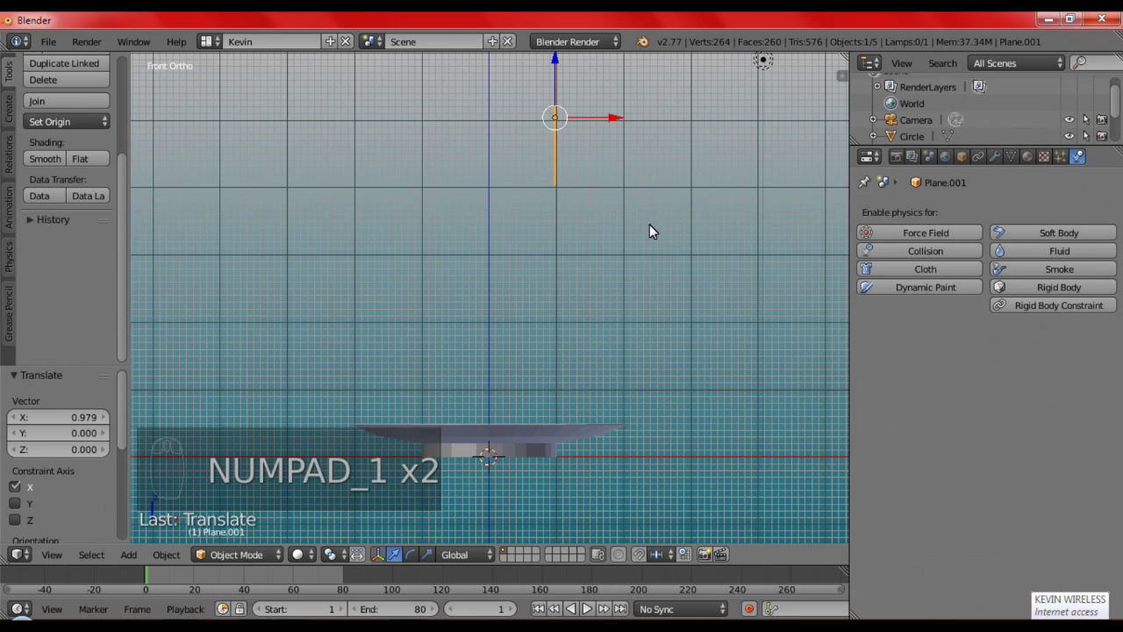
key(KP_3)
drag(630, 237, 629, 265)
key(KP_3)
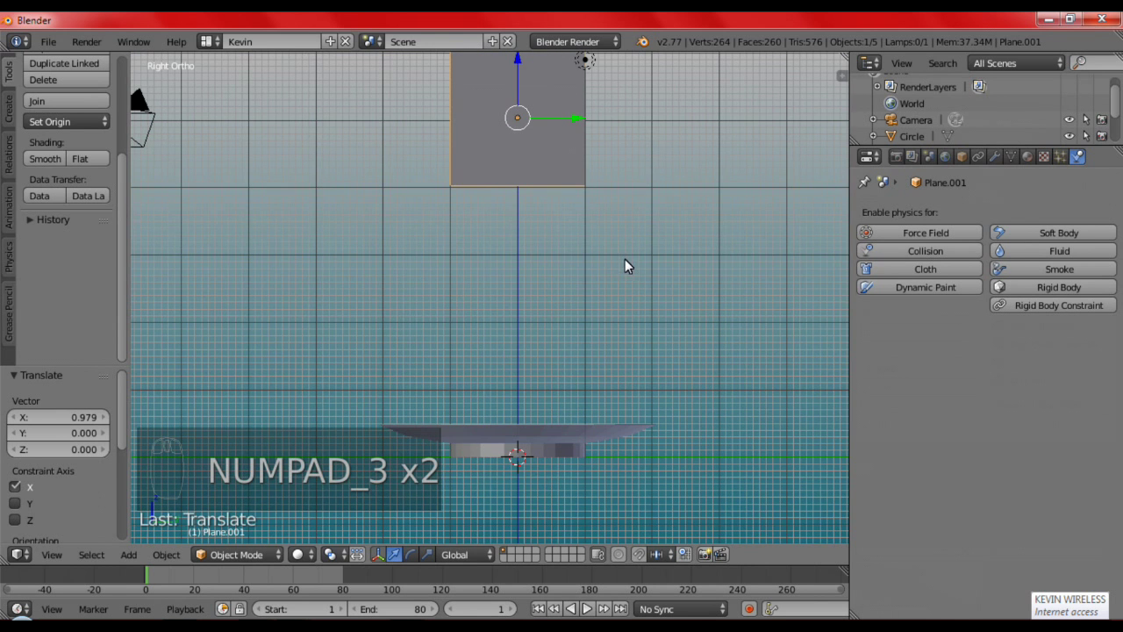
drag(627, 265, 613, 311)
key(r)
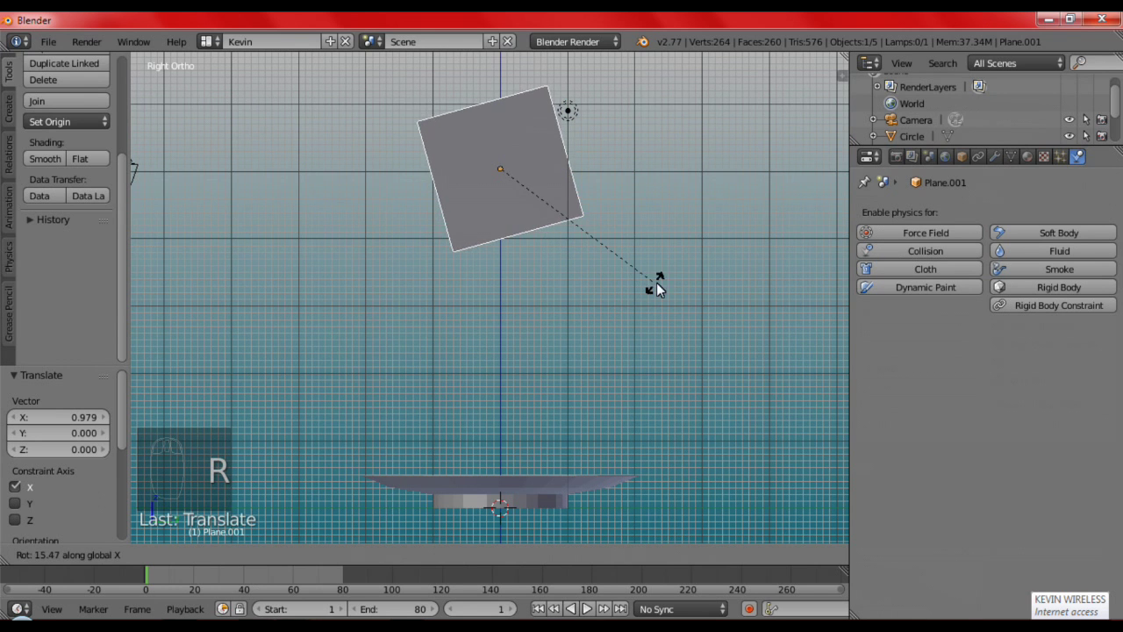
drag(683, 344, 584, 190)
key(KP_1)
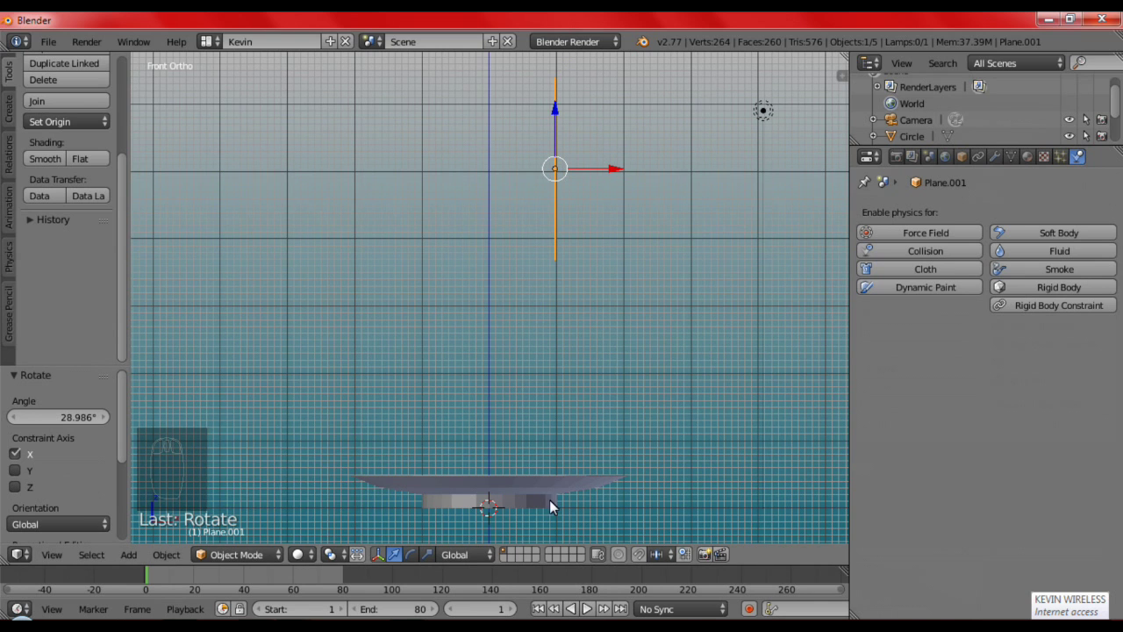
key(r)
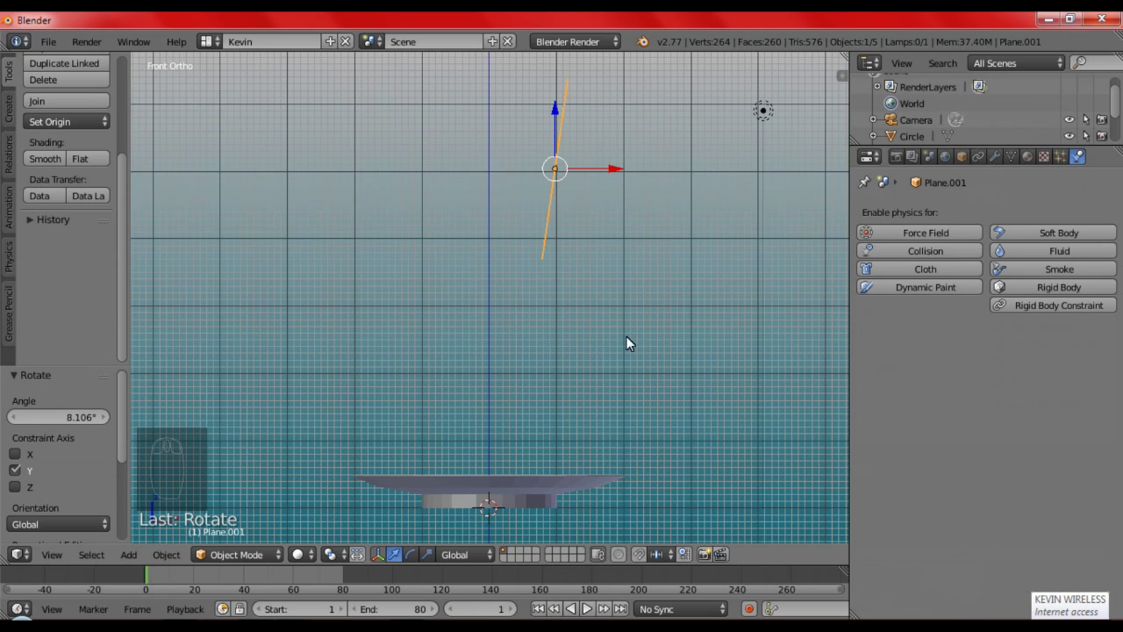
drag(639, 170, 704, 170)
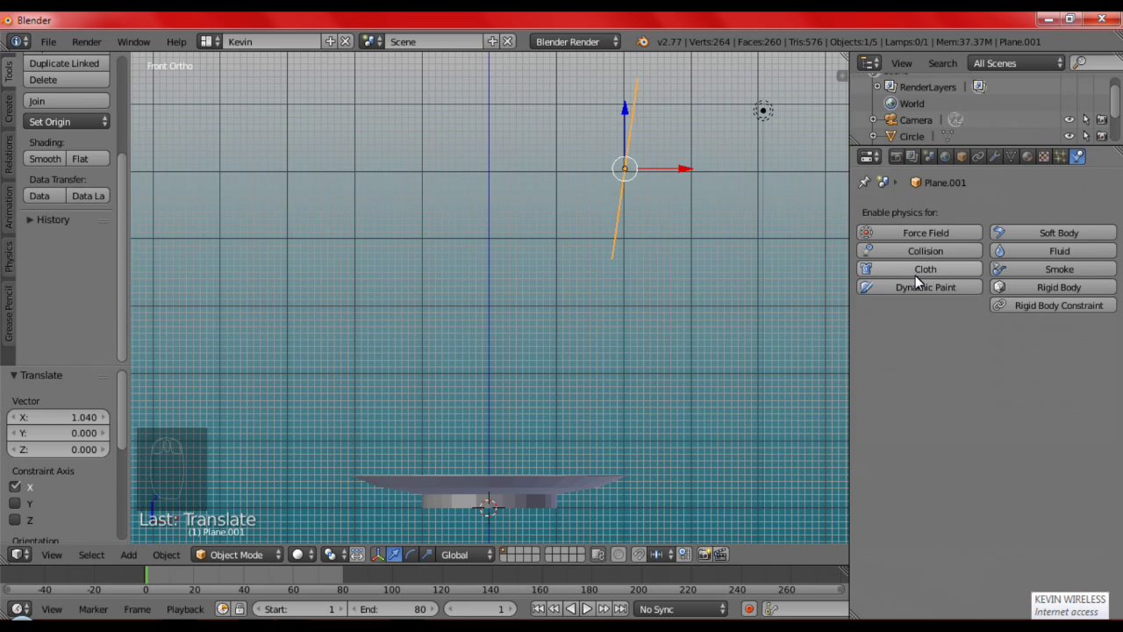
Enable Cloth physics with the Cotton preset on Plane.001
drag(919, 281, 586, 416)
drag(637, 412, 656, 245)
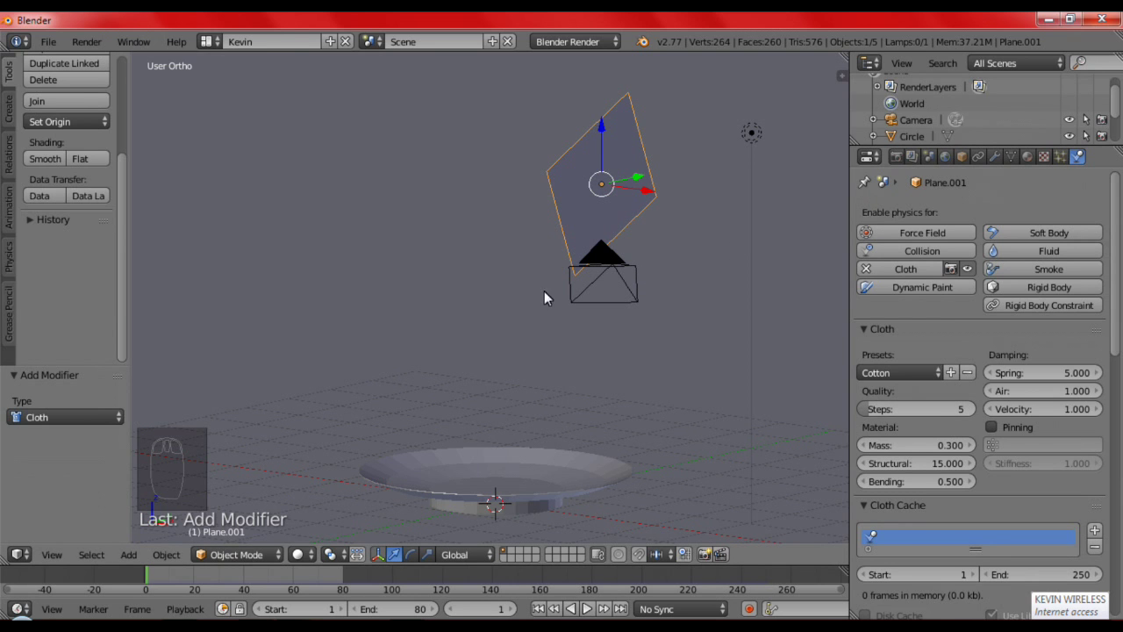
drag(690, 294, 619, 198)
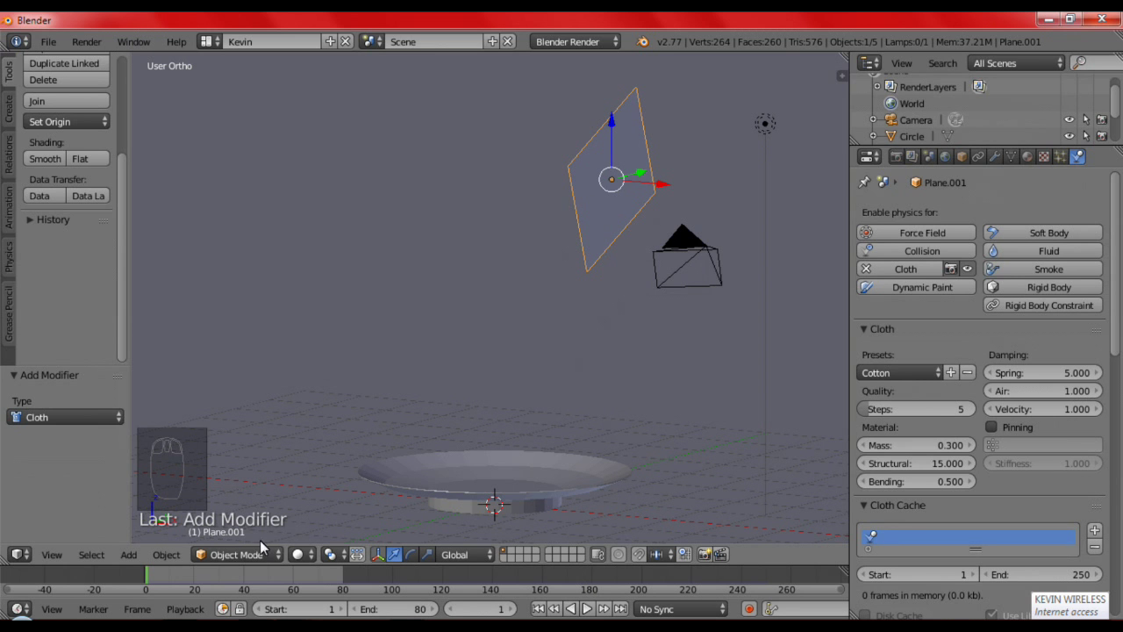
drag(549, 390, 370, 474)
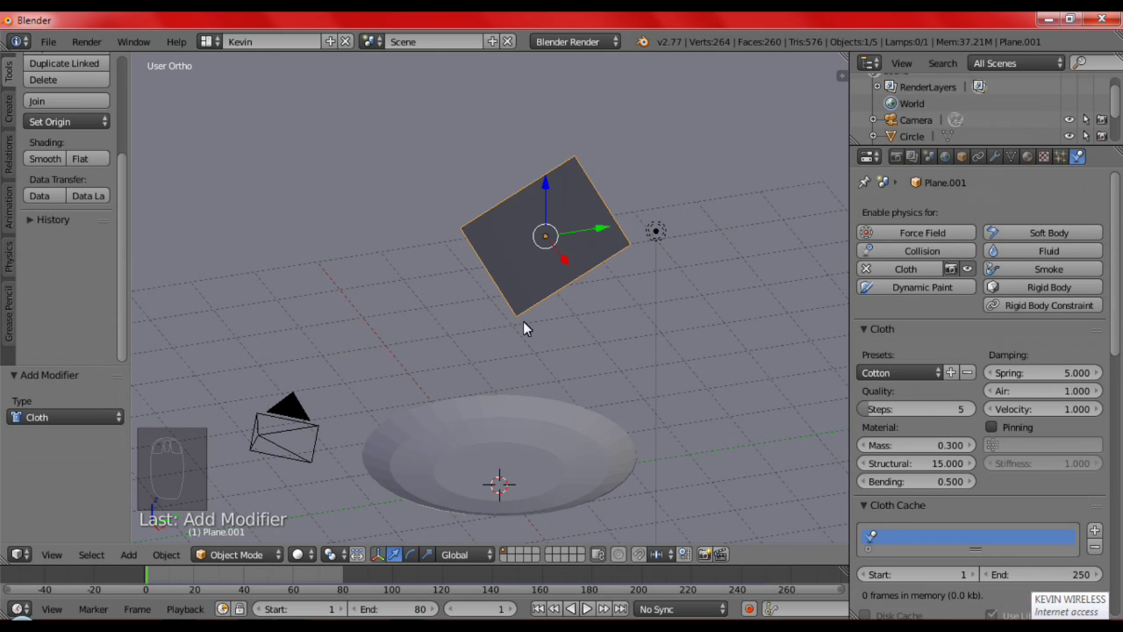
Subdivide Plane.001's mesh repeatedly into a dense 625-face grid
key(Tab)
drag(569, 287, 641, 295)
scroll(up, 3)
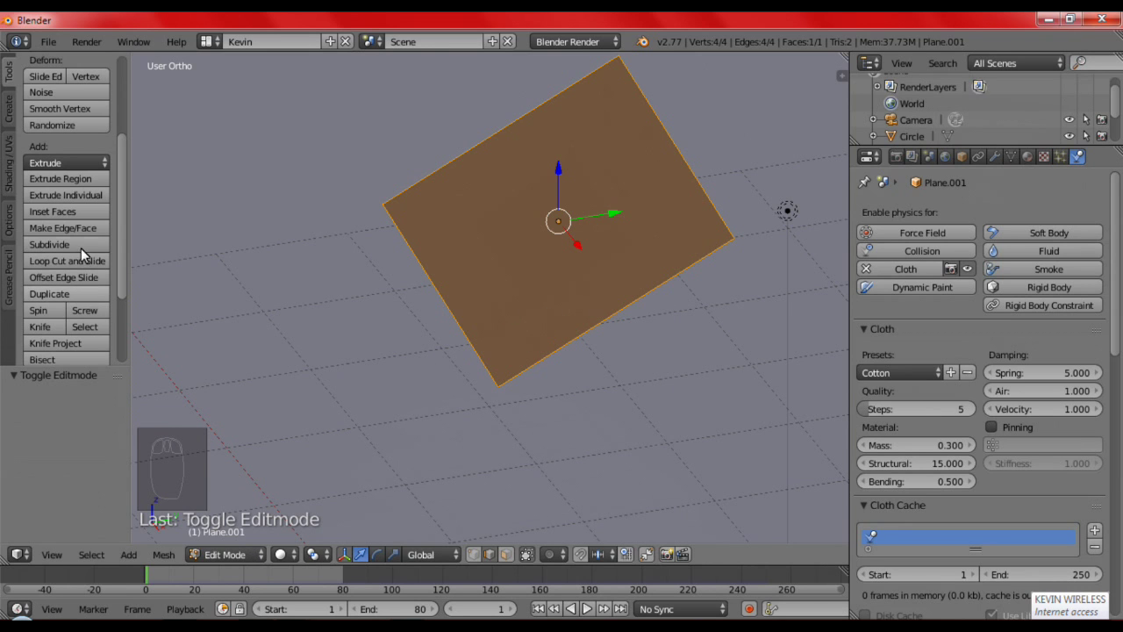
drag(101, 249, 91, 423)
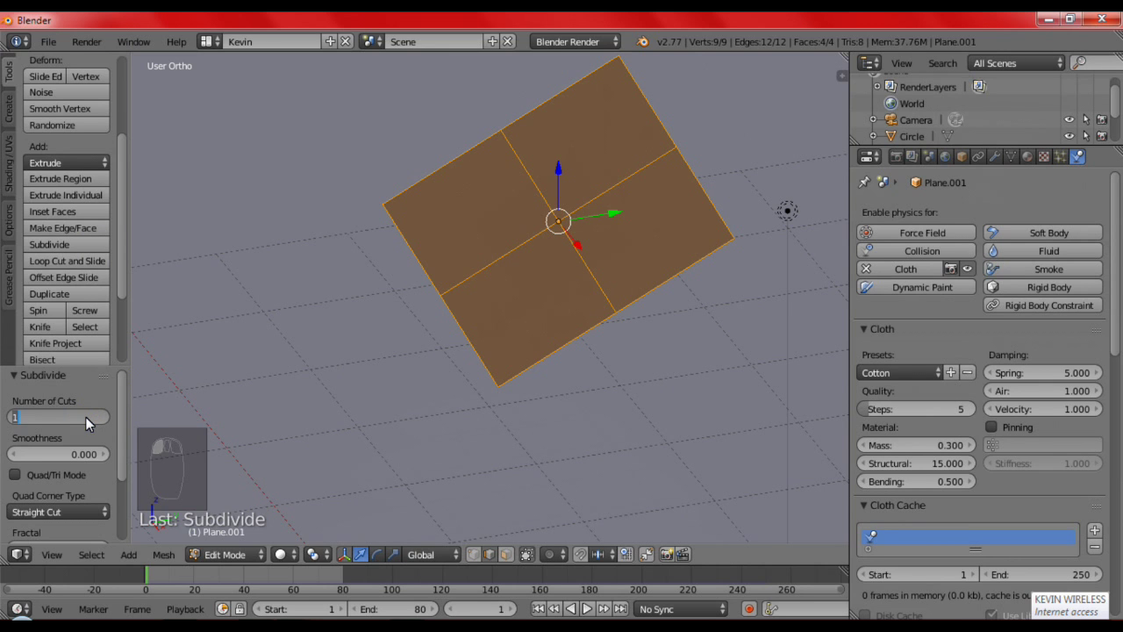
drag(602, 324, 629, 391)
drag(656, 409, 430, 381)
key(Tab)
Enable Collision physics on the plate and on the ground plane
drag(508, 387, 550, 521)
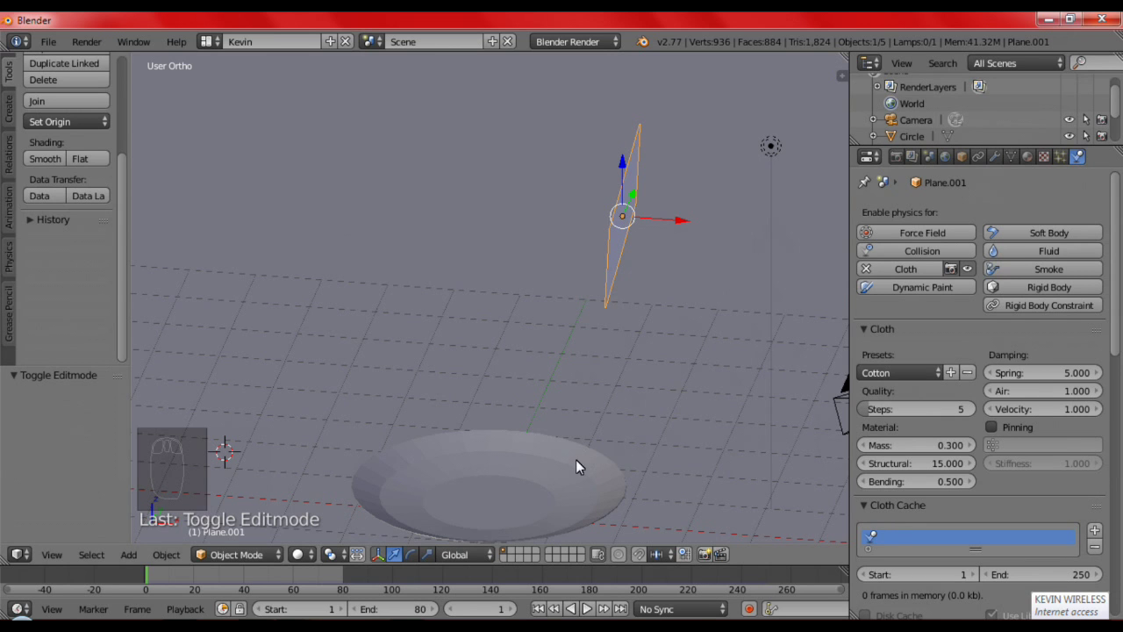
drag(579, 465, 924, 268)
drag(924, 255, 631, 221)
drag(635, 229, 954, 421)
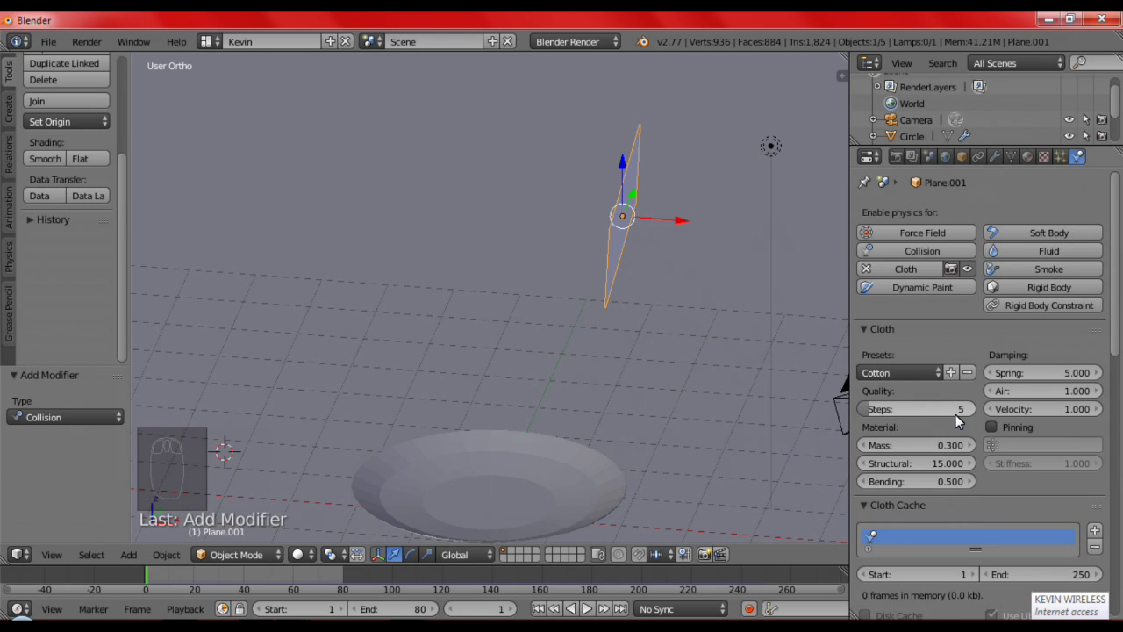
drag(961, 420, 960, 423)
drag(542, 484, 984, 450)
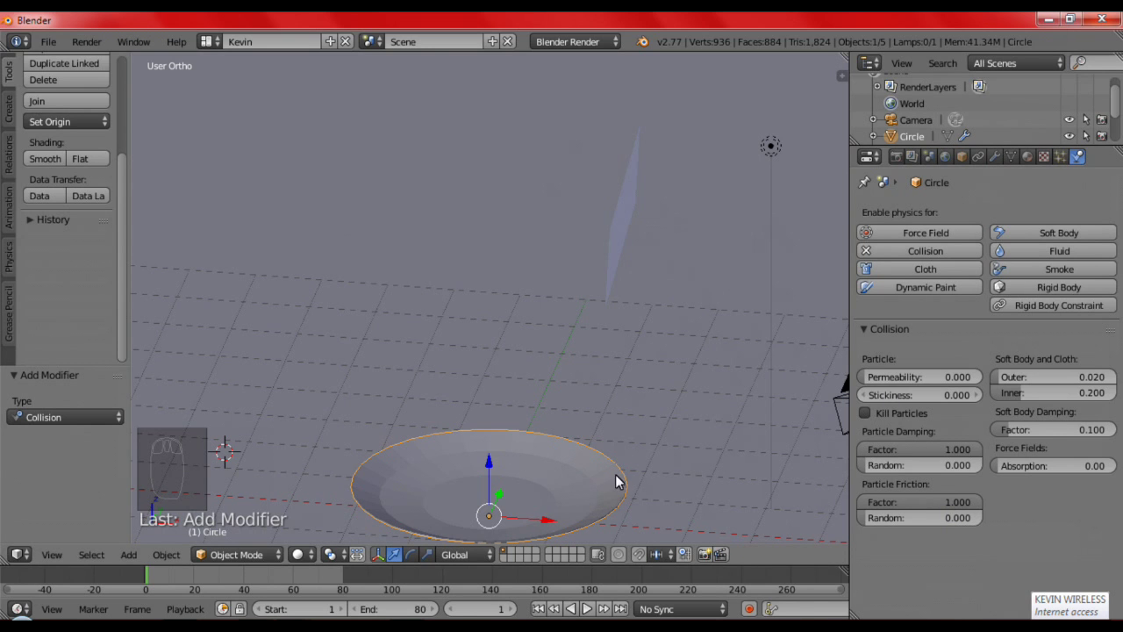
drag(707, 487, 707, 411)
drag(705, 411, 834, 159)
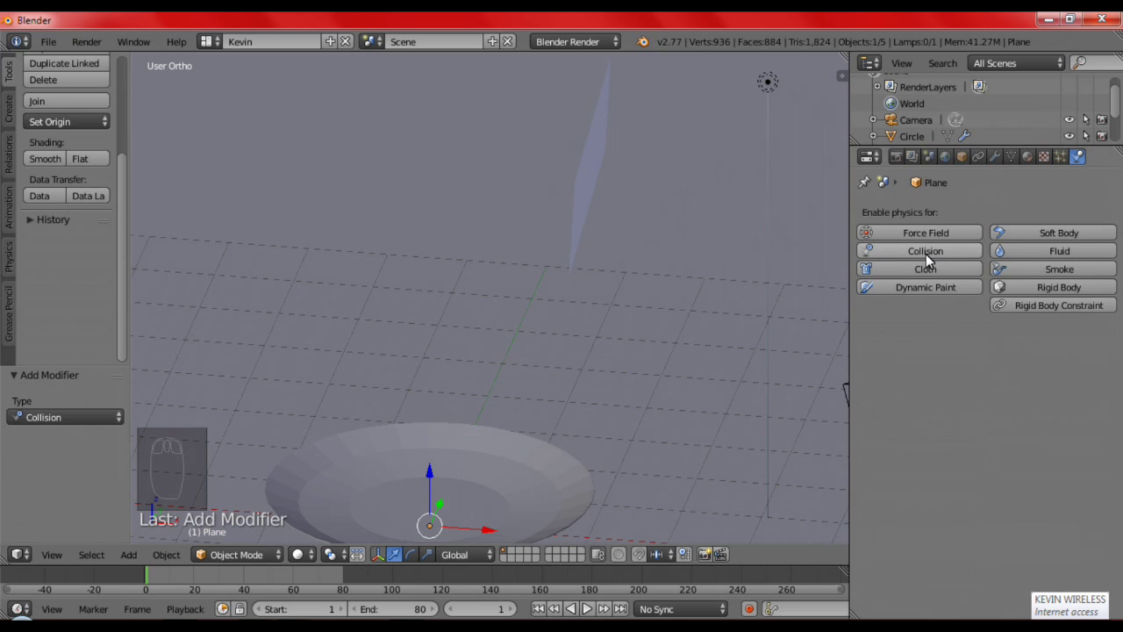
drag(929, 263, 728, 216)
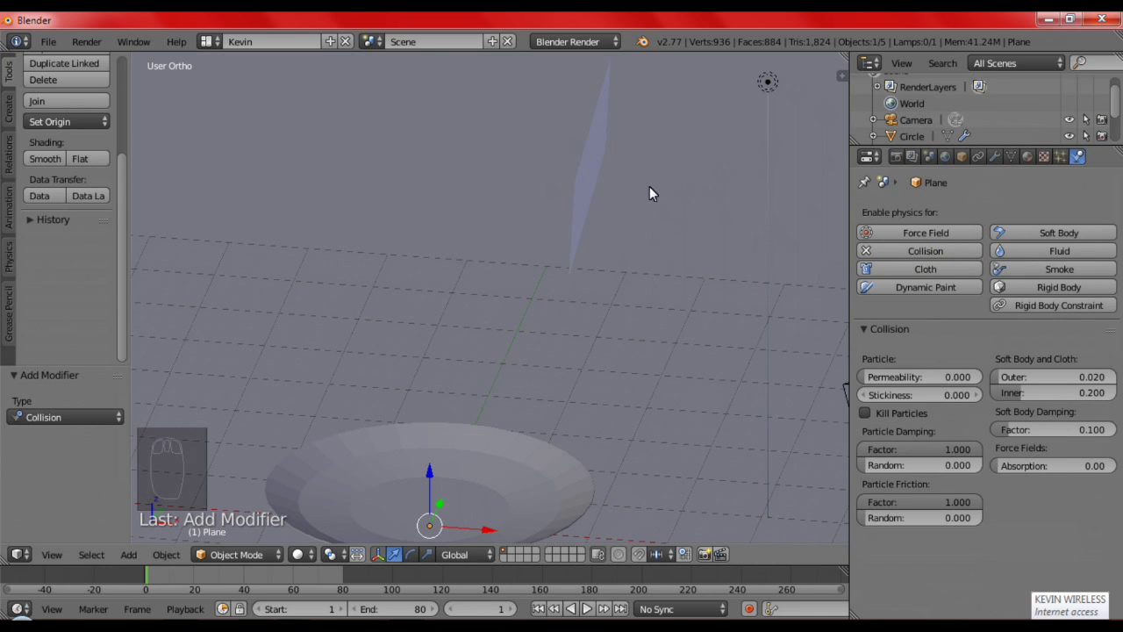
Raise Plane.001's cloth Quality Steps to 10
drag(634, 287, 1012, 426)
drag(1012, 426, 998, 546)
drag(998, 546, 148, 563)
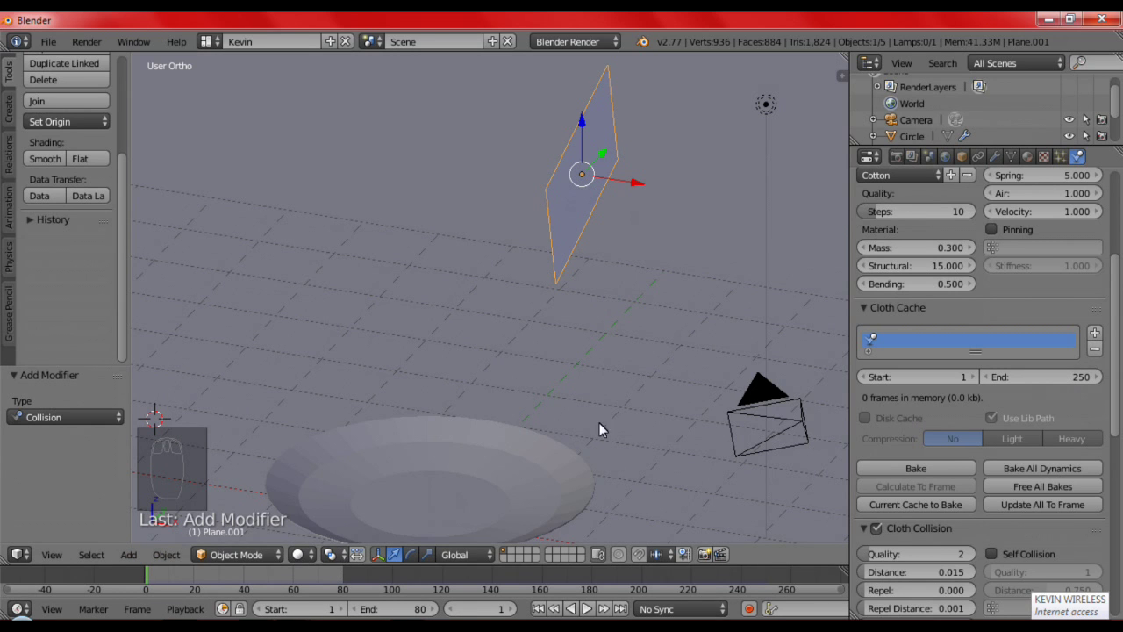
Set the cloth cache end to frame 80 and bake the napkin's fall onto the plate
drag(1080, 379, 1077, 380)
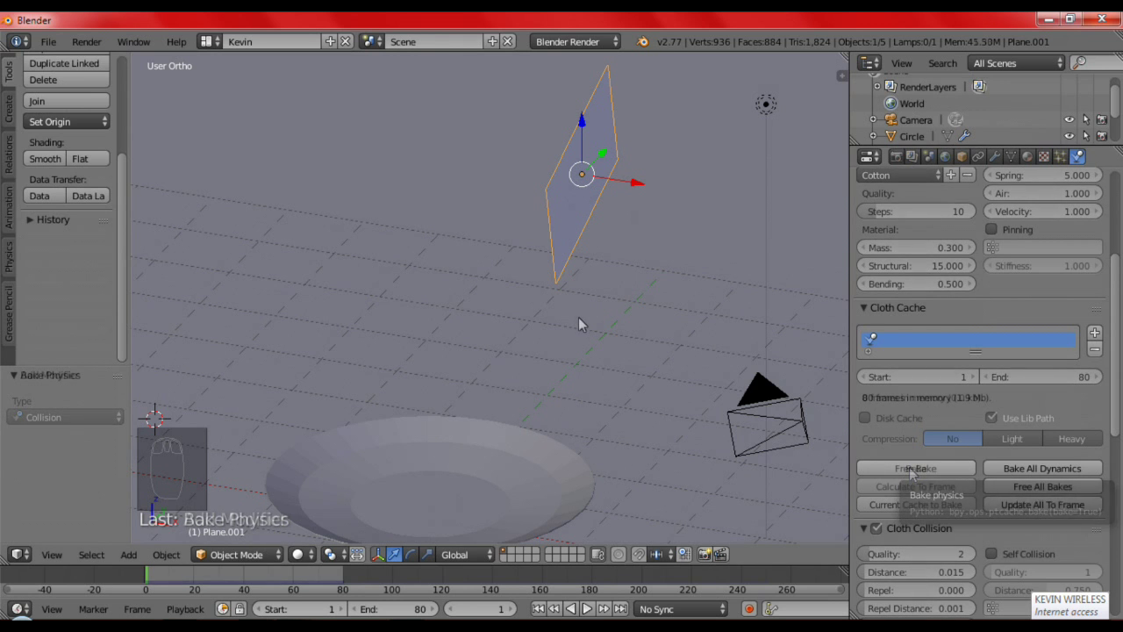
drag(573, 379, 598, 338)
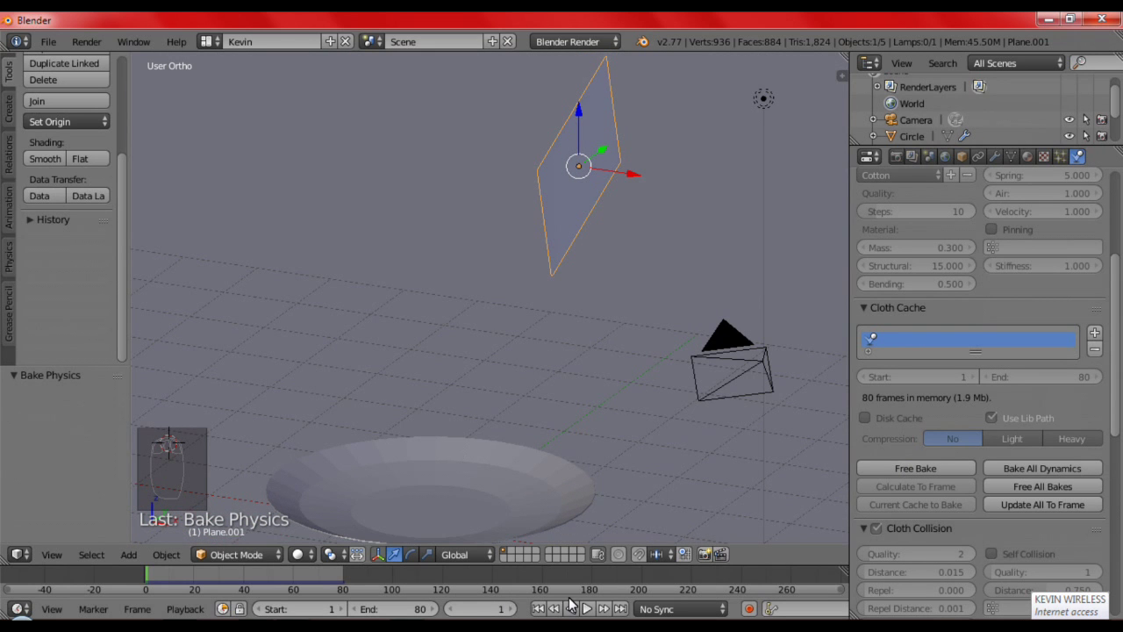
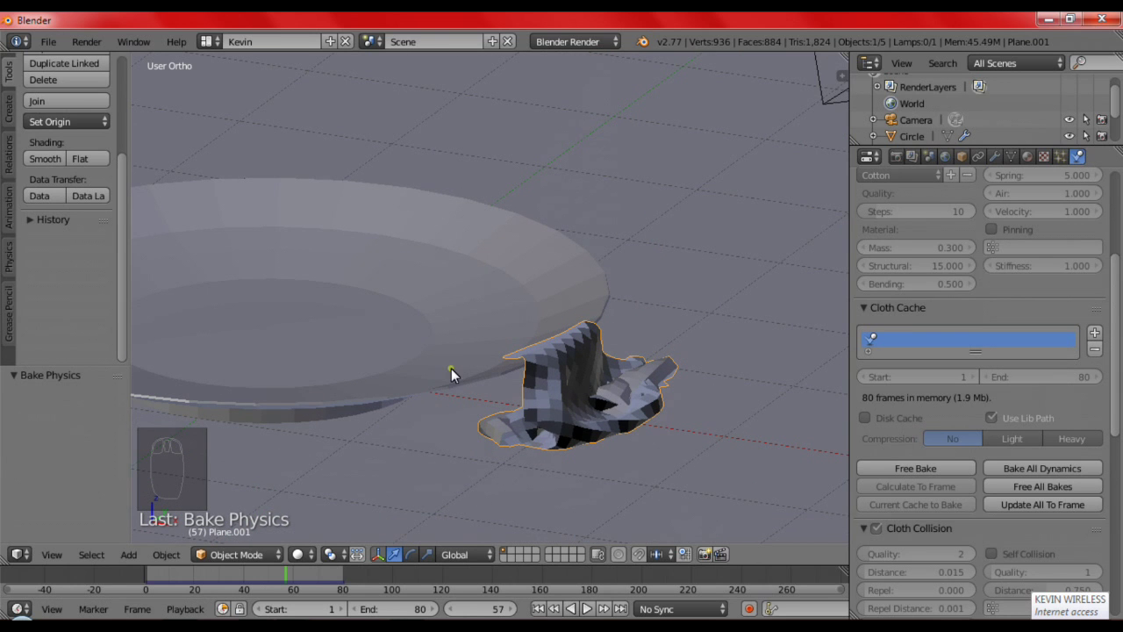
drag(667, 327, 483, 499)
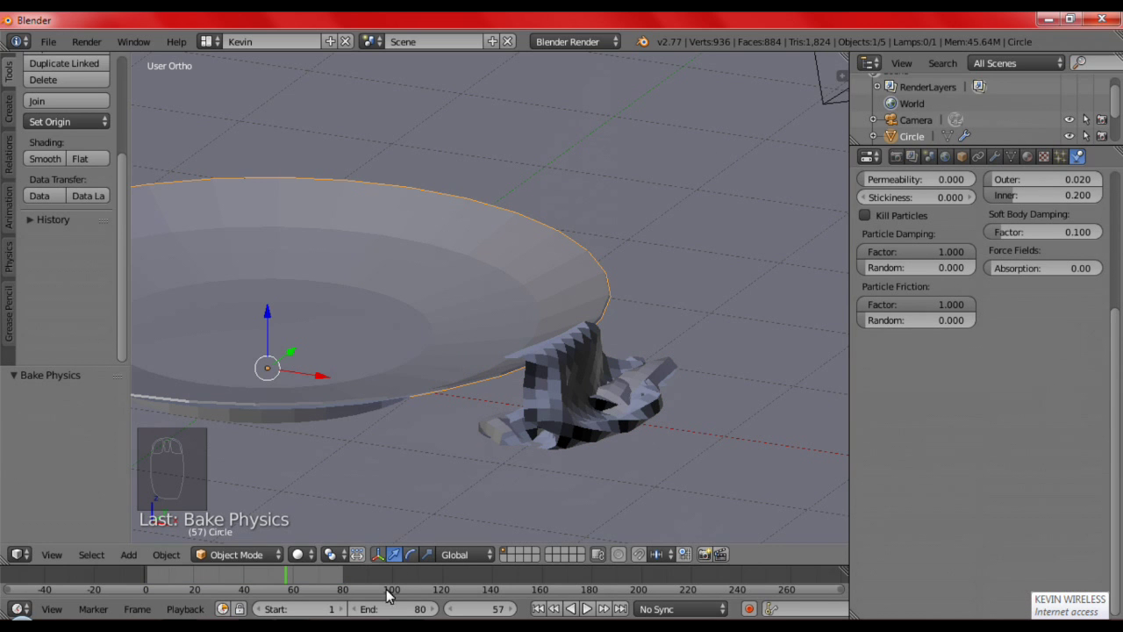
drag(295, 576, 641, 285)
Scrub the drape and return to Front Ortho view with the napkin selected
drag(508, 337, 557, 203)
key(KP_1)
drag(543, 233, 520, 165)
click(520, 165)
right_click(521, 161)
Tilt the napkin slightly more and free its baked 80-frame cloth cache
key(KP_1)
drag(507, 301, 538, 189)
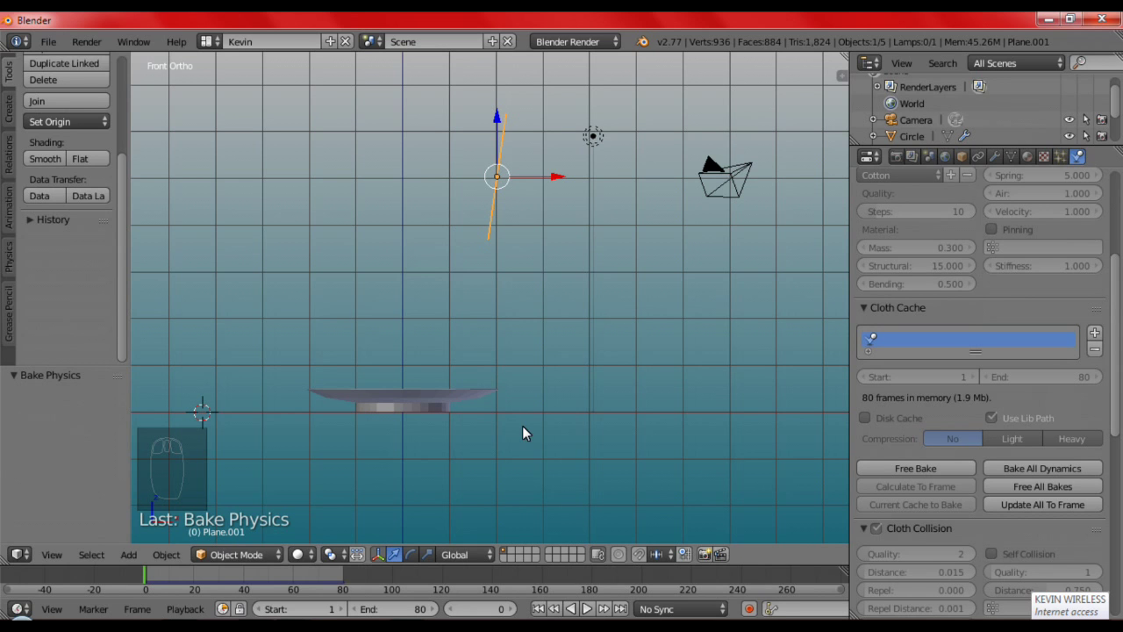
drag(546, 185, 544, 186)
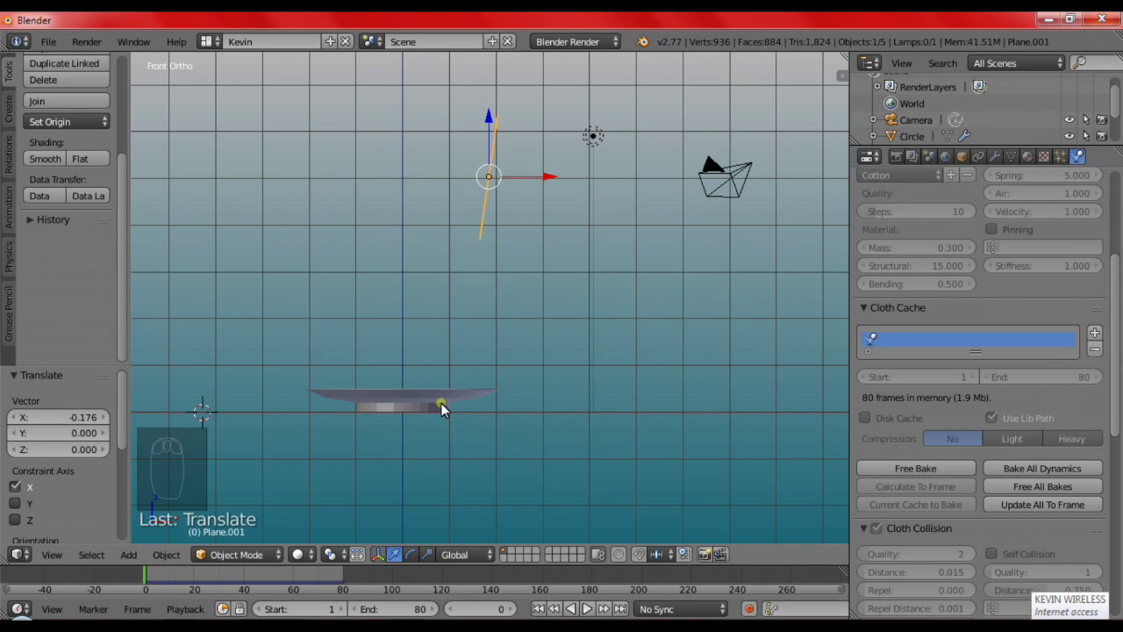
drag(448, 410, 959, 309)
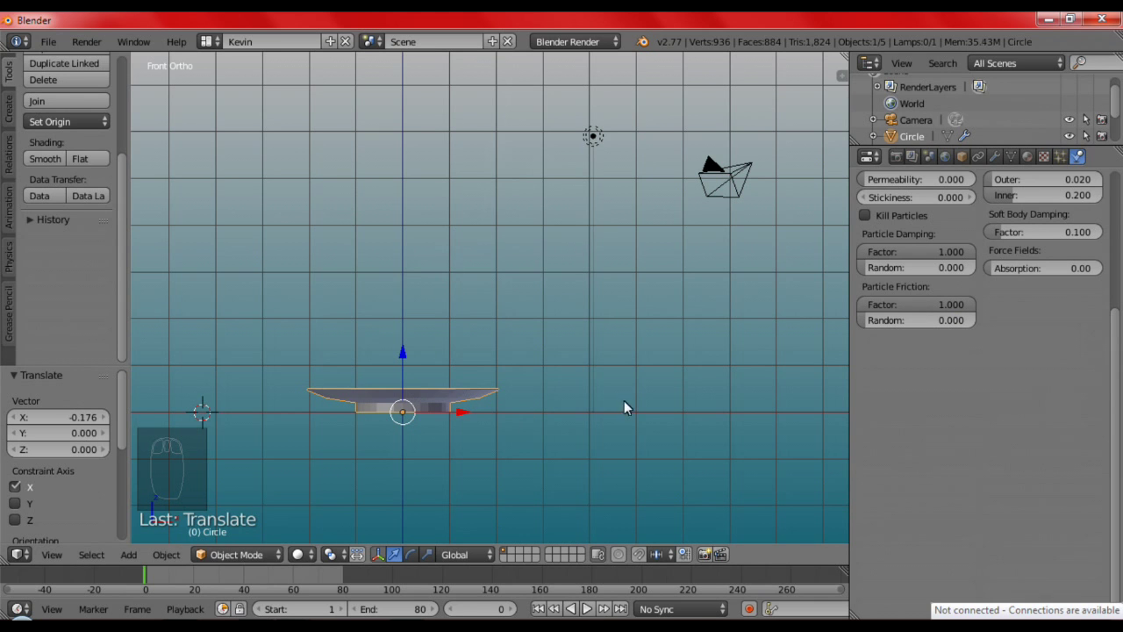
drag(597, 411, 581, 390)
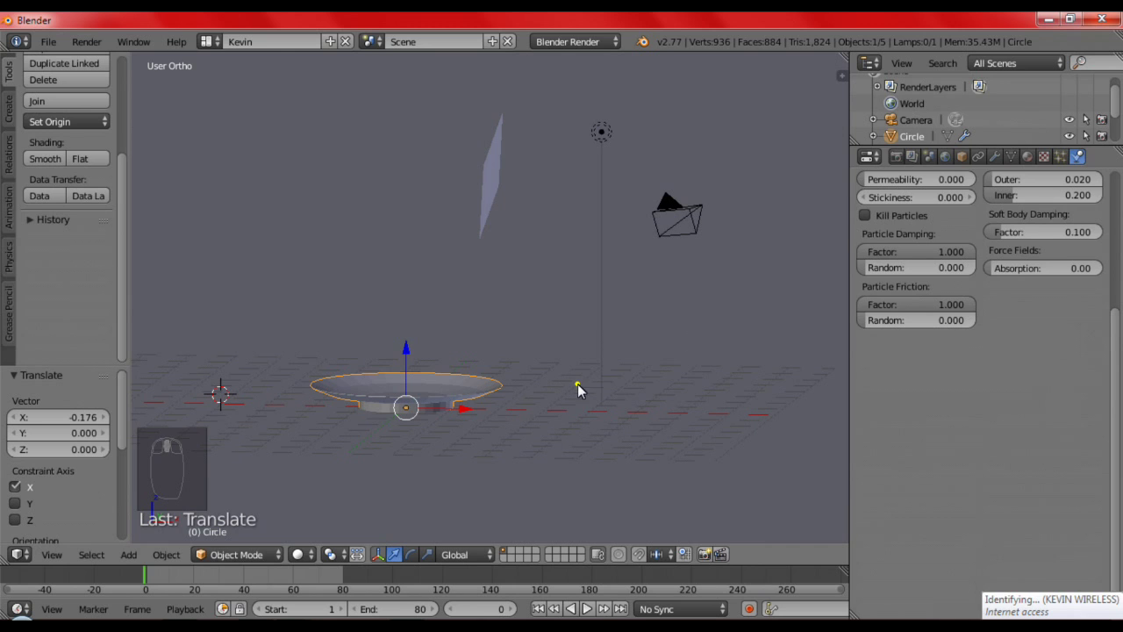
drag(613, 370, 986, 389)
drag(986, 389, 914, 466)
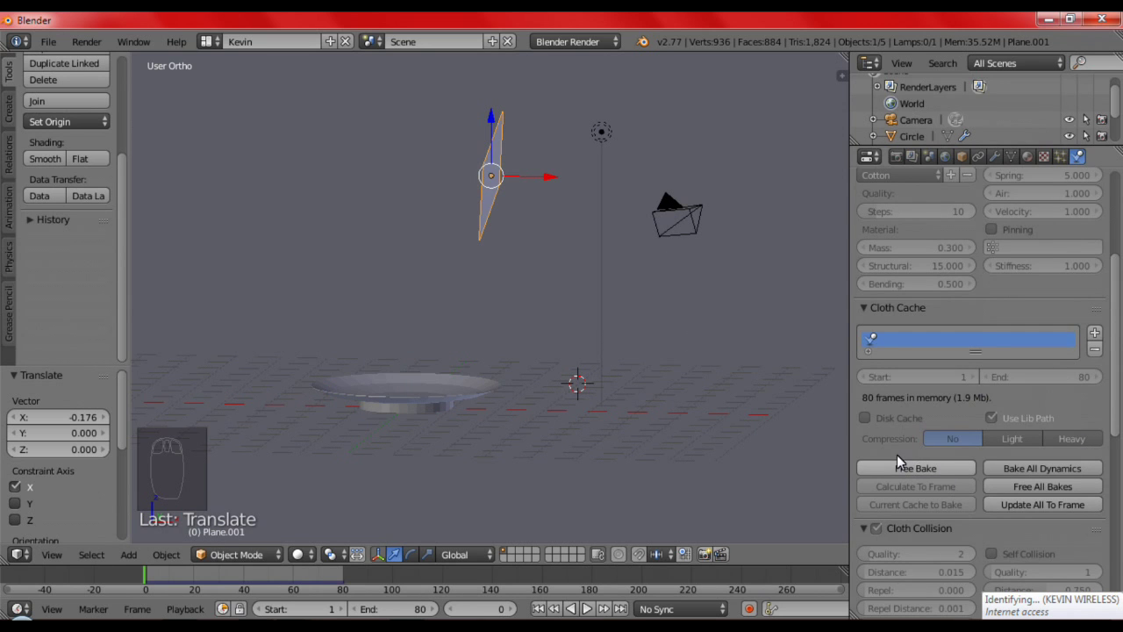
Play the cloth simulation and inspect the crumpled napkin on the plate
drag(907, 473, 908, 473)
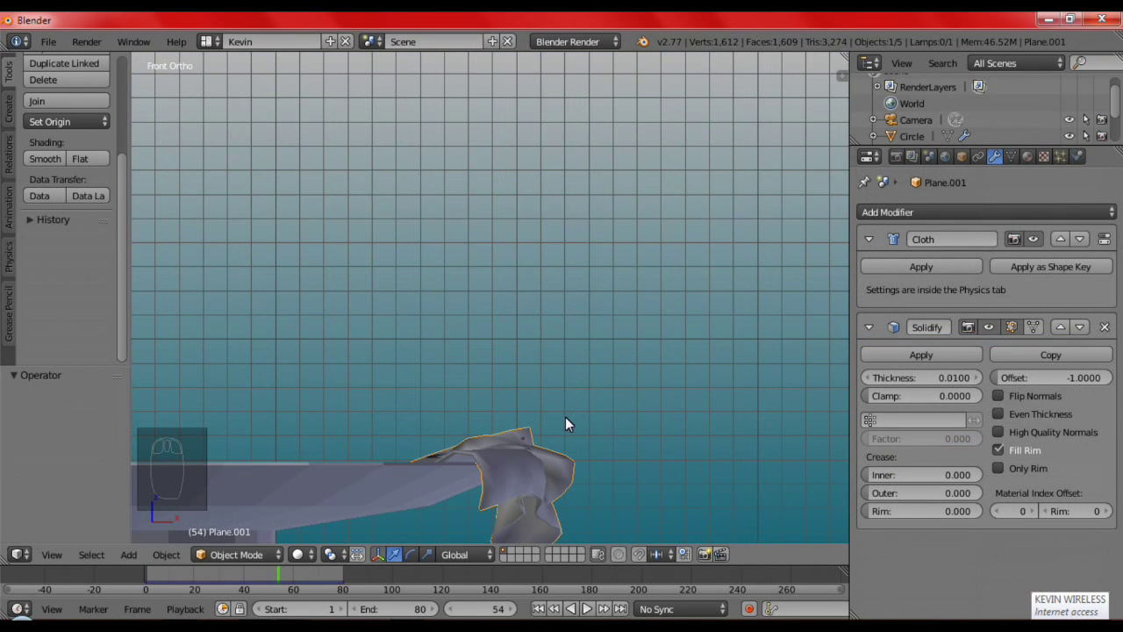
drag(567, 434, 839, 373)
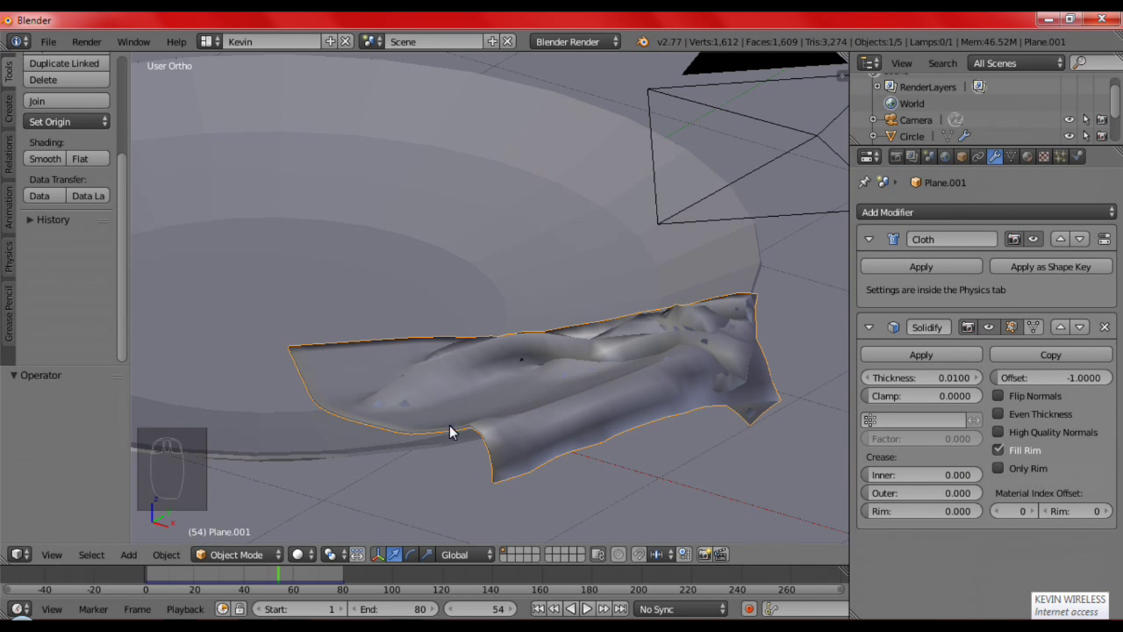
drag(518, 432, 596, 610)
drag(596, 611, 436, 404)
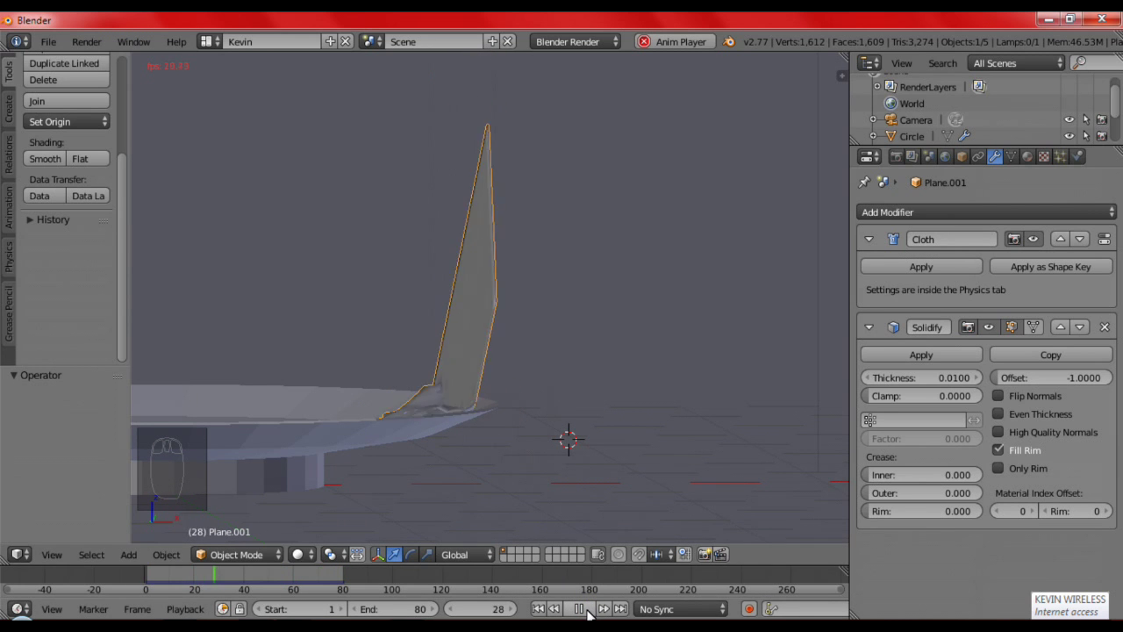
drag(596, 608, 490, 404)
middle_click(529, 432)
Turn on Self Collision in Plane.001's Cloth Collision settings
drag(490, 404, 1094, 165)
scroll(down, 3)
drag(1093, 165, 966, 464)
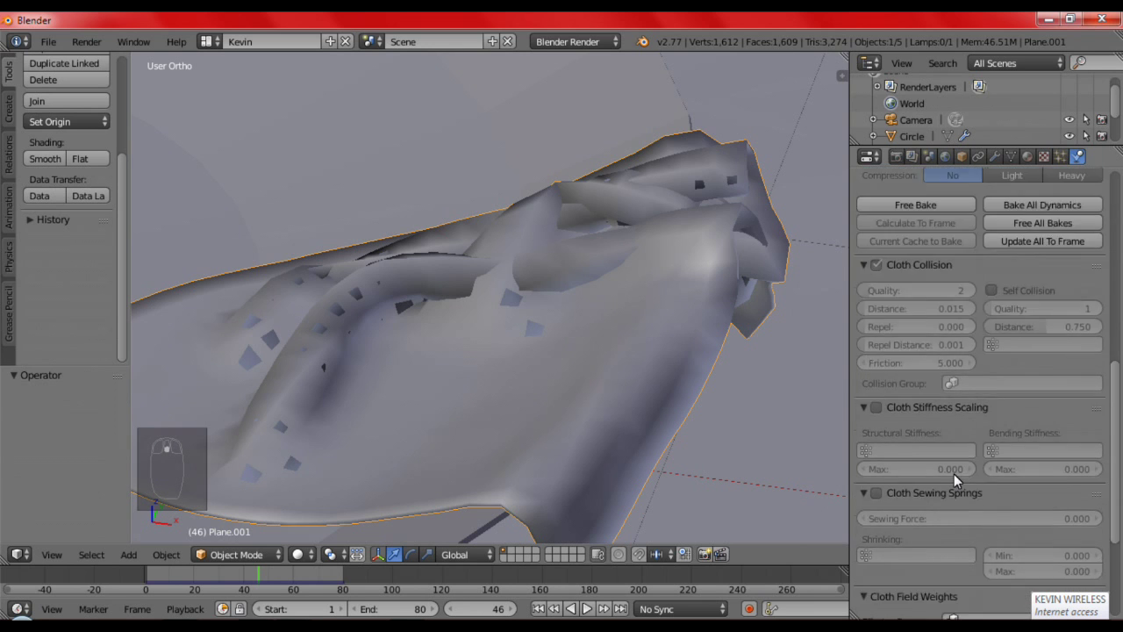
drag(958, 479, 916, 283)
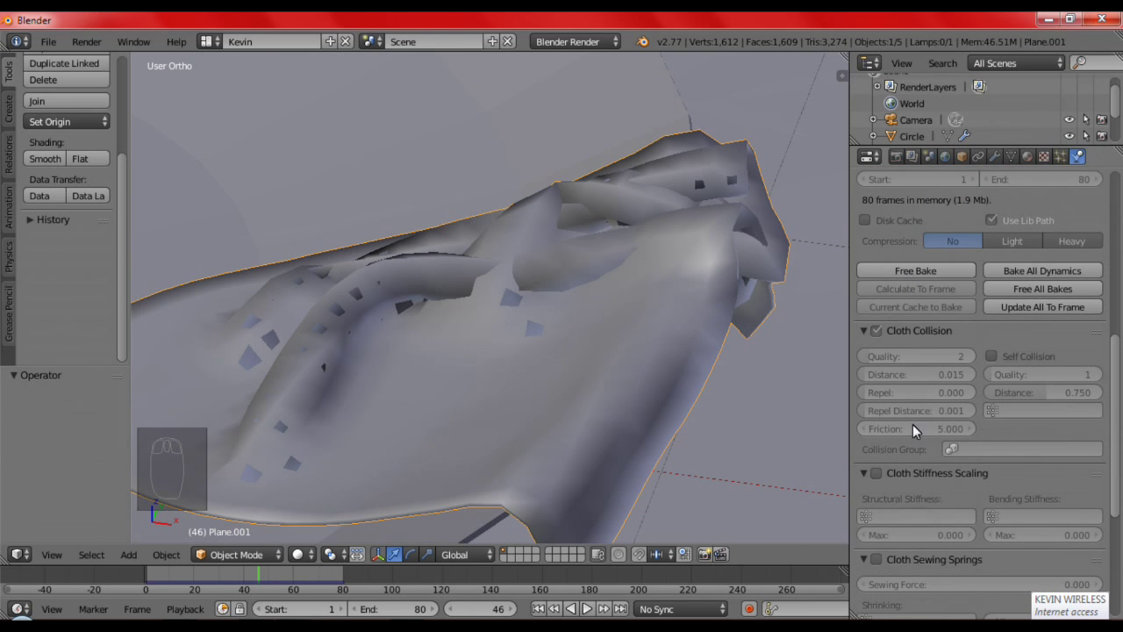
drag(937, 274, 954, 434)
drag(956, 432, 1003, 461)
drag(996, 461, 601, 432)
middle_click(855, 406)
Pull back and orbit to view the crumpled napkin resting over the plate
drag(601, 432, 630, 448)
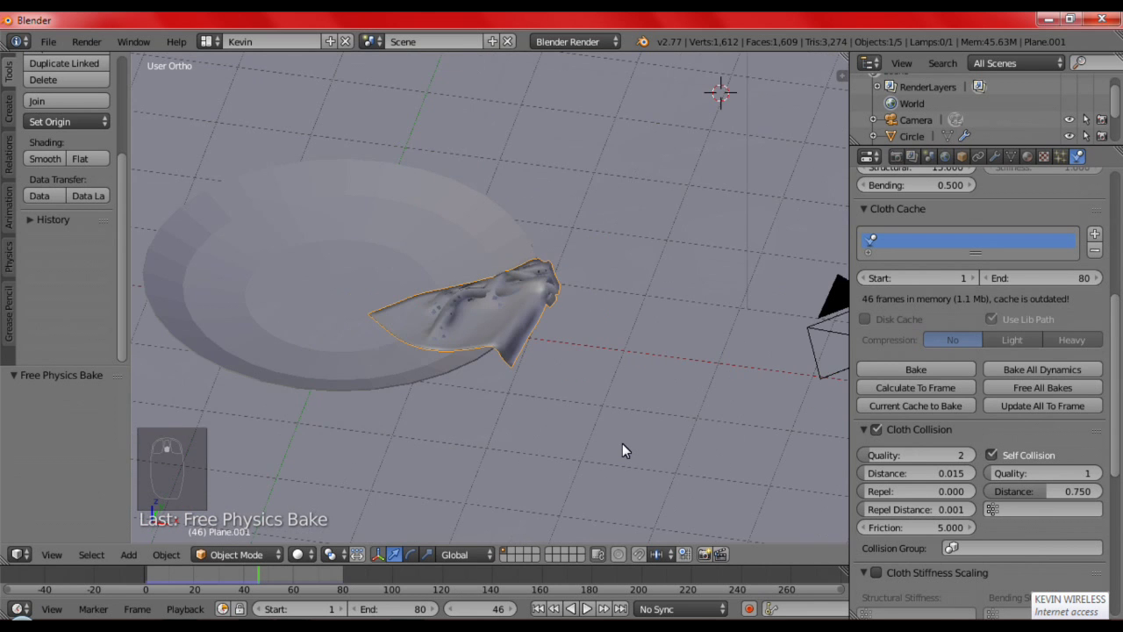
drag(536, 422, 491, 446)
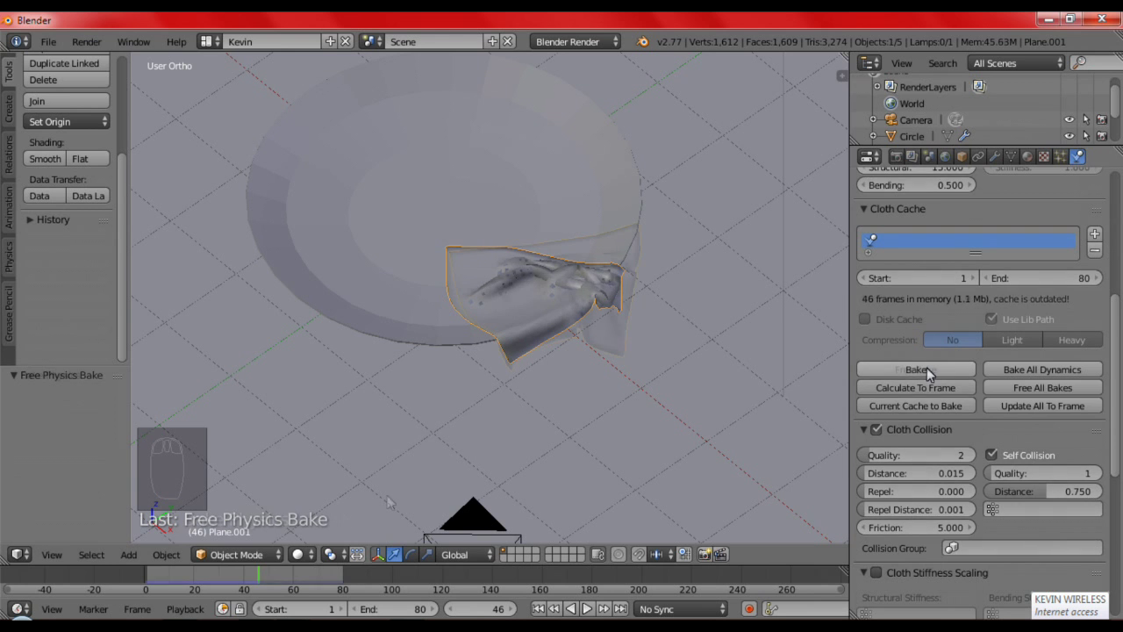
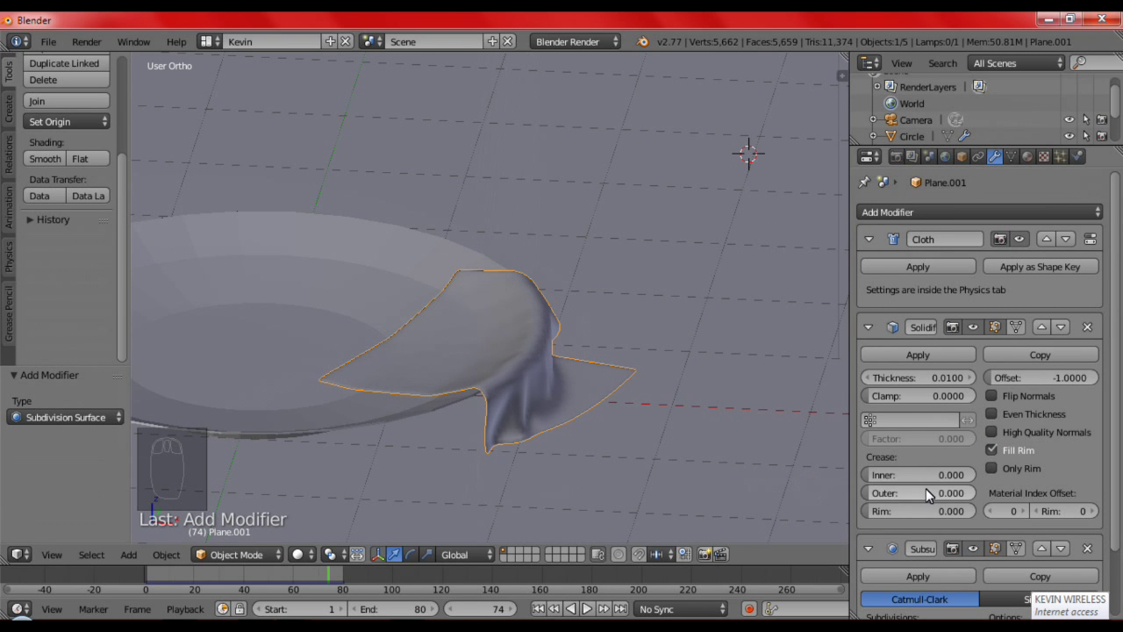
Orbit and zoom around the smoothed napkin to inspect its fold over the plate rim
drag(595, 397, 589, 415)
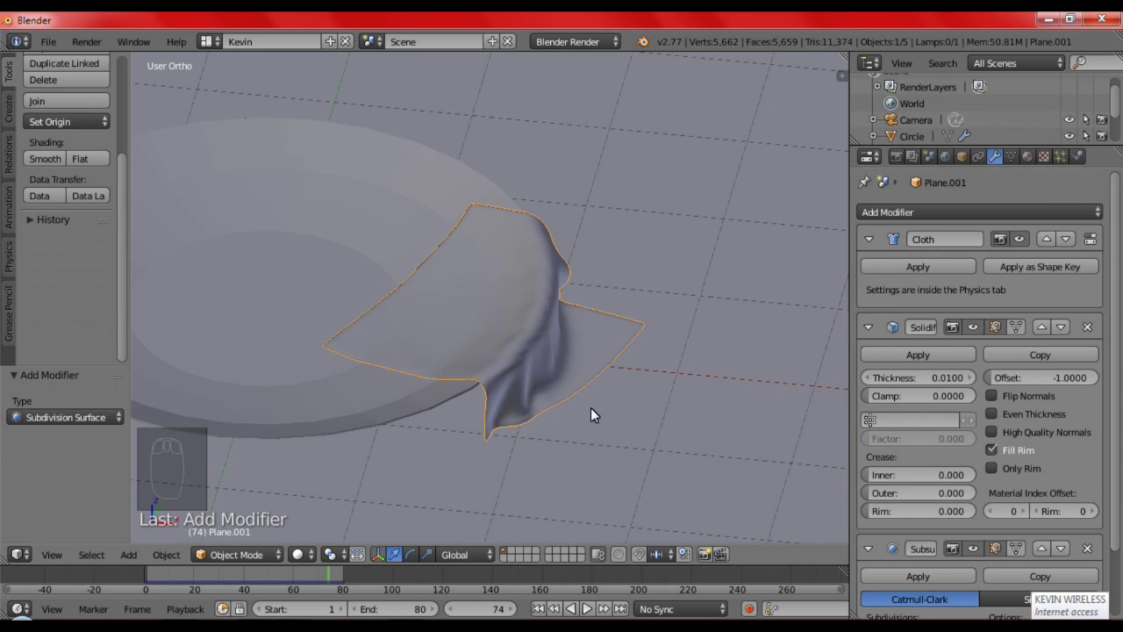
scroll(down, 3)
scroll(up, 3)
drag(972, 562, 890, 561)
drag(588, 351, 915, 555)
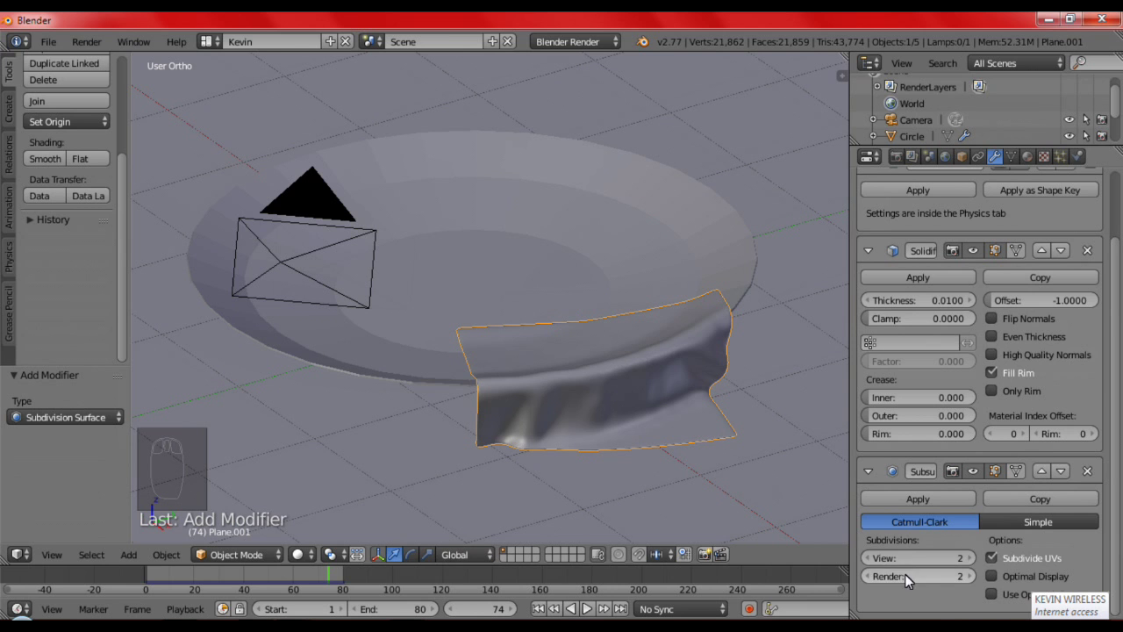
drag(721, 485, 724, 404)
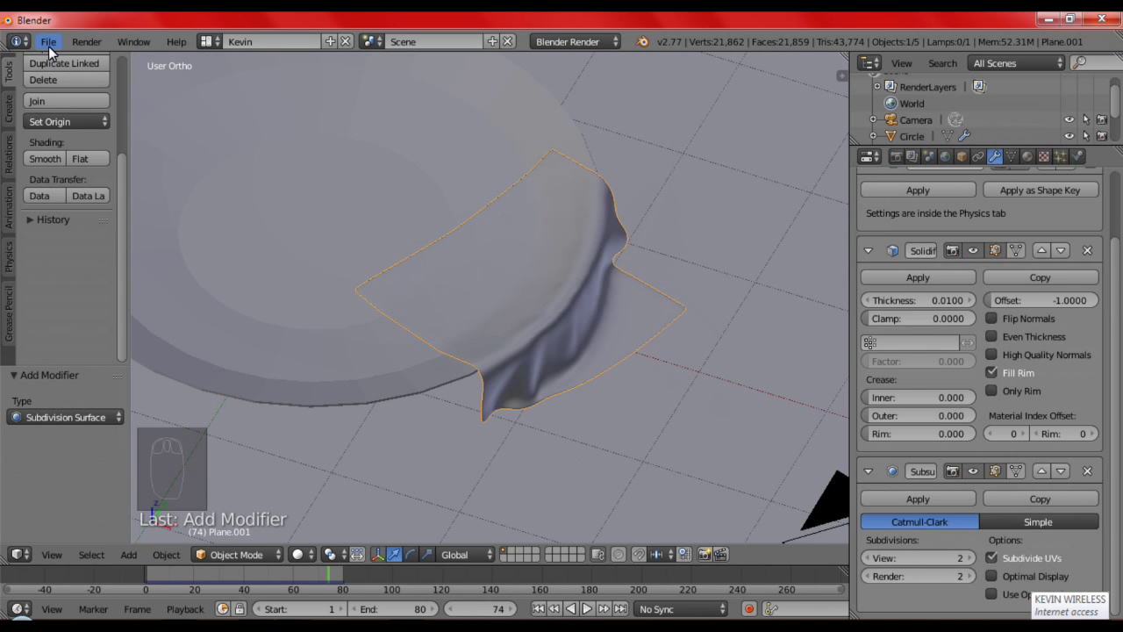
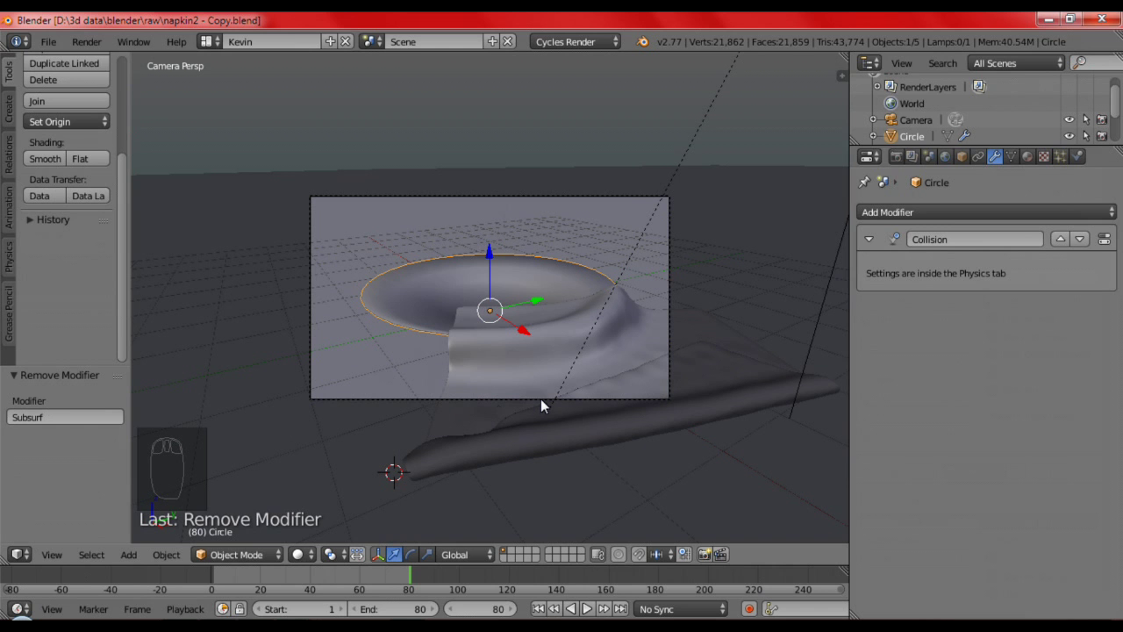
Assign batik.jpg as an Image Texture on Plane.001's Diffuse colour with Generated vector coordinates
drag(323, 443, 632, 301)
drag(627, 302, 583, 468)
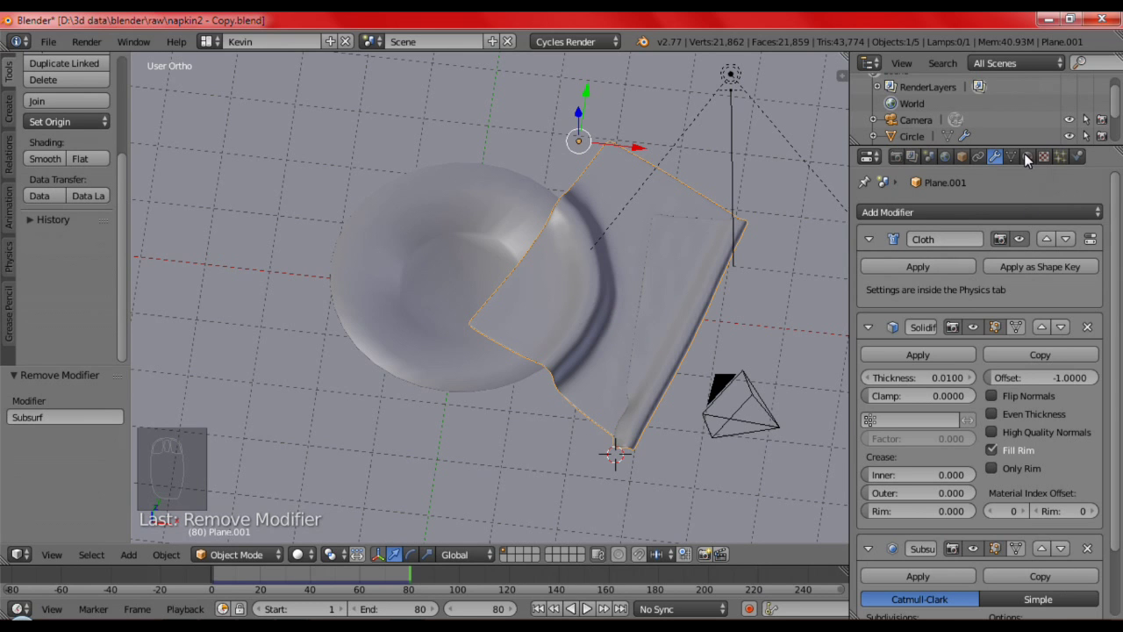
drag(1030, 161, 1009, 395)
drag(1113, 385, 829, 340)
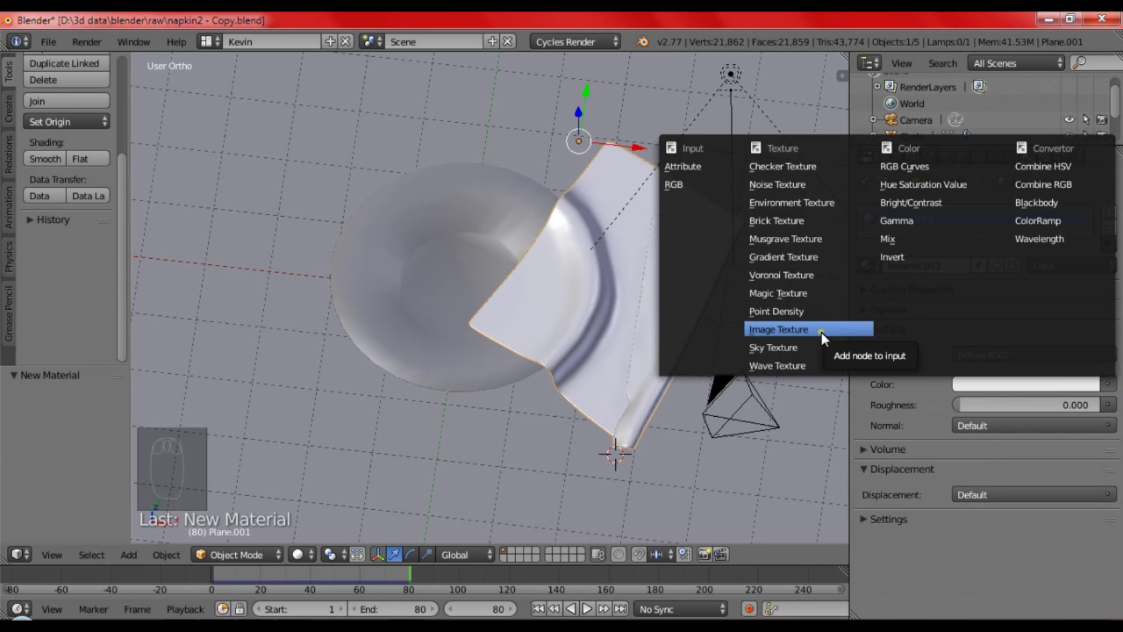
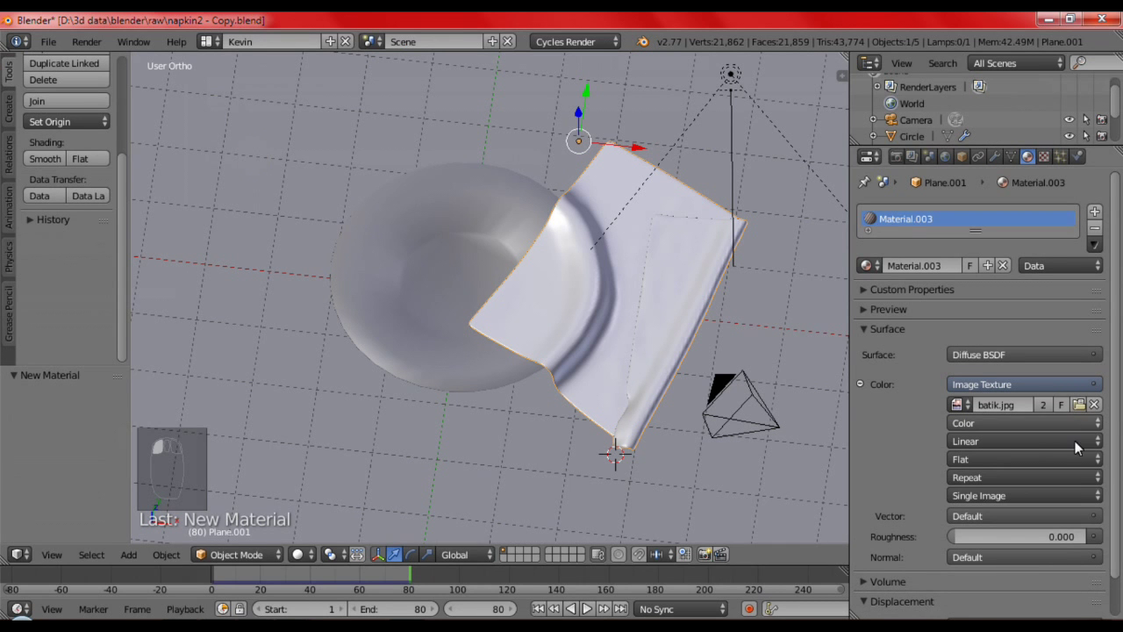
Preview the batik pattern in Rendered shading, then return to solid shading
drag(294, 558, 348, 432)
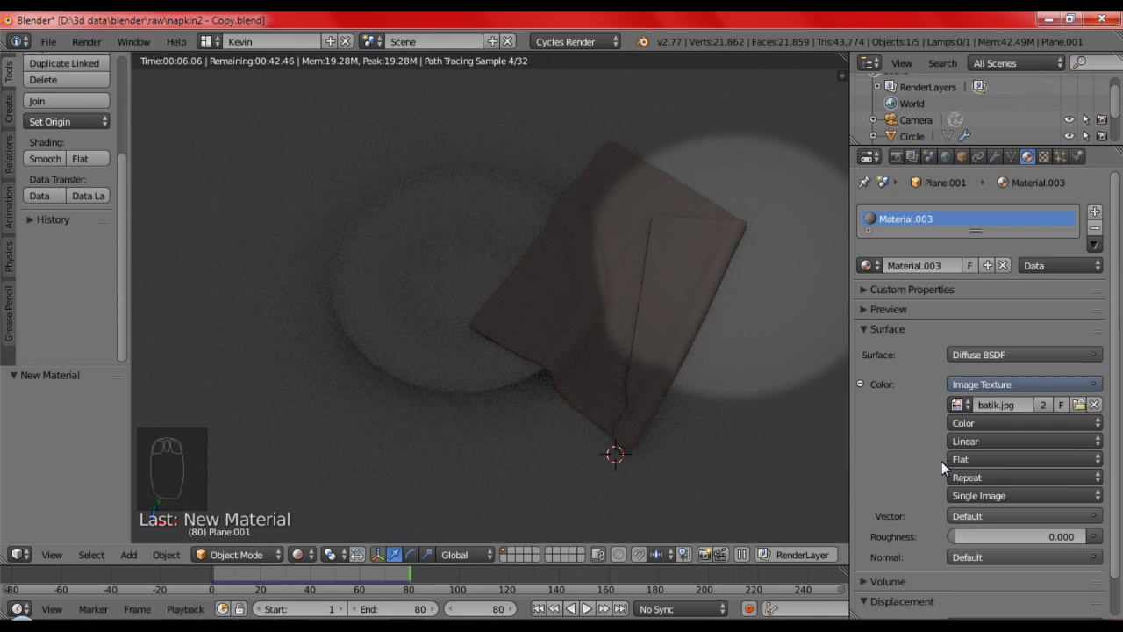
drag(962, 418, 815, 106)
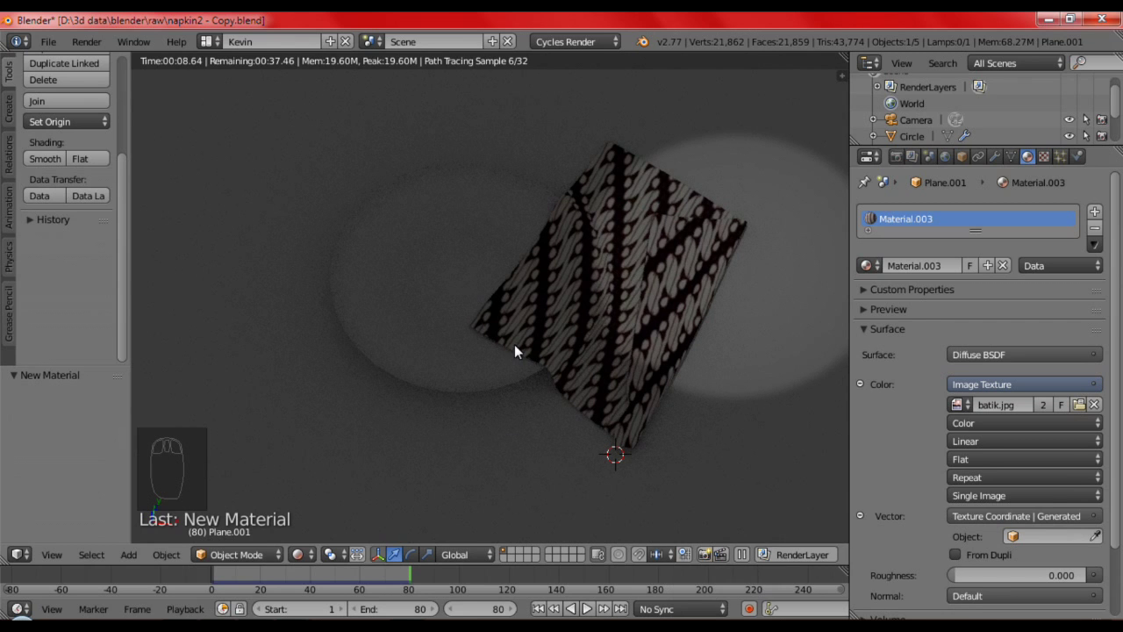
key(shift+z)
middle_click(395, 313)
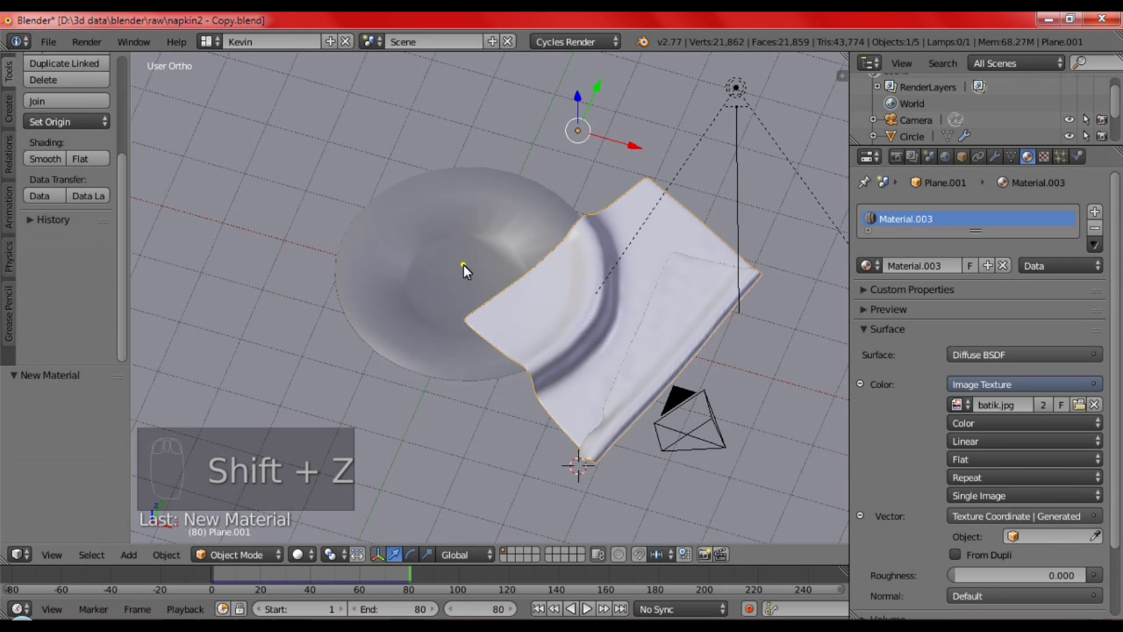
Give the plate (Circle) a new material coloured grey
drag(1057, 253, 959, 272)
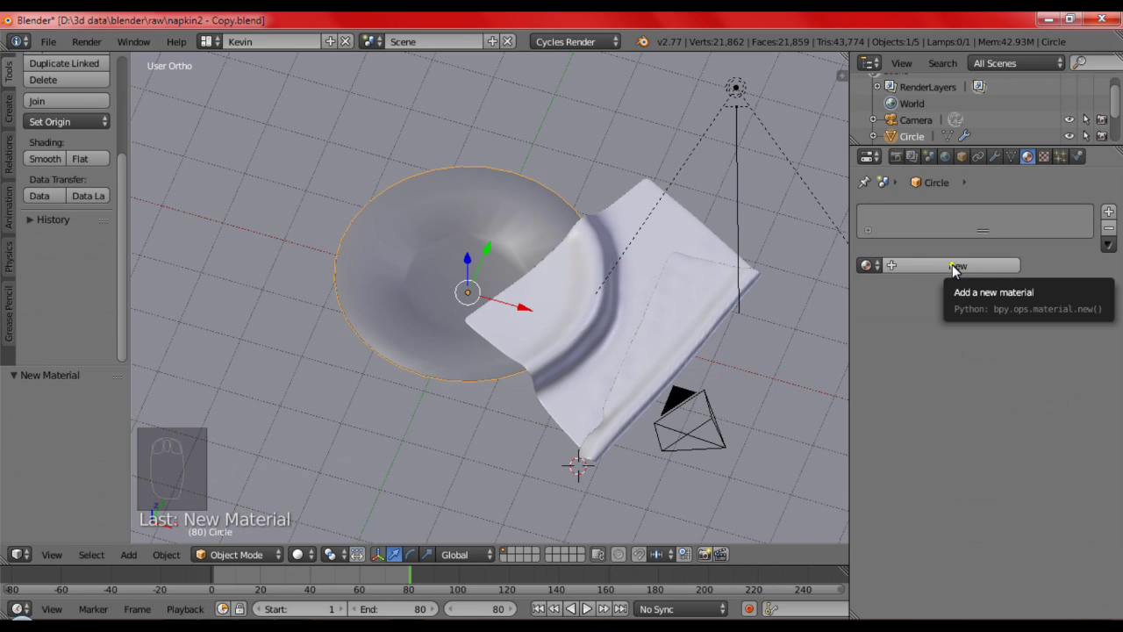
drag(967, 286, 1003, 391)
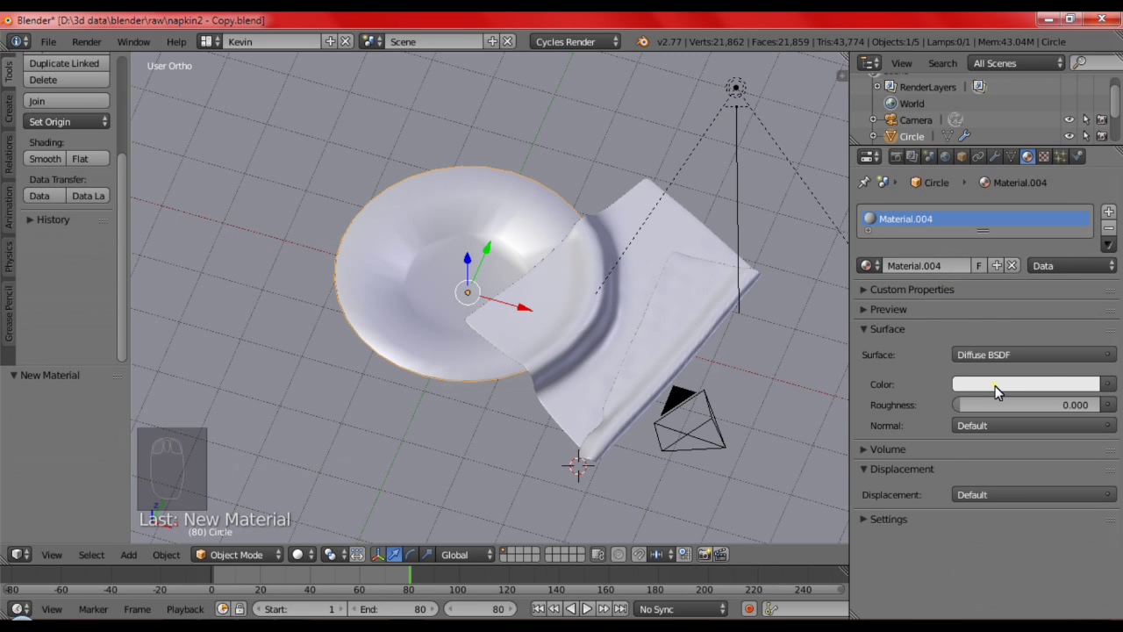
drag(1097, 159, 1092, 216)
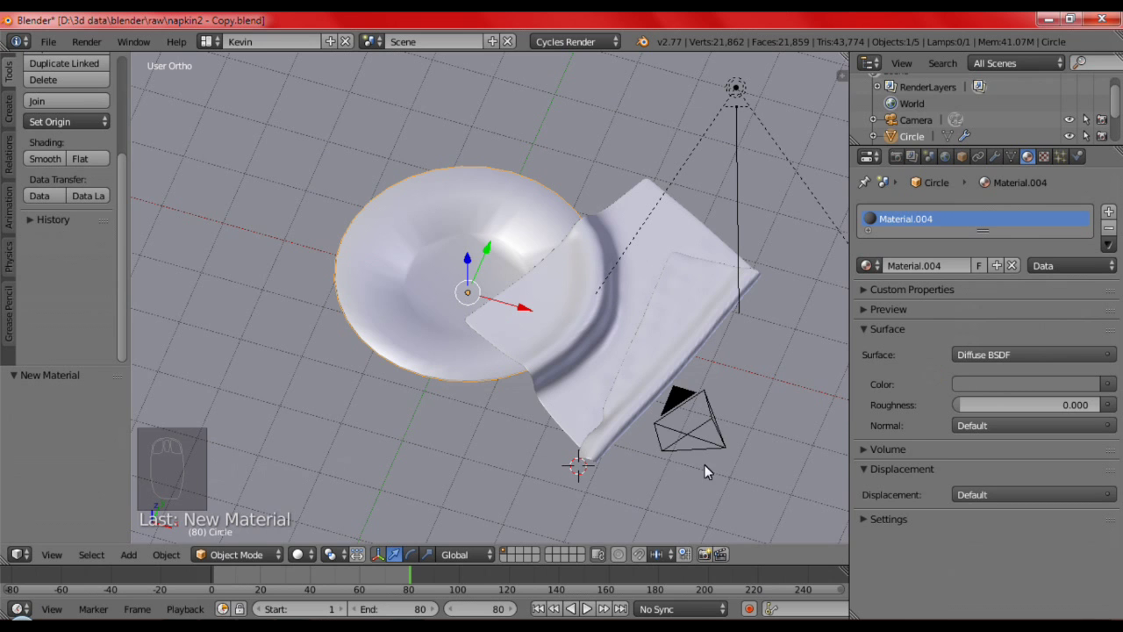
Give the ground Plane its own new material and darken the World colour to black
drag(626, 439, 759, 442)
drag(758, 442, 946, 402)
drag(910, 272, 710, 375)
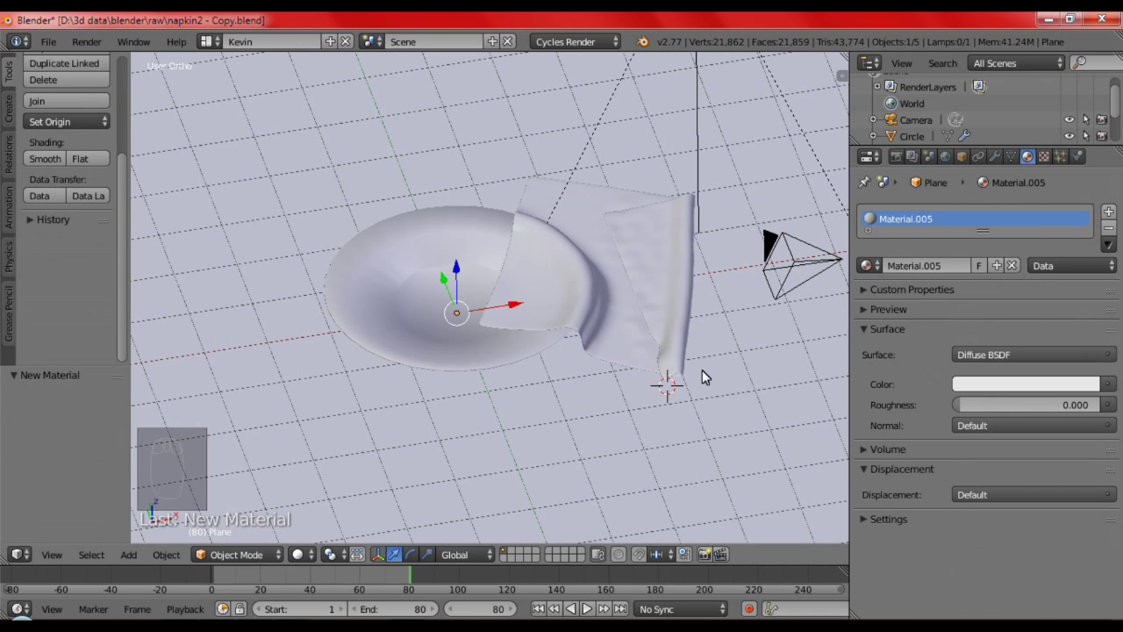
drag(602, 413, 591, 407)
drag(942, 164, 1106, 244)
drag(946, 332, 745, 423)
drag(587, 448, 718, 369)
drag(646, 468, 655, 72)
Select the spot lamp and, from front view, narrow its cone to about 34°
click(654, 72)
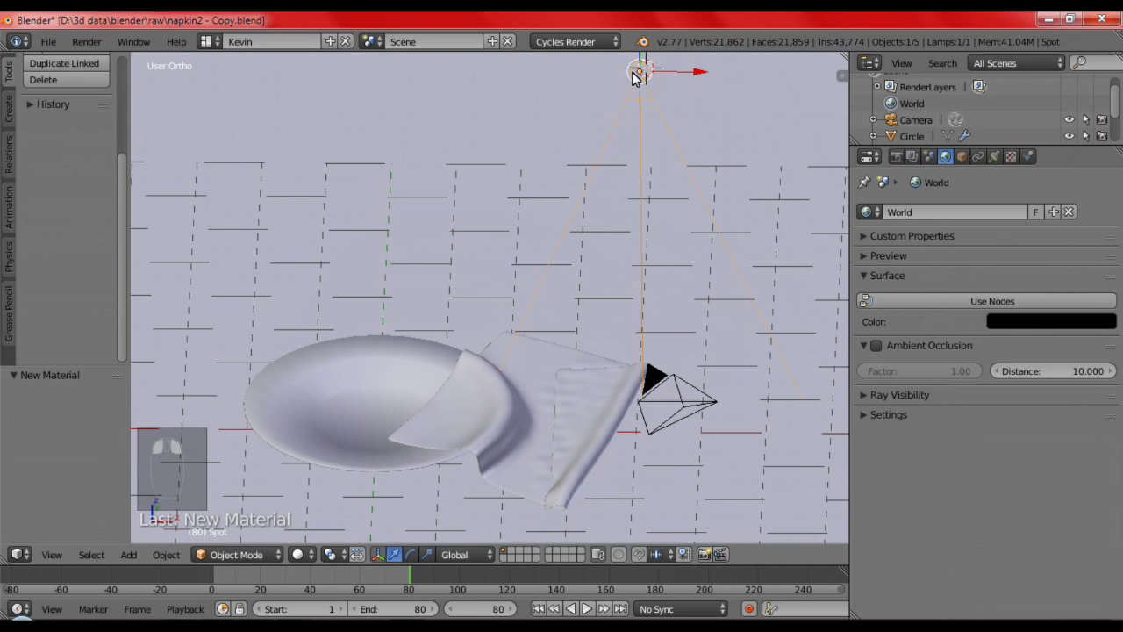
right_click(665, 228)
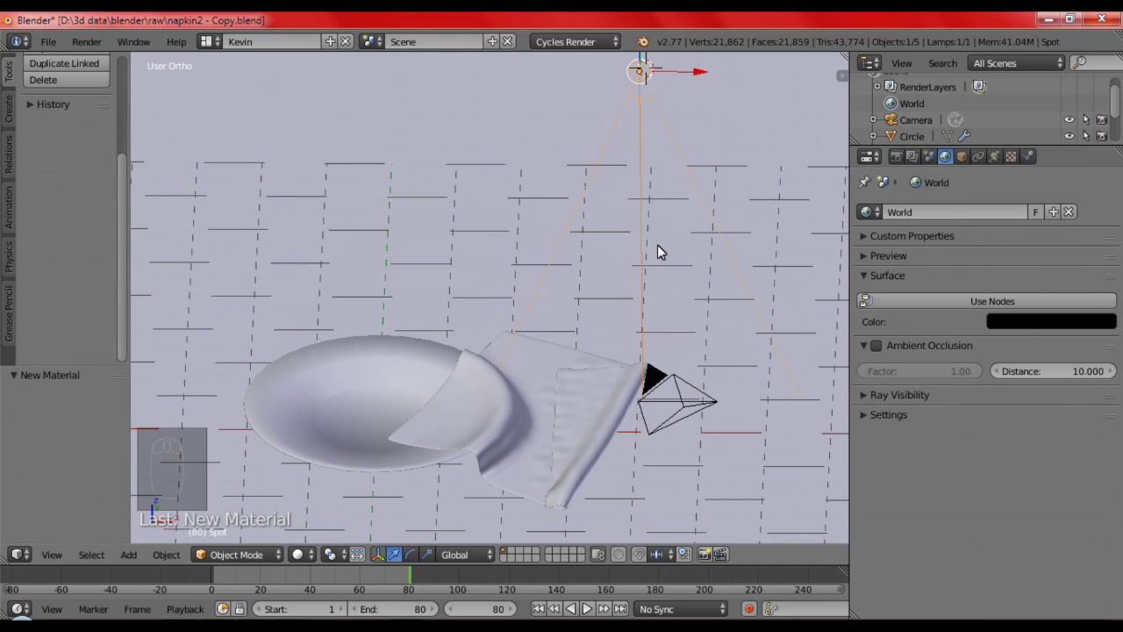
key(KP_1)
key(r)
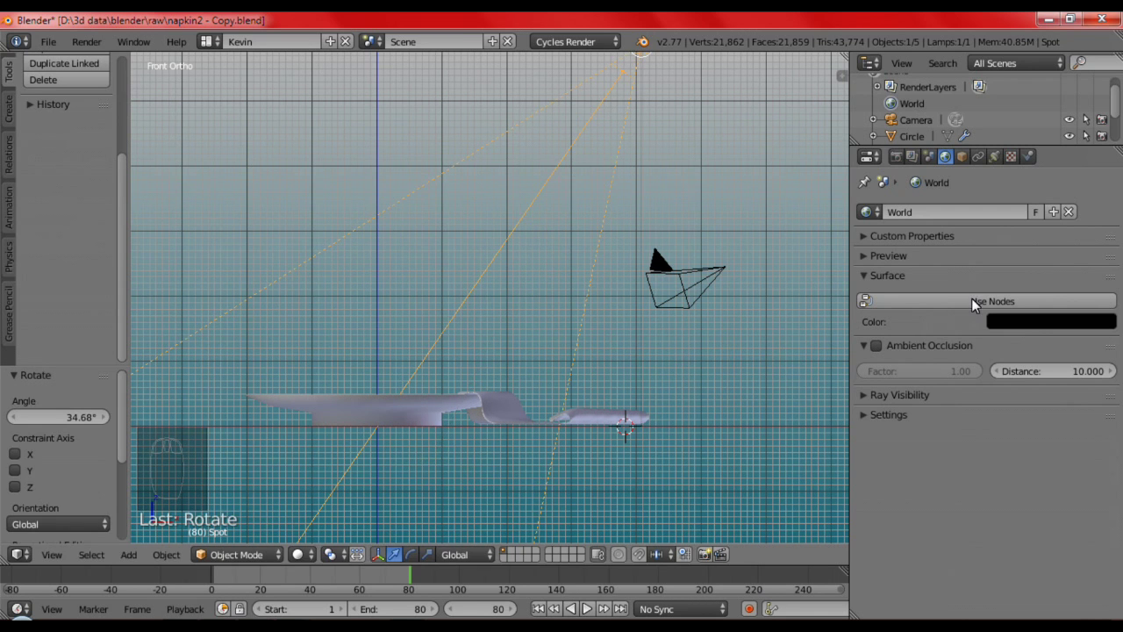
drag(1007, 160, 972, 489)
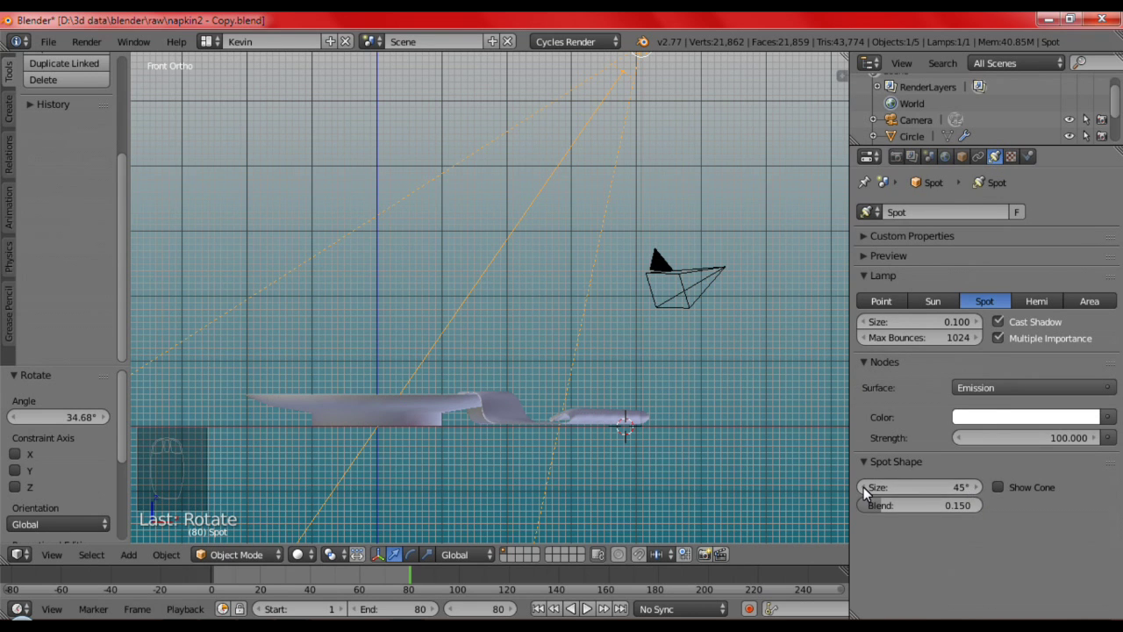
drag(871, 487, 763, 493)
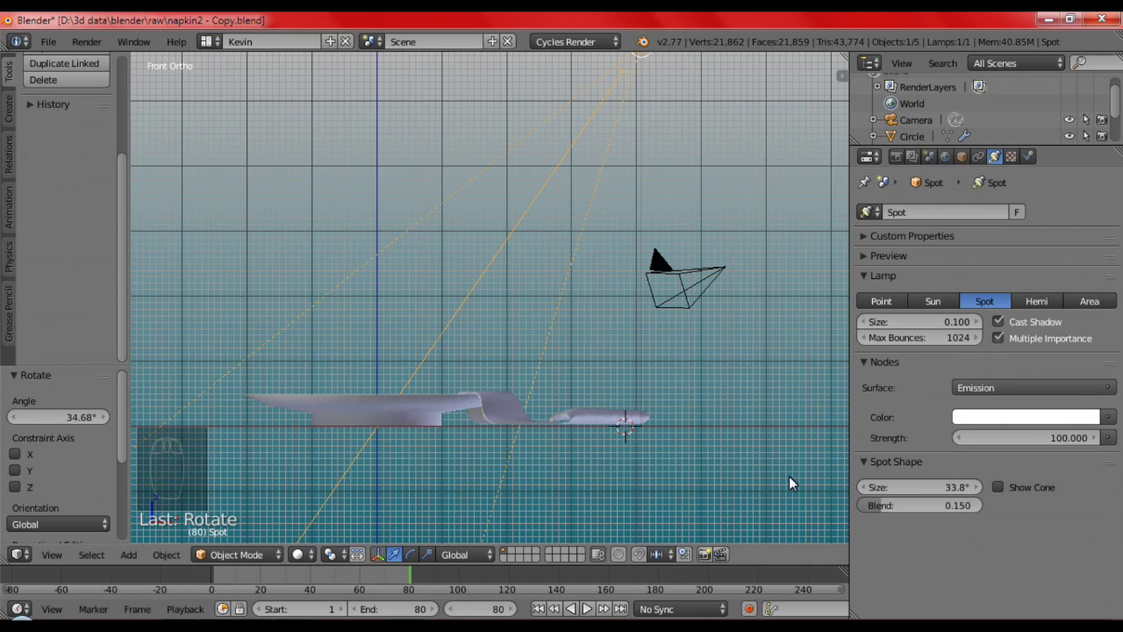
drag(865, 494, 669, 475)
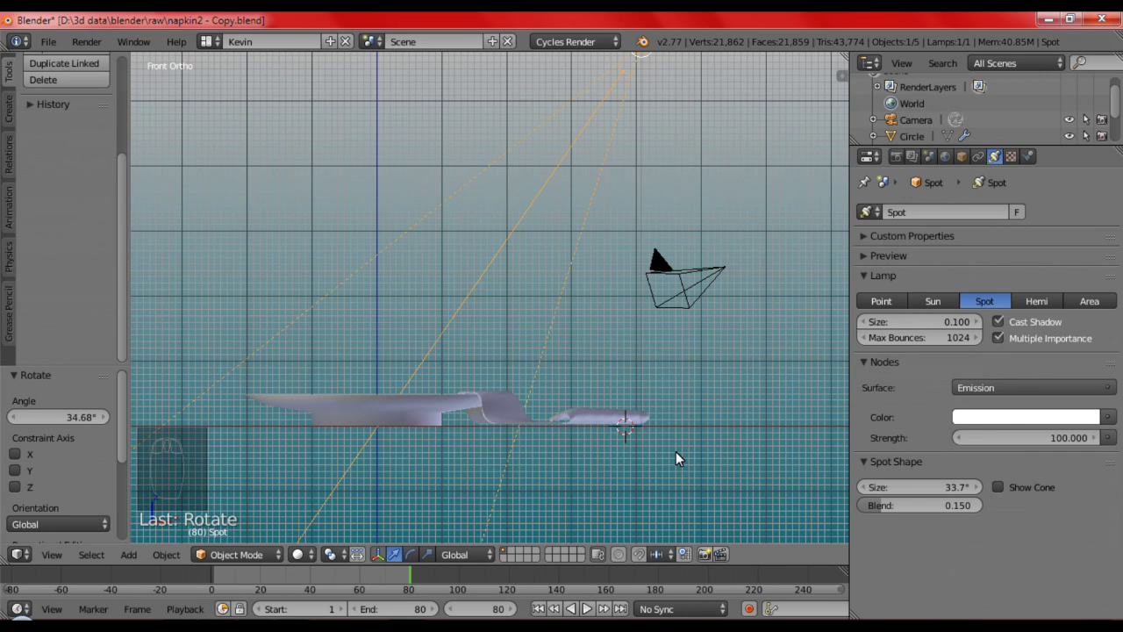
Set the Spot Size to 38° and enable Show Cone in the viewport
key(KP_3)
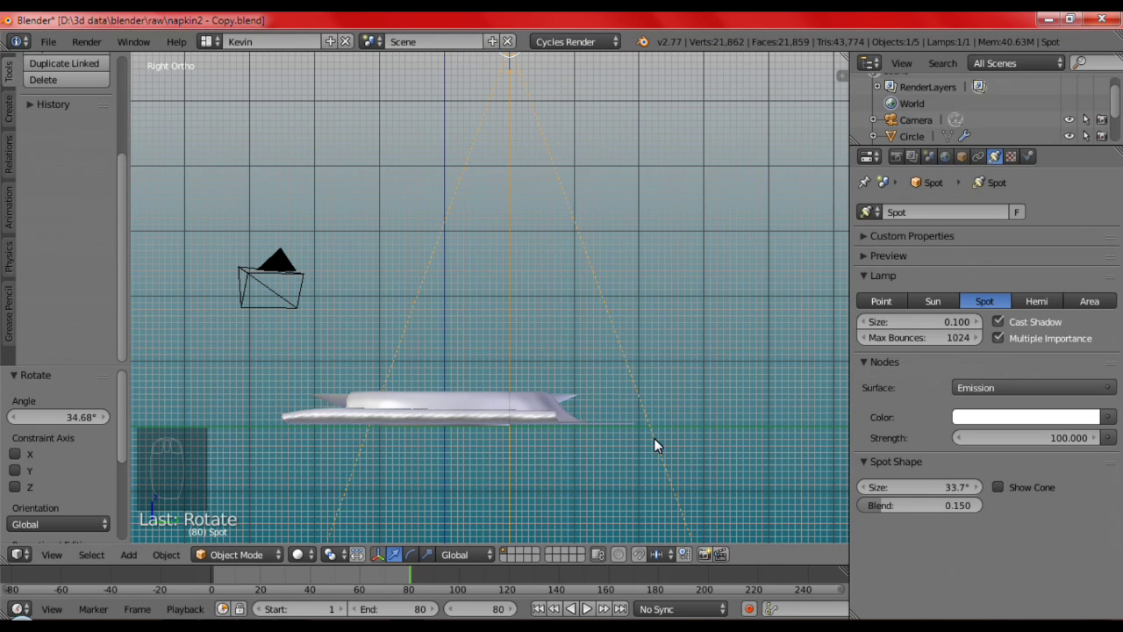
key(r)
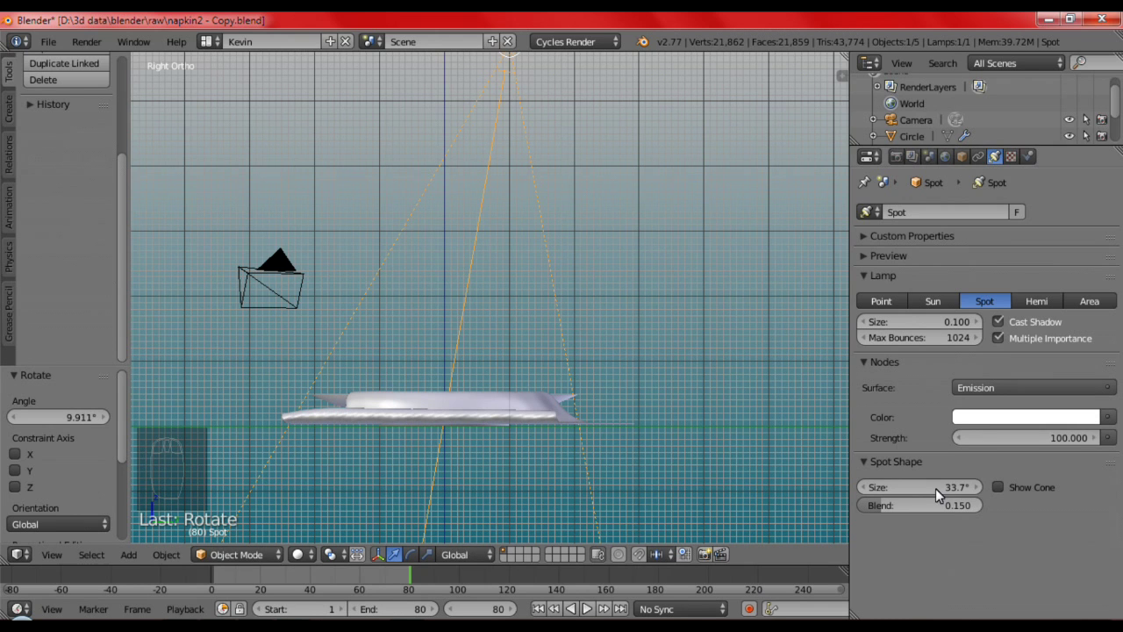
drag(991, 491, 531, 510)
key(r)
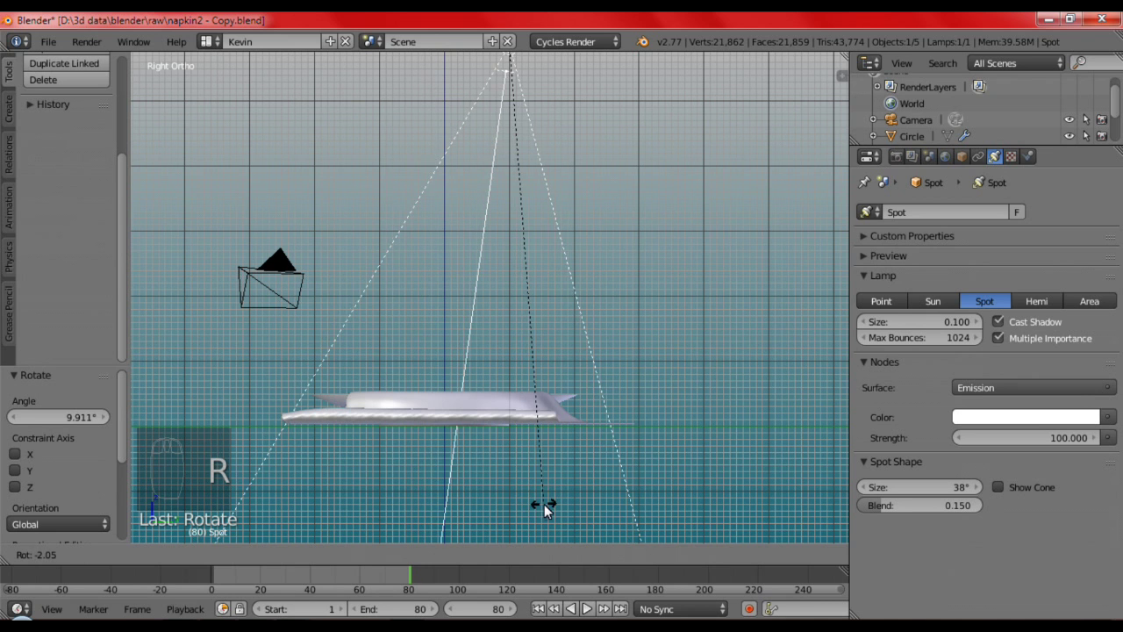
drag(405, 396, 490, 506)
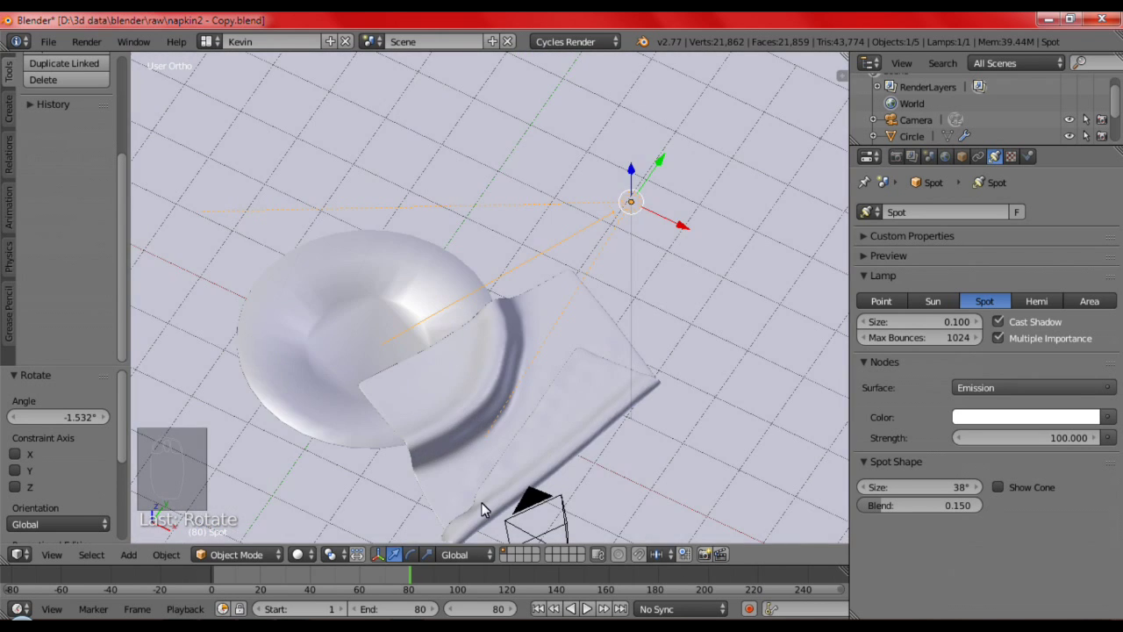
drag(413, 492, 998, 494)
drag(998, 493, 791, 433)
click(792, 440)
Rotate the spotlight from front view so it aims down at the plate and napkin
middle_click(715, 472)
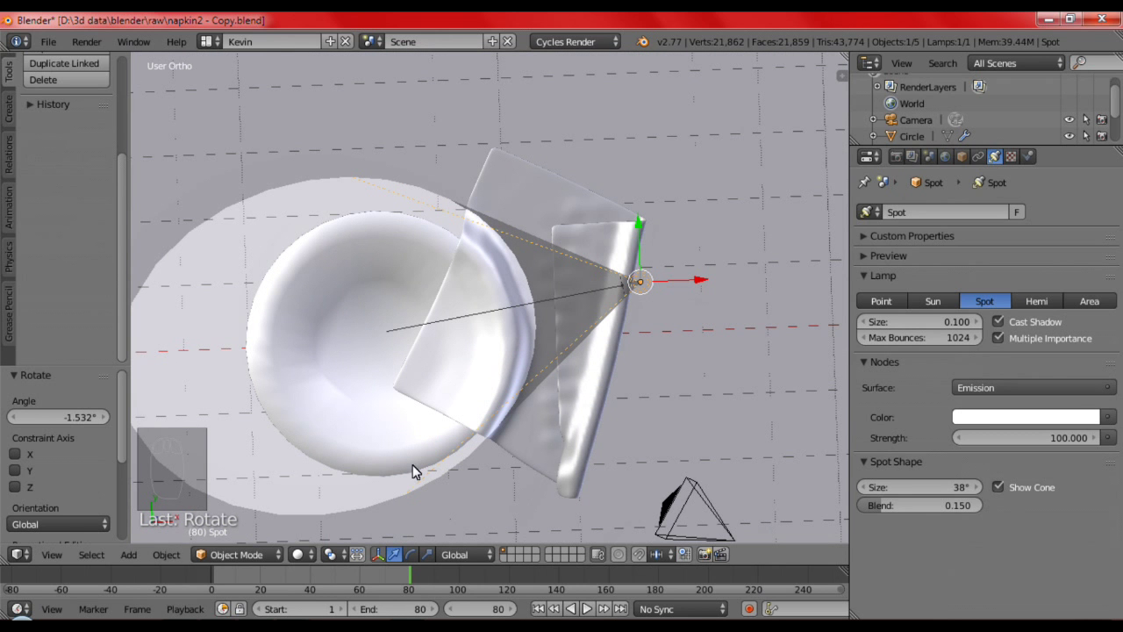
key(KP_7)
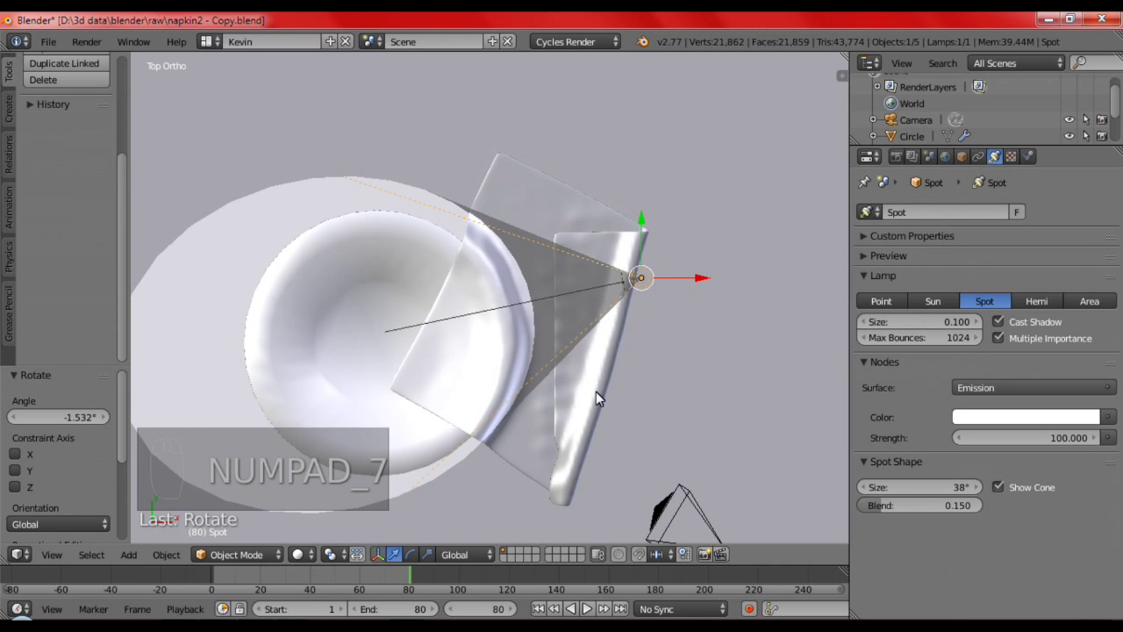
key(KP_1)
drag(577, 400, 576, 400)
key(r)
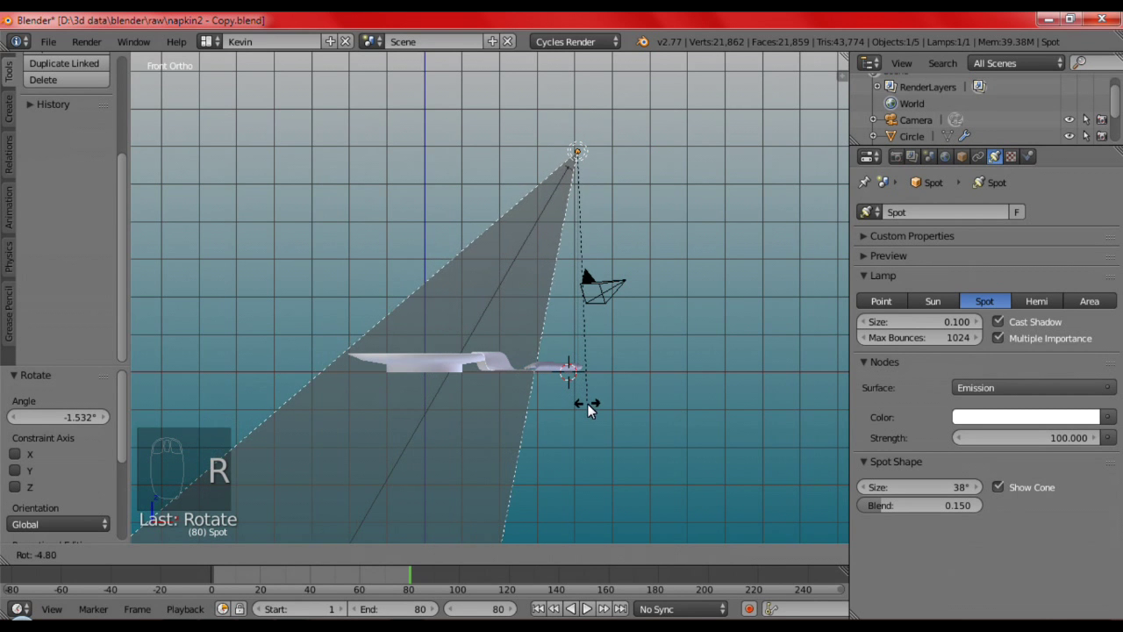
drag(565, 429, 478, 283)
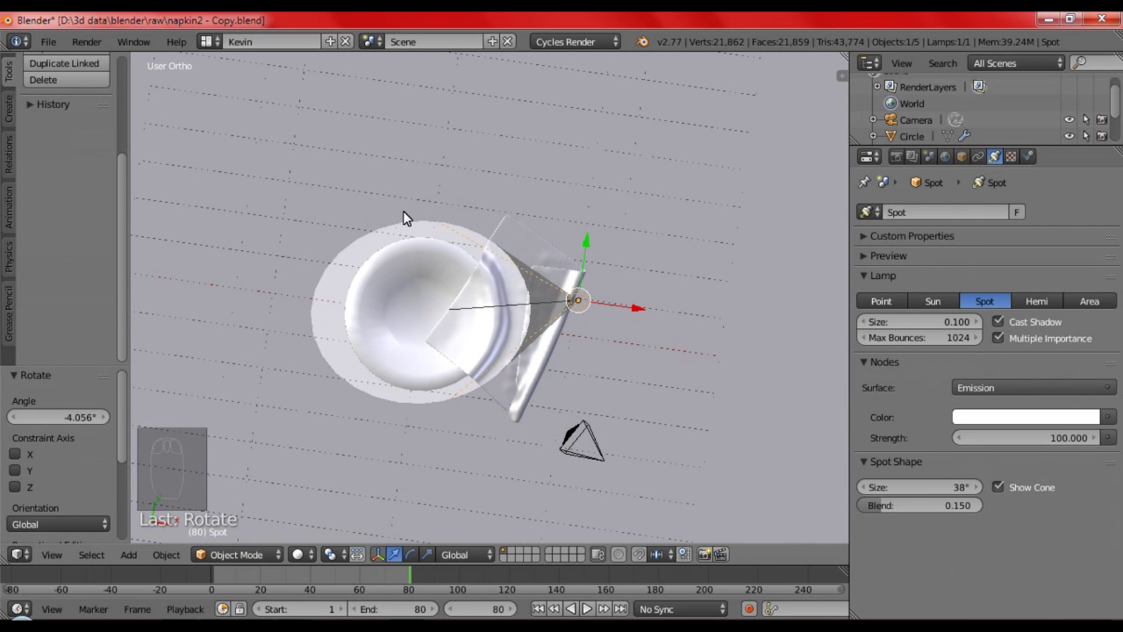
In Rendered preview, set lamp Strength to 1000 and World colour to dark grey (0.058) within a render region
drag(602, 404, 308, 557)
drag(308, 557, 344, 452)
click(344, 453)
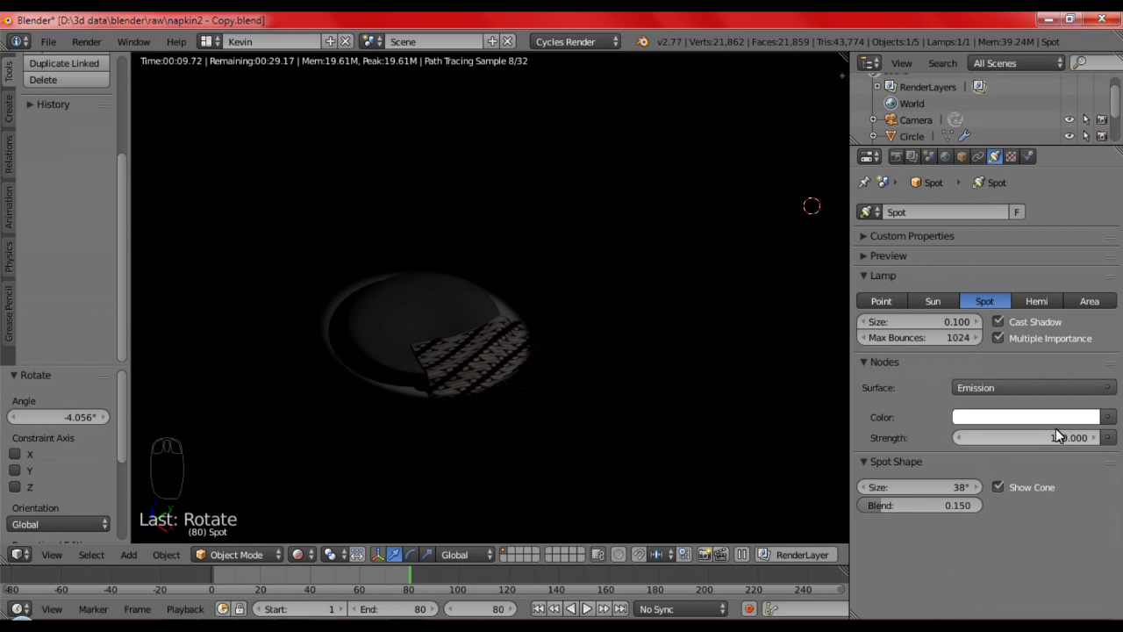
drag(1037, 441, 994, 446)
key(0)
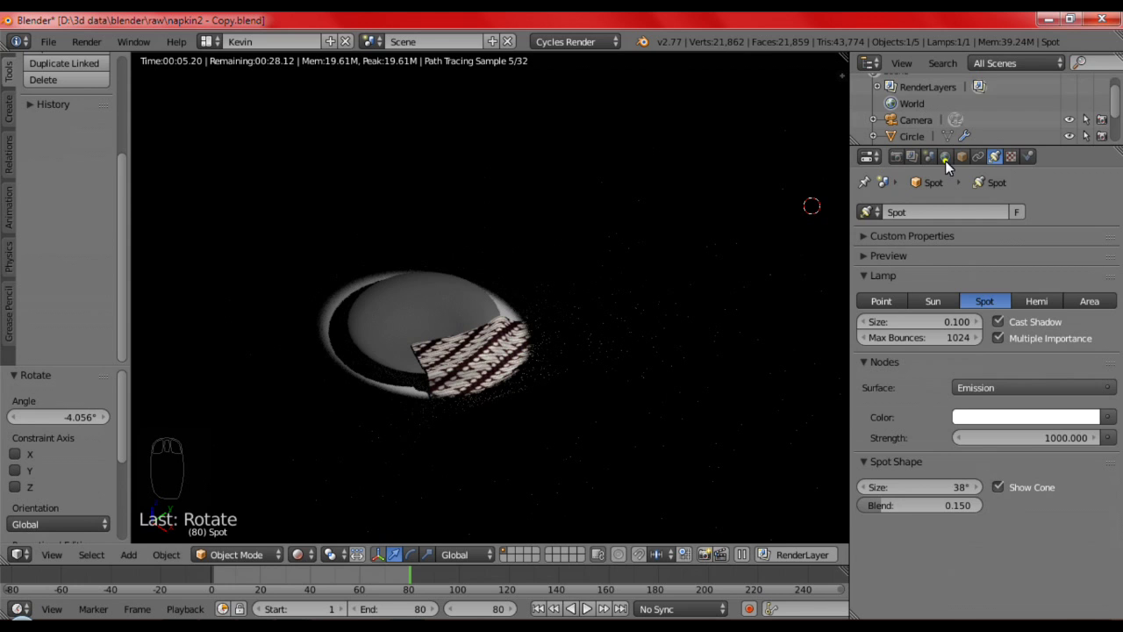
drag(1108, 220, 1110, 189)
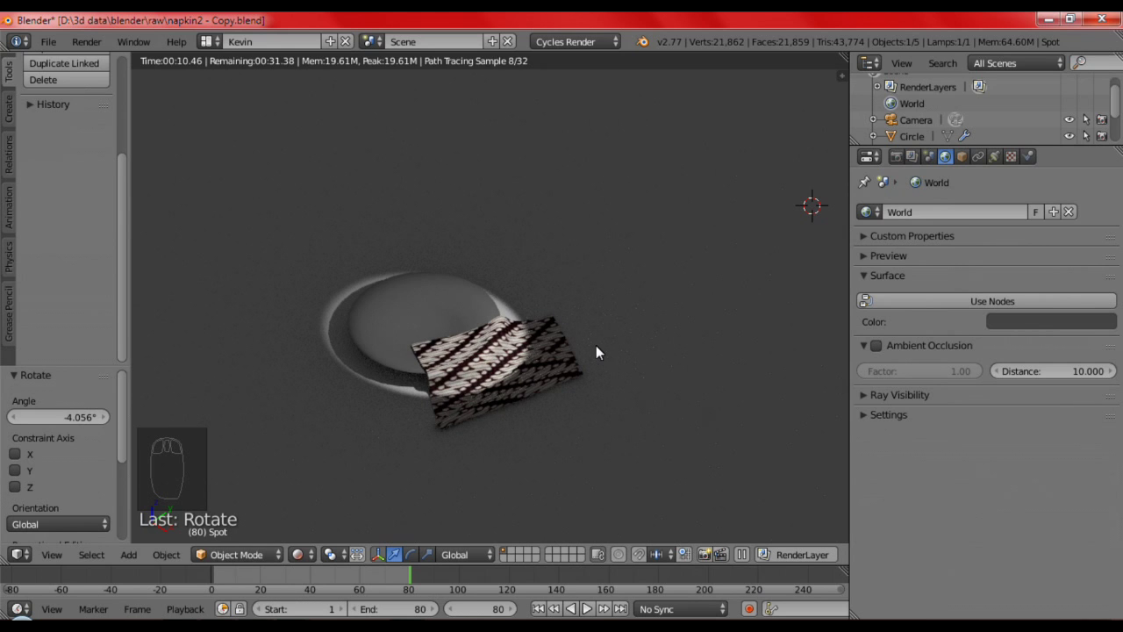
key(KP_0)
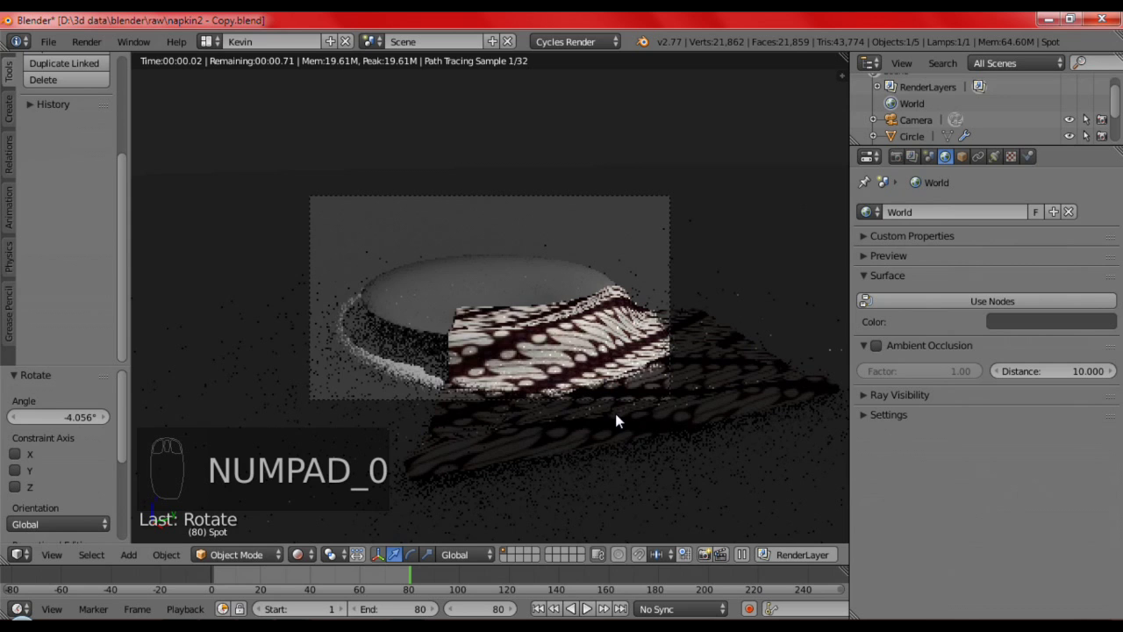
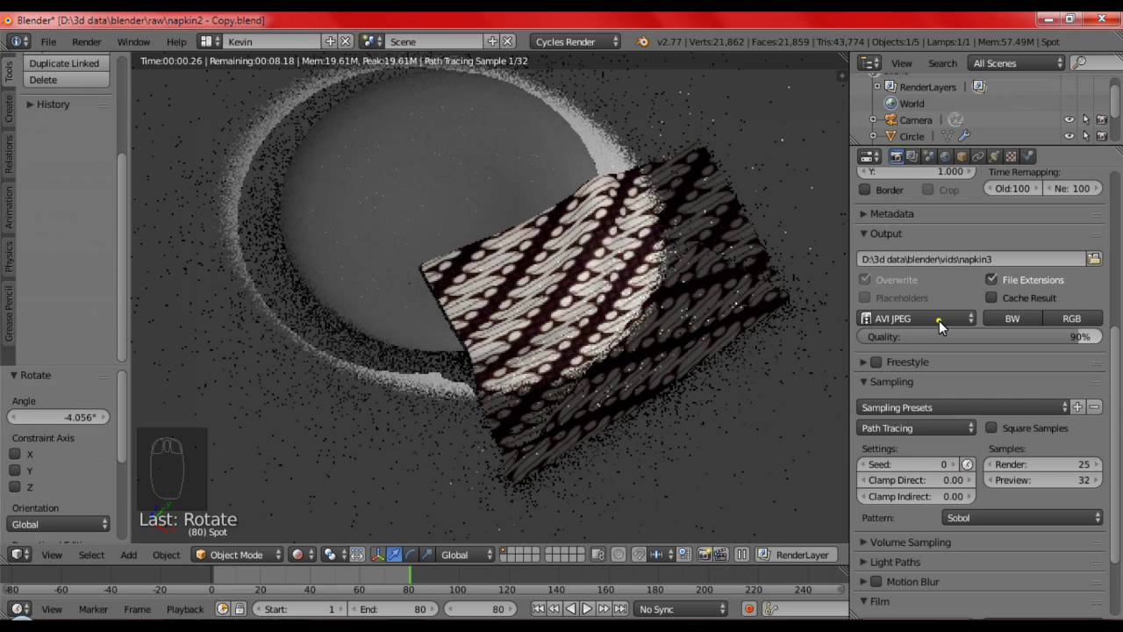
Set output format to AVI JPEG in RGB colour and start the Animation render
drag(911, 179, 917, 227)
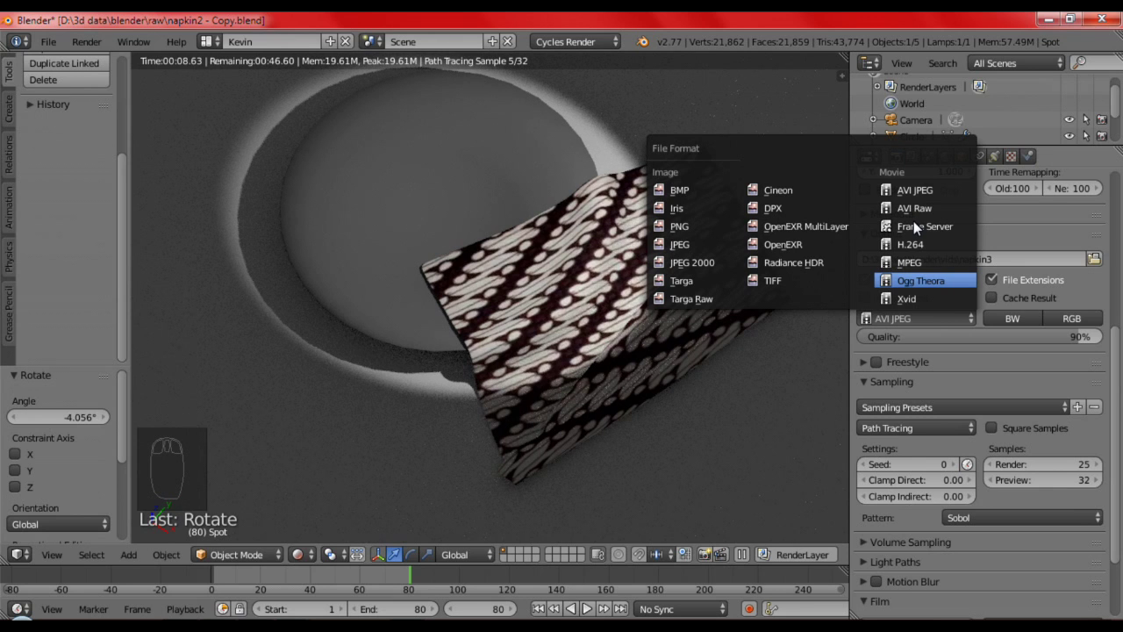
drag(958, 428, 1067, 443)
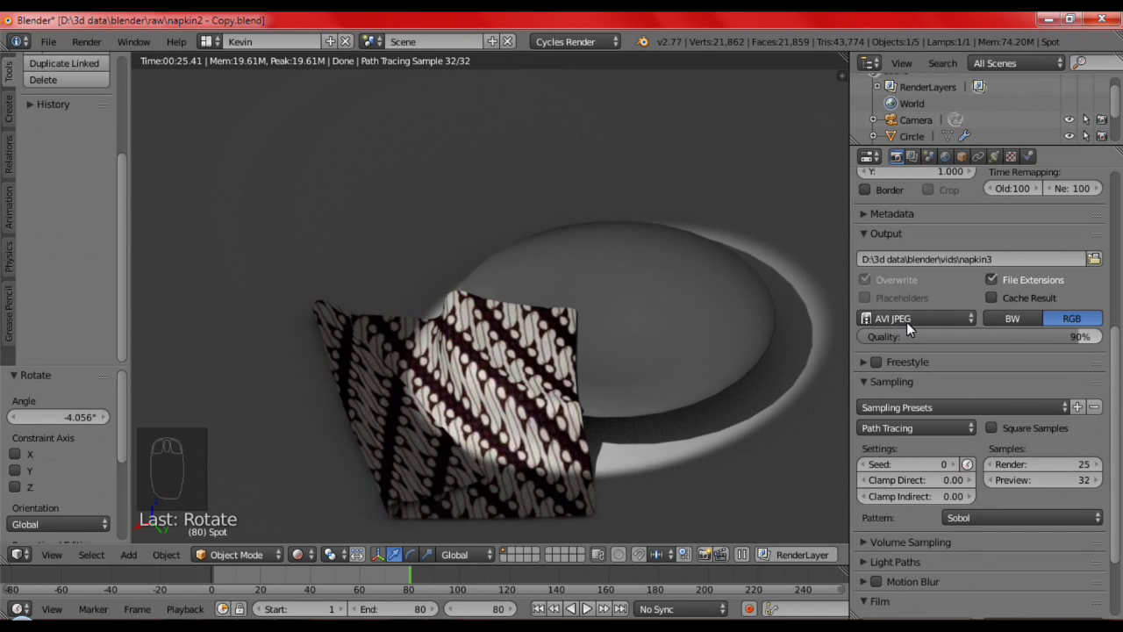
drag(1021, 345, 973, 235)
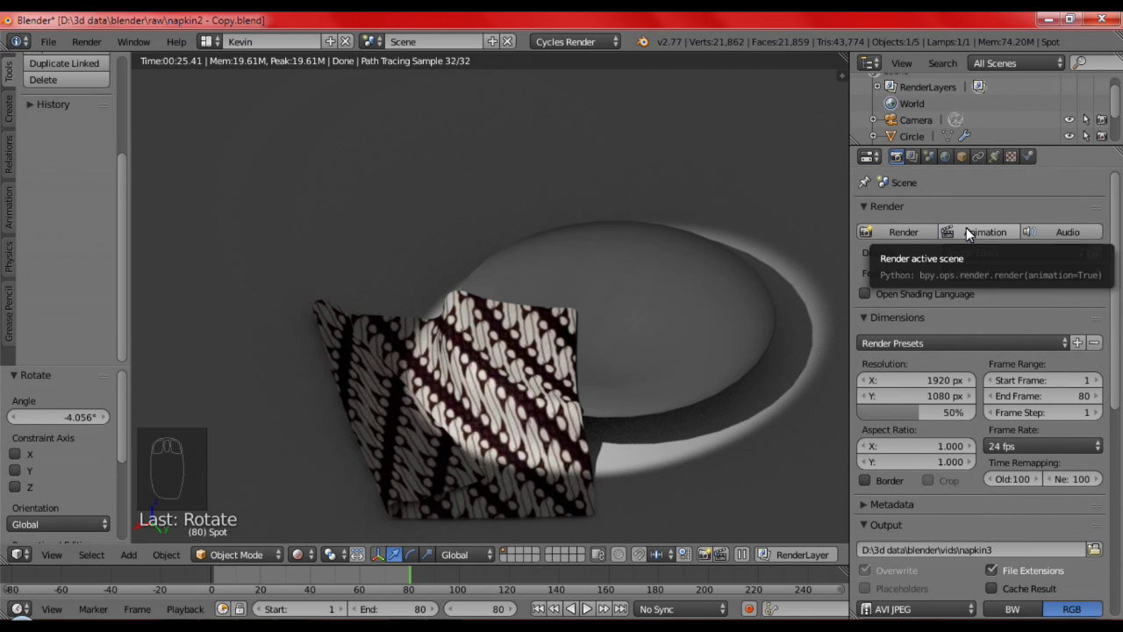
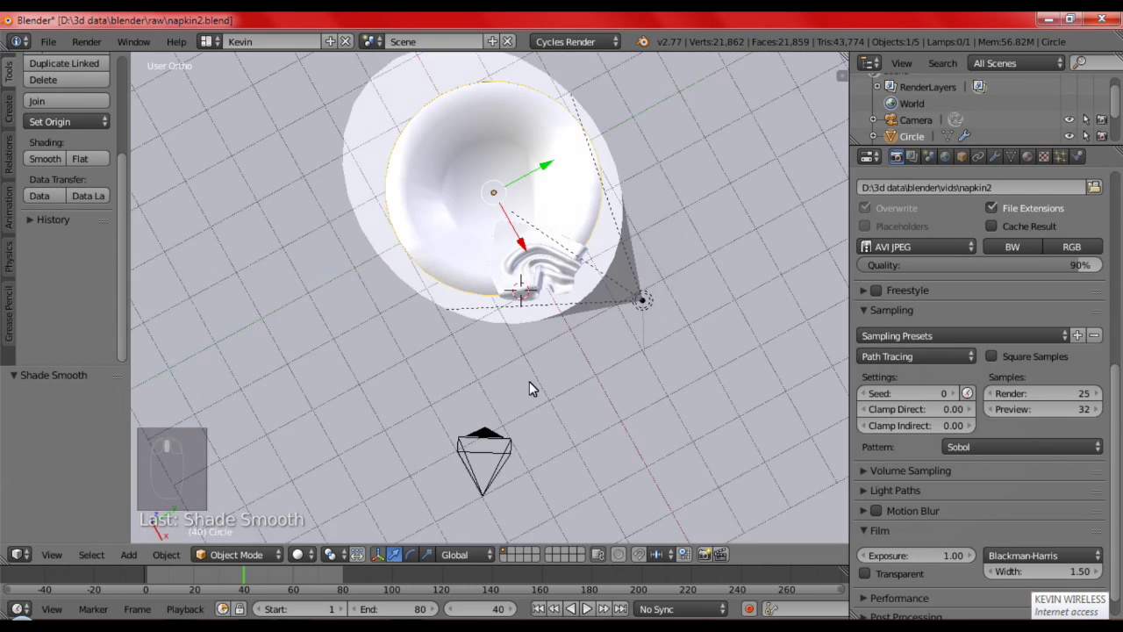
Look through the scene camera at the plate and napkin in napkin2.blend
key(KP_0)
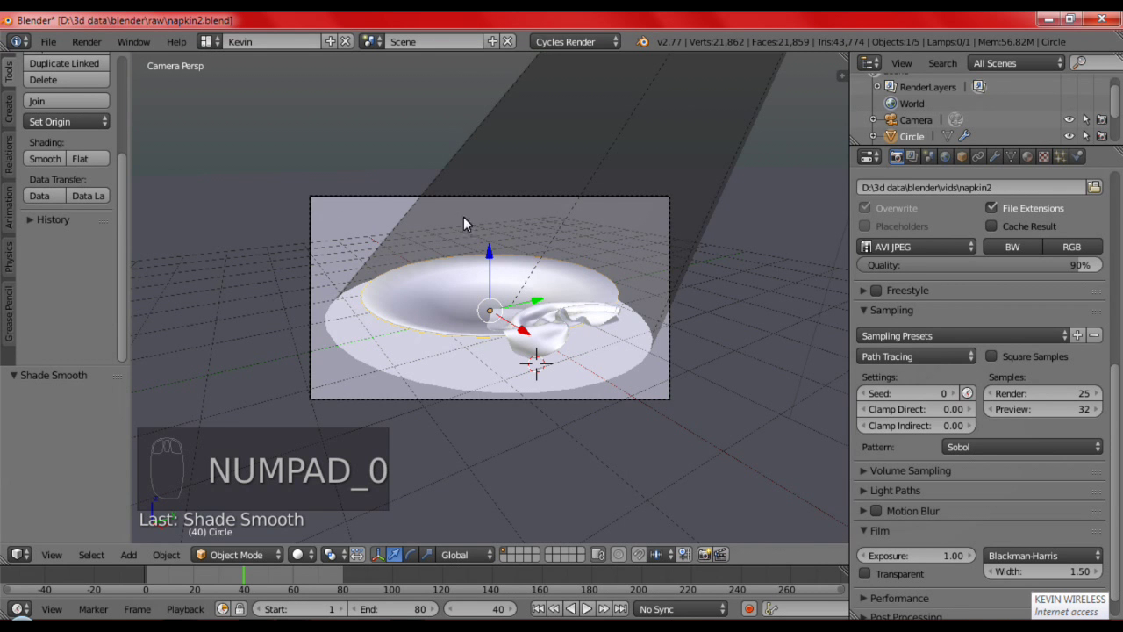